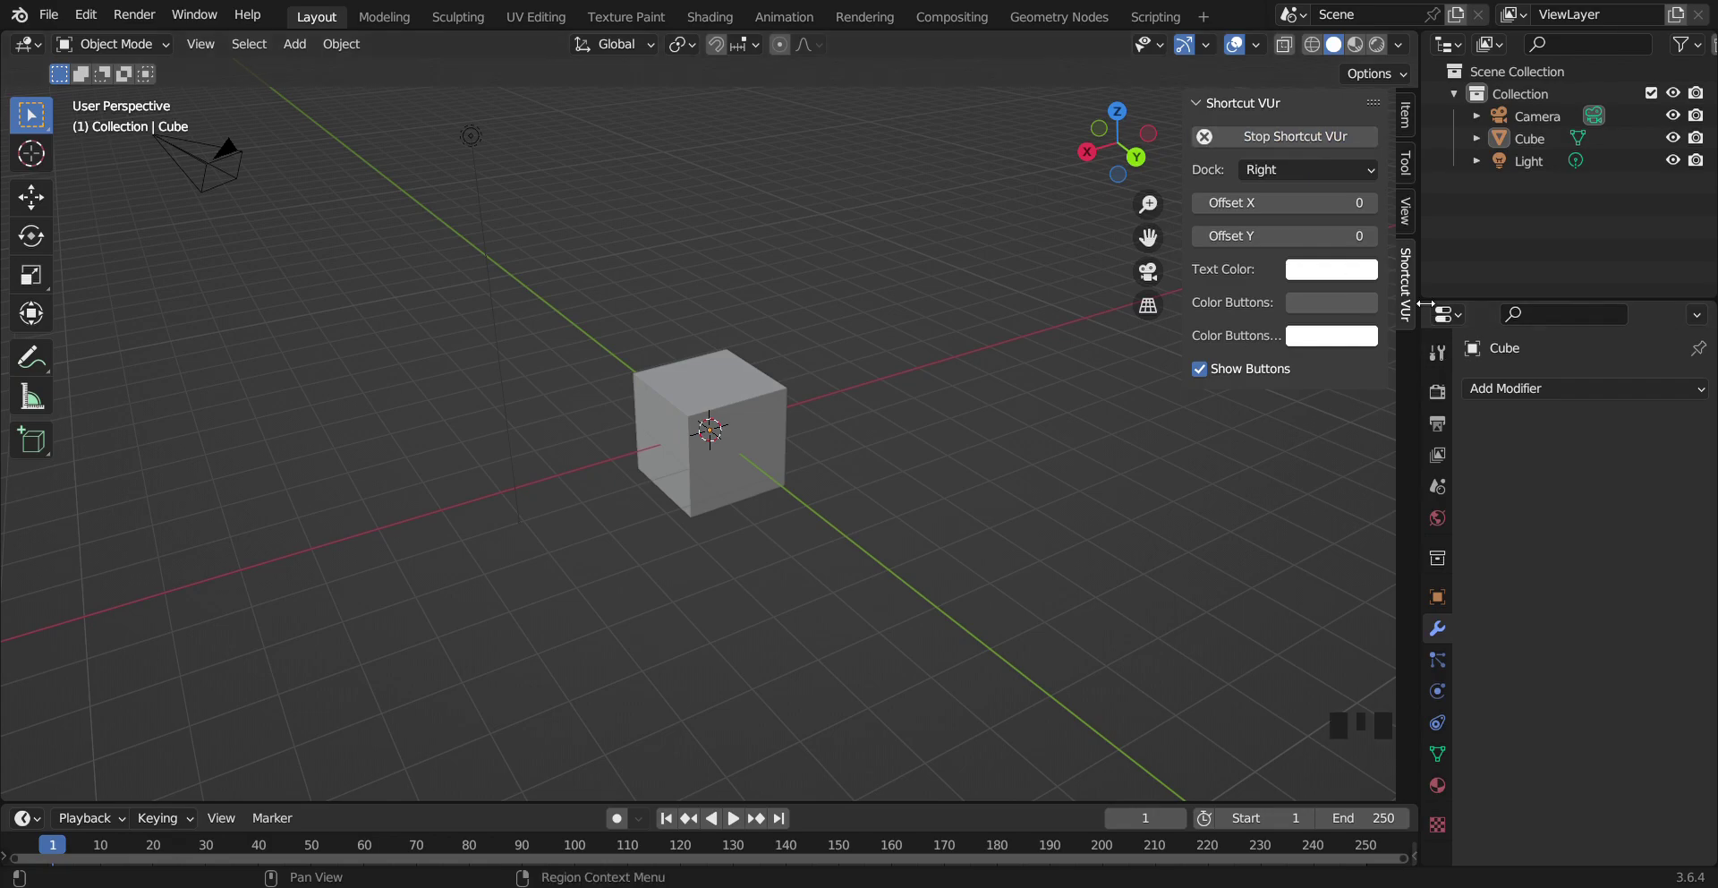
Hide the viewport sidebar and delete the default cube
left_click(1414, 307)
key("n")
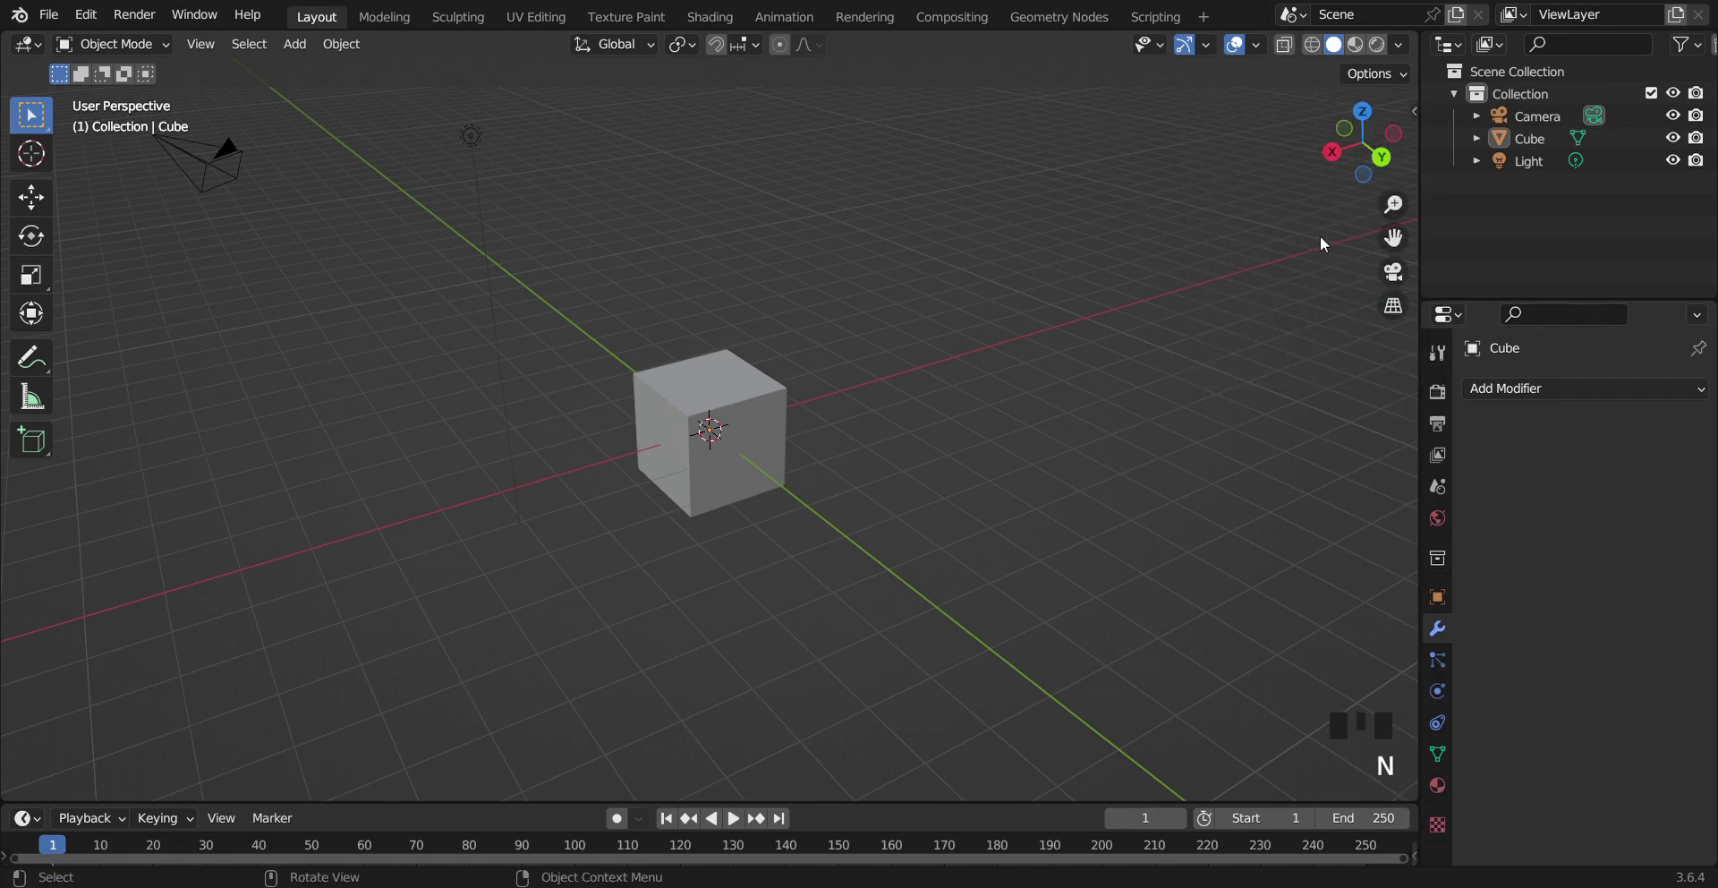
left_click(721, 403)
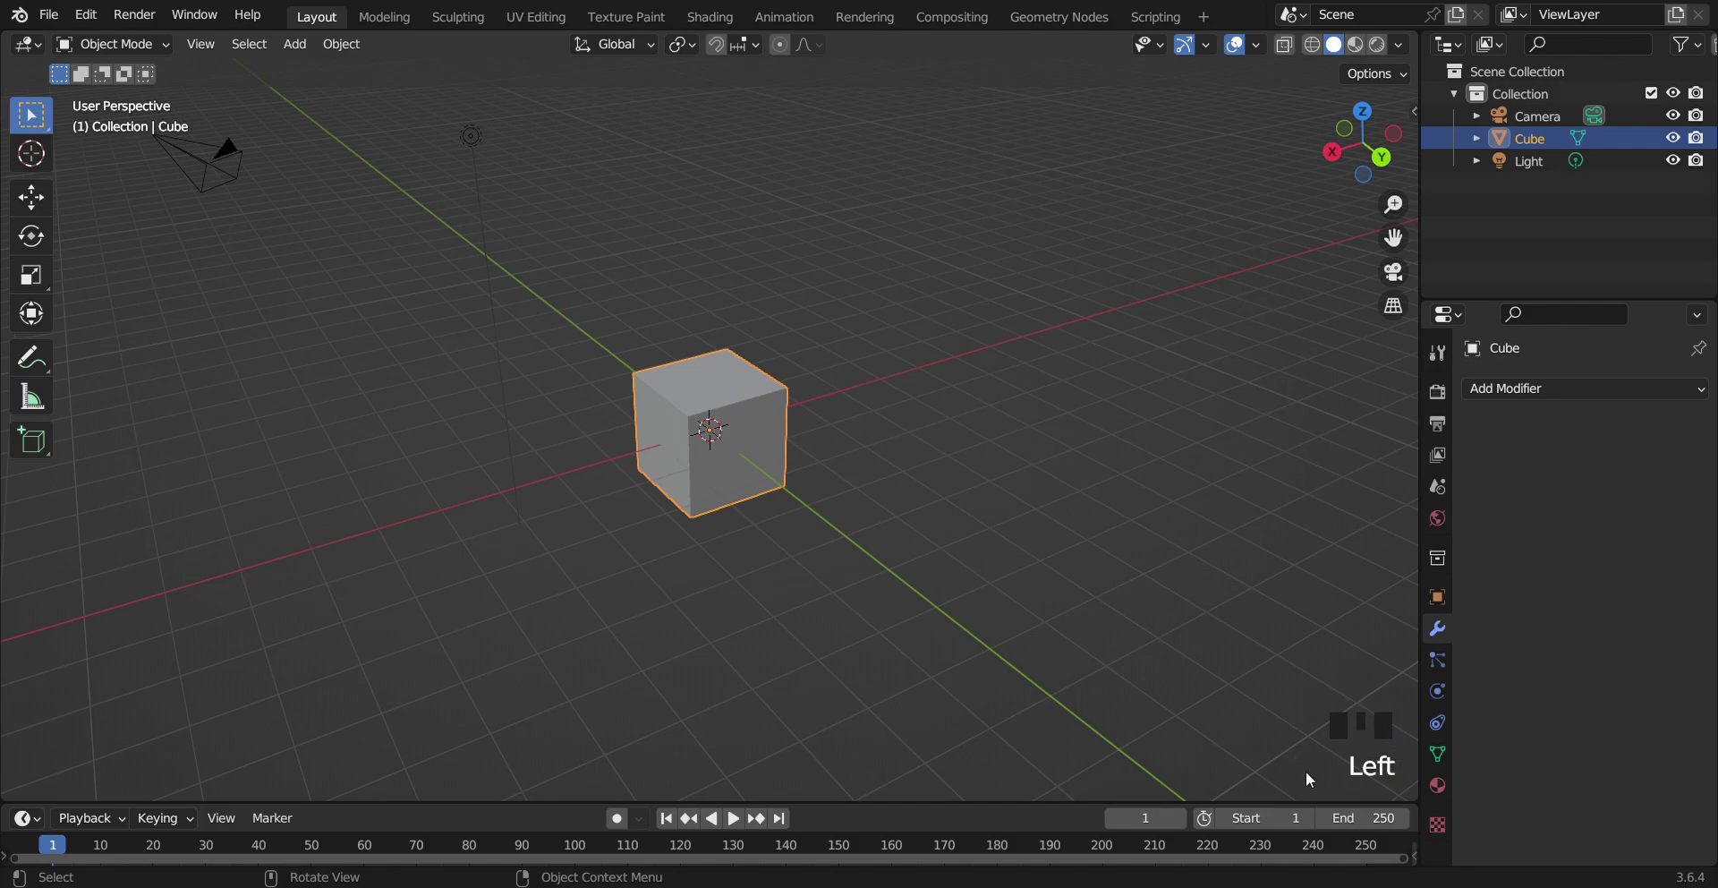
key("Delete")
Add an enlarged plane, then delete the camera and light, leaving only the plane
key("shift+a")
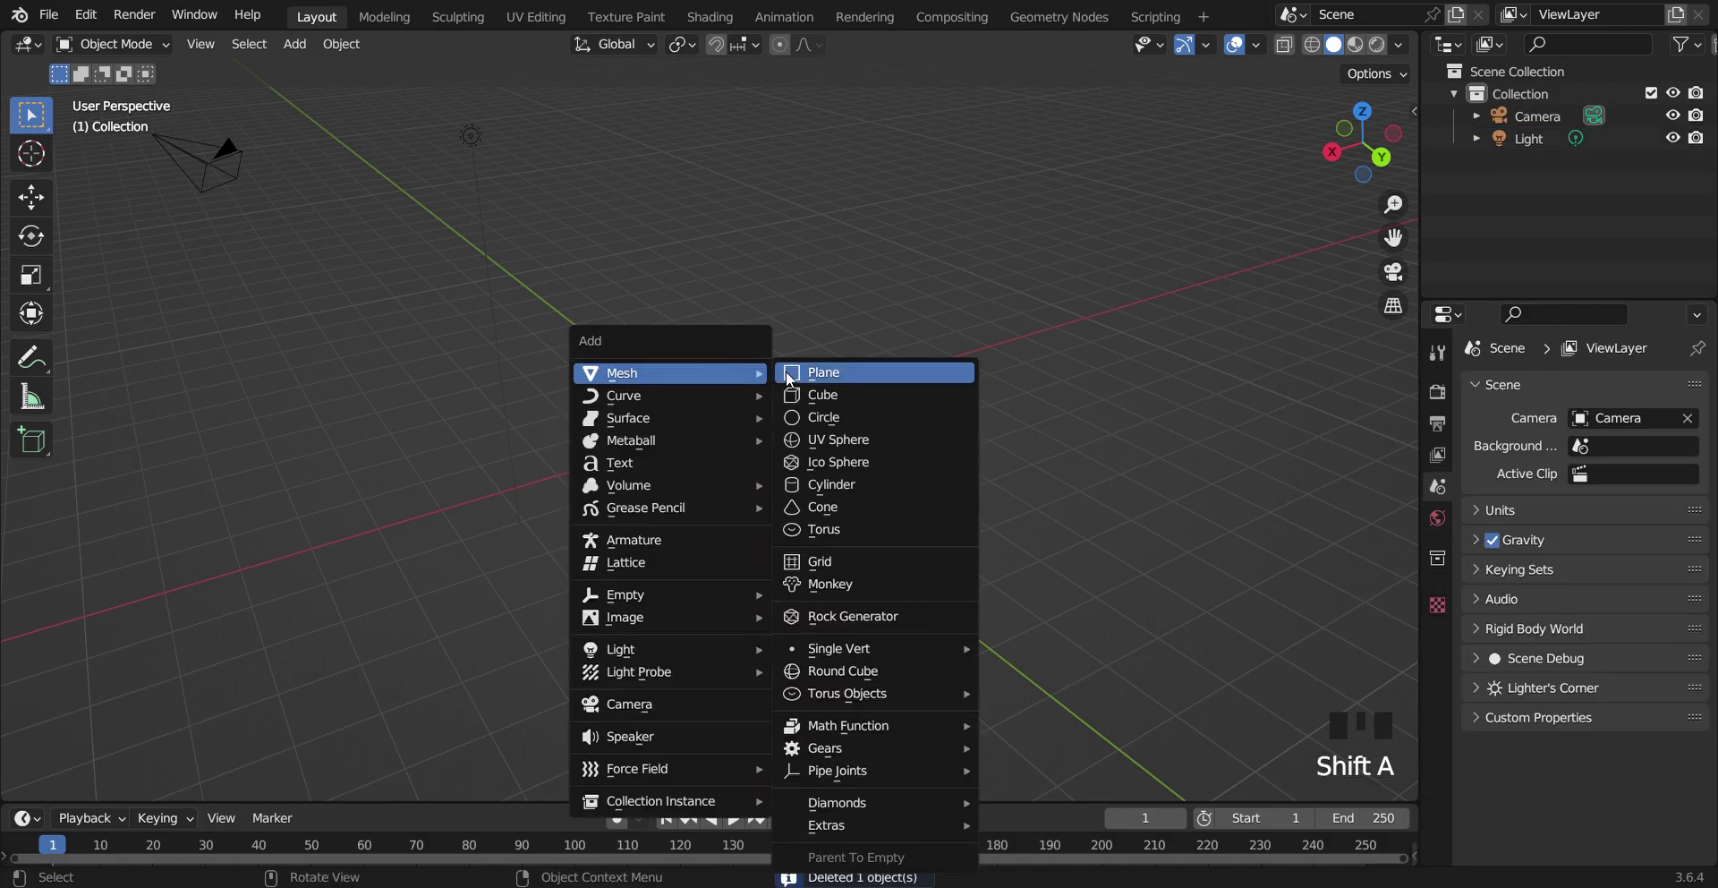
key("s")
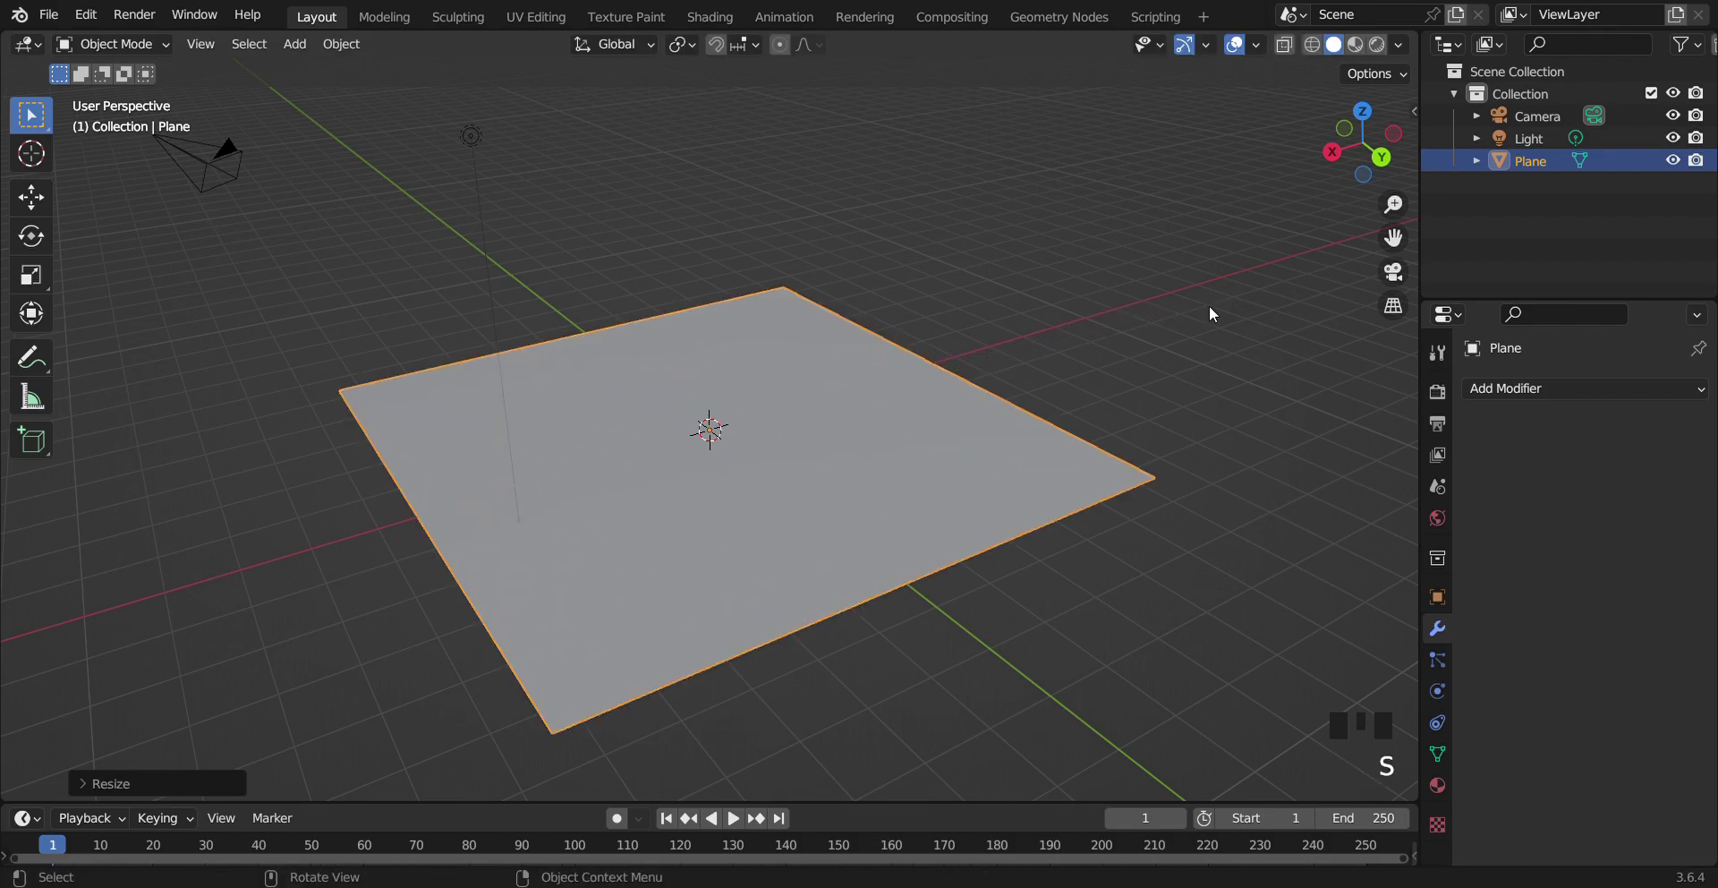
left_click(536, 86)
left_click(571, 201)
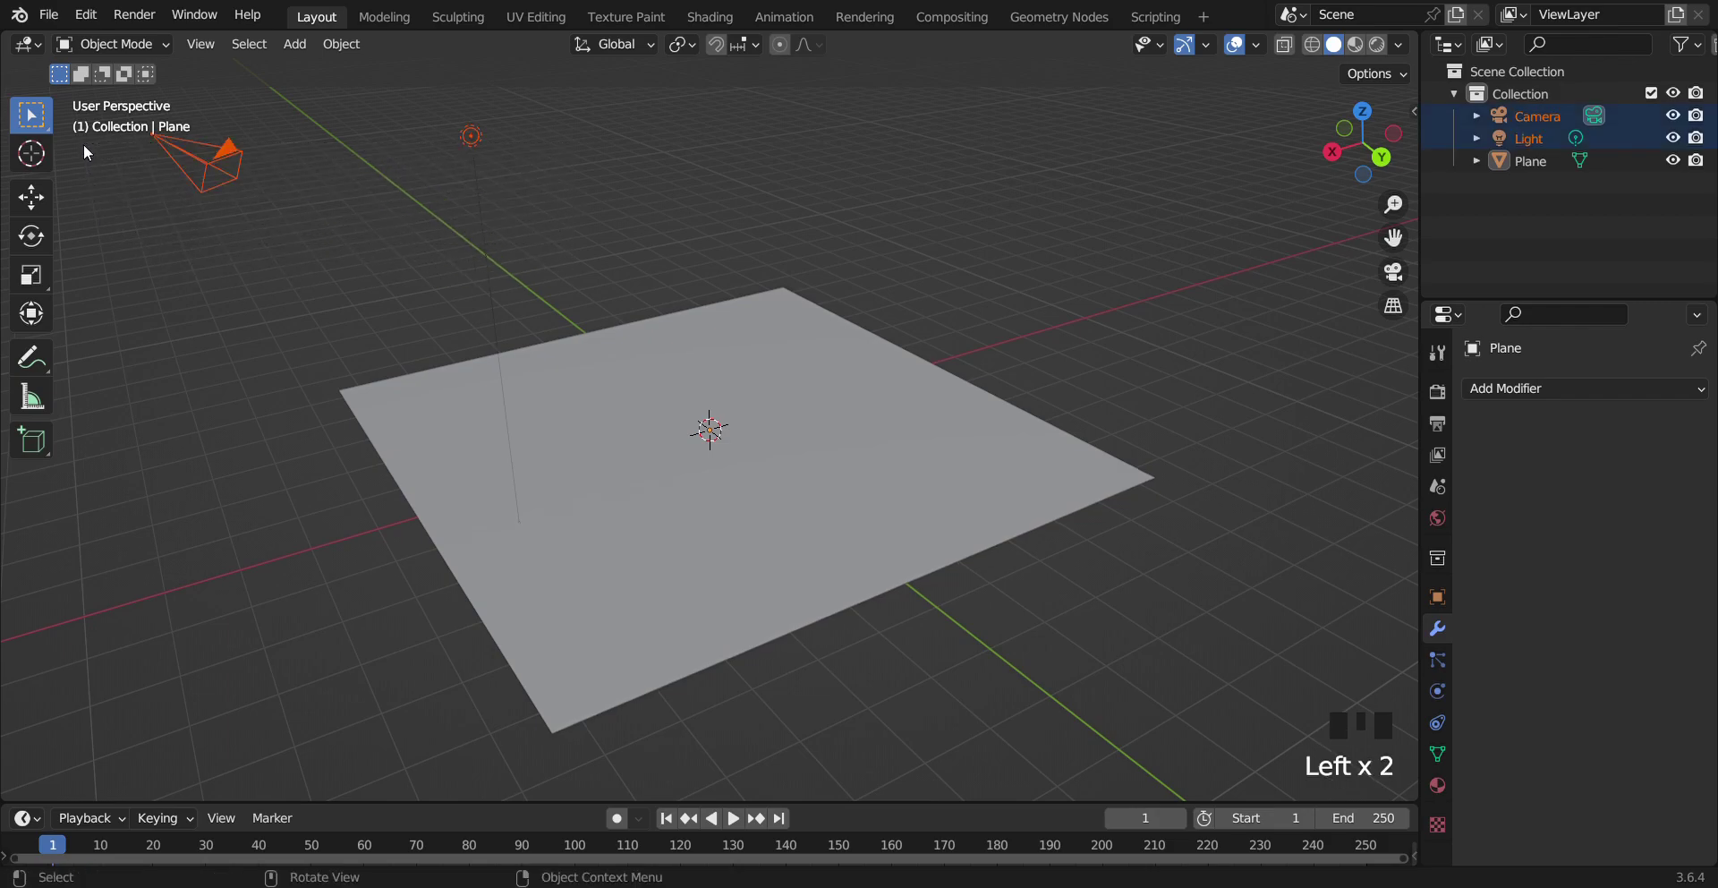
key("Delete")
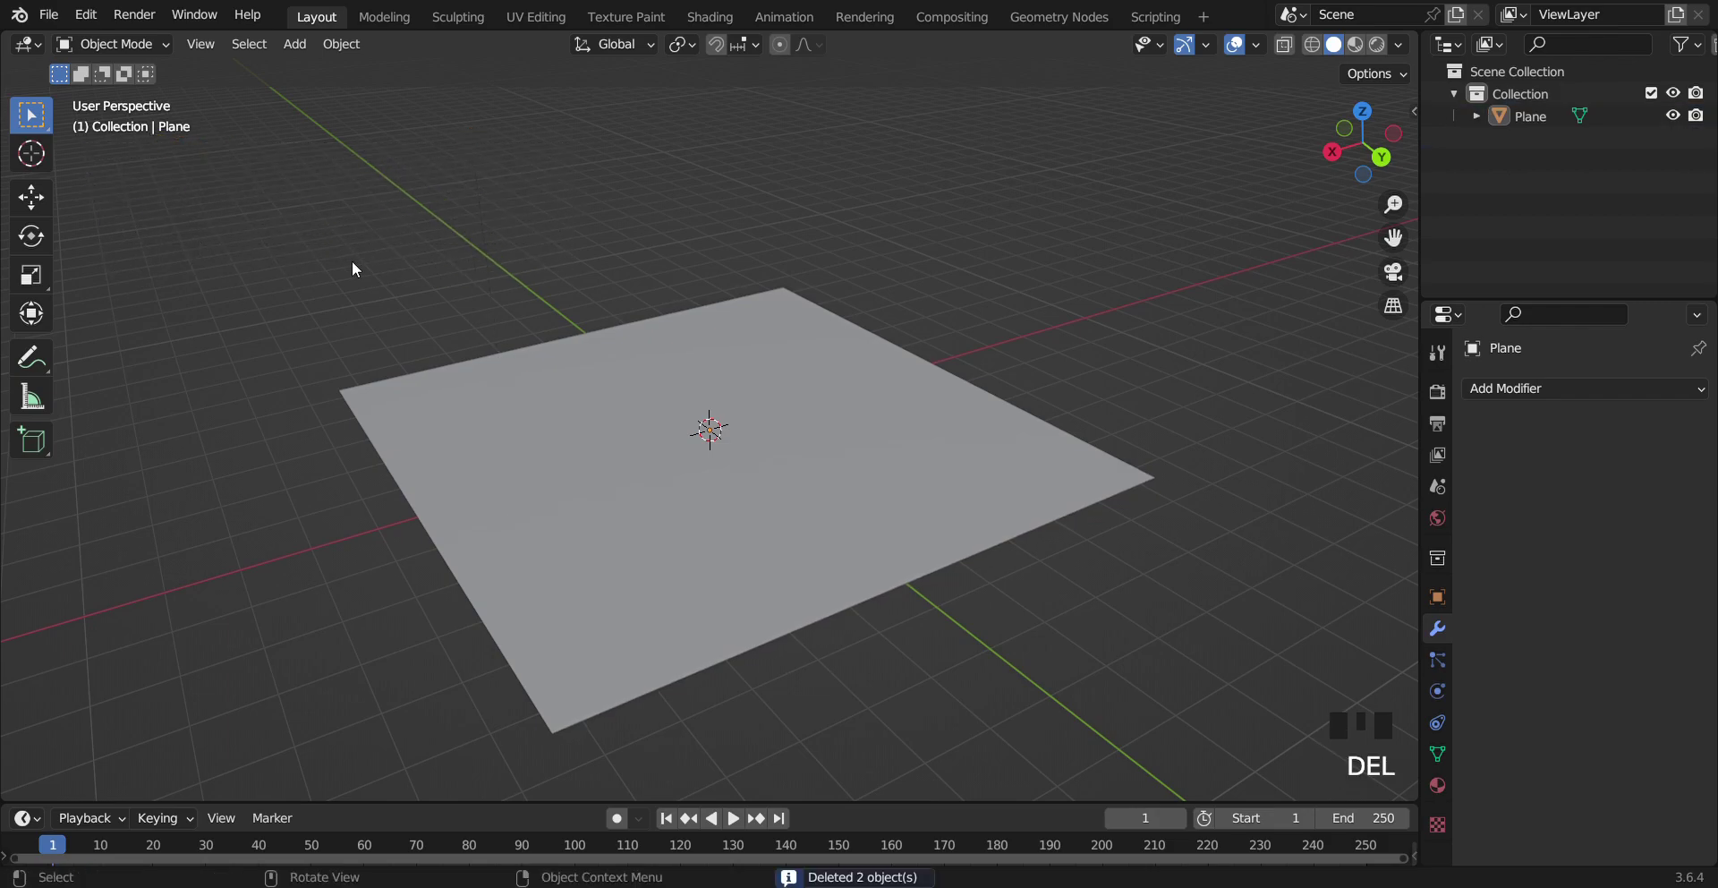
left_click(525, 471)
Resize the plane slightly and view the subdivided grid from straight above
key("g")
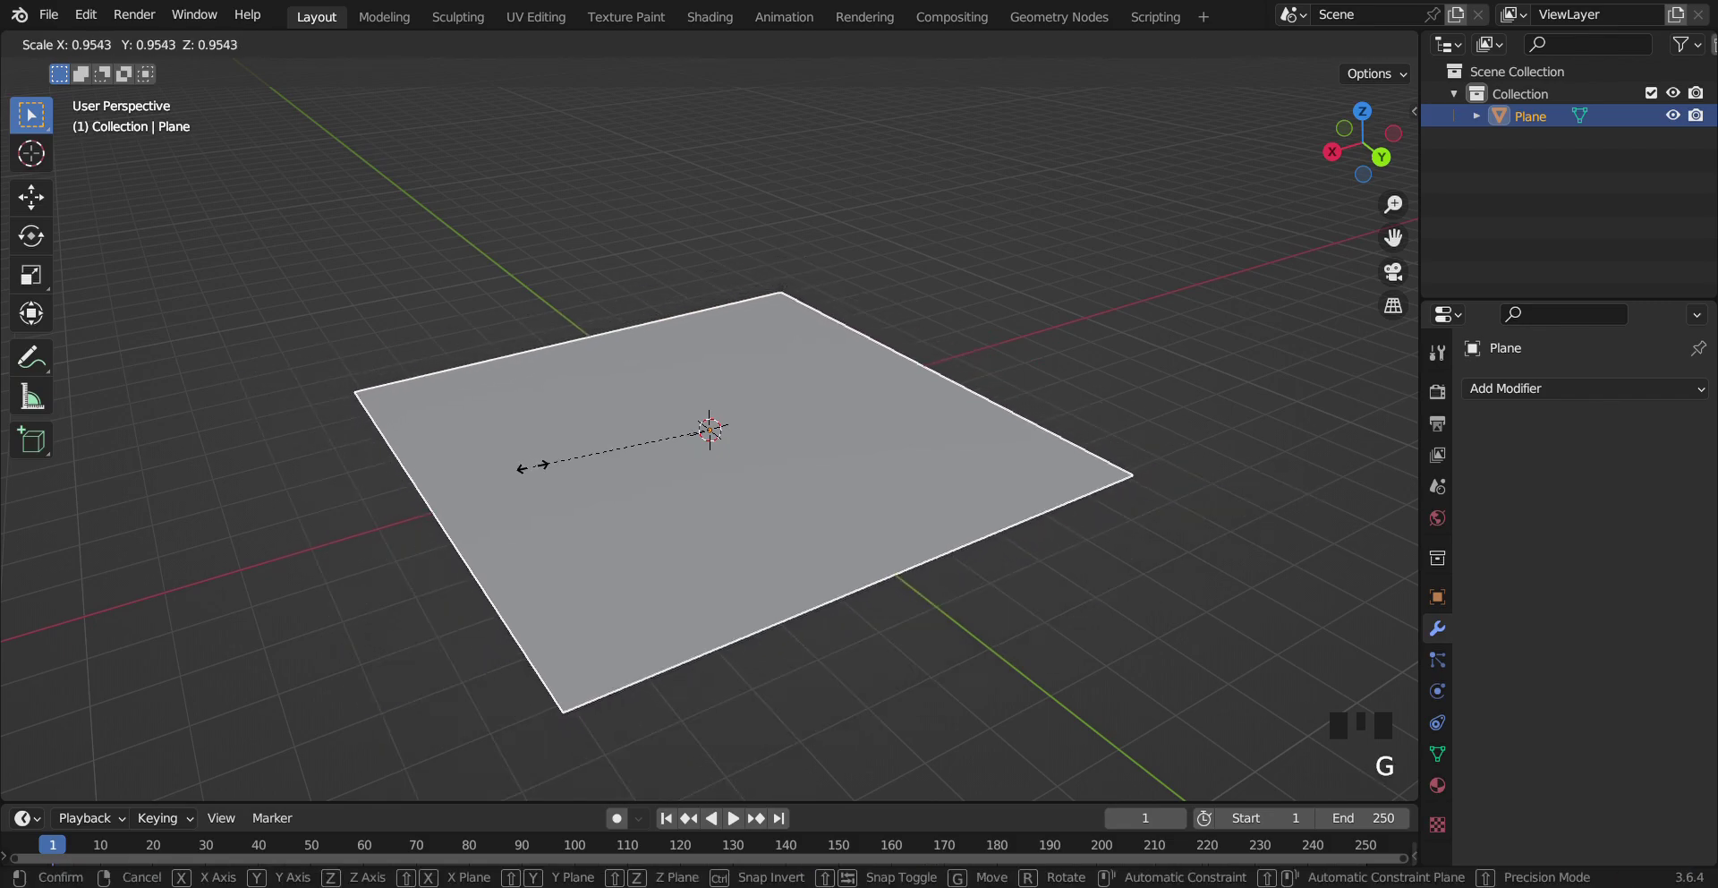
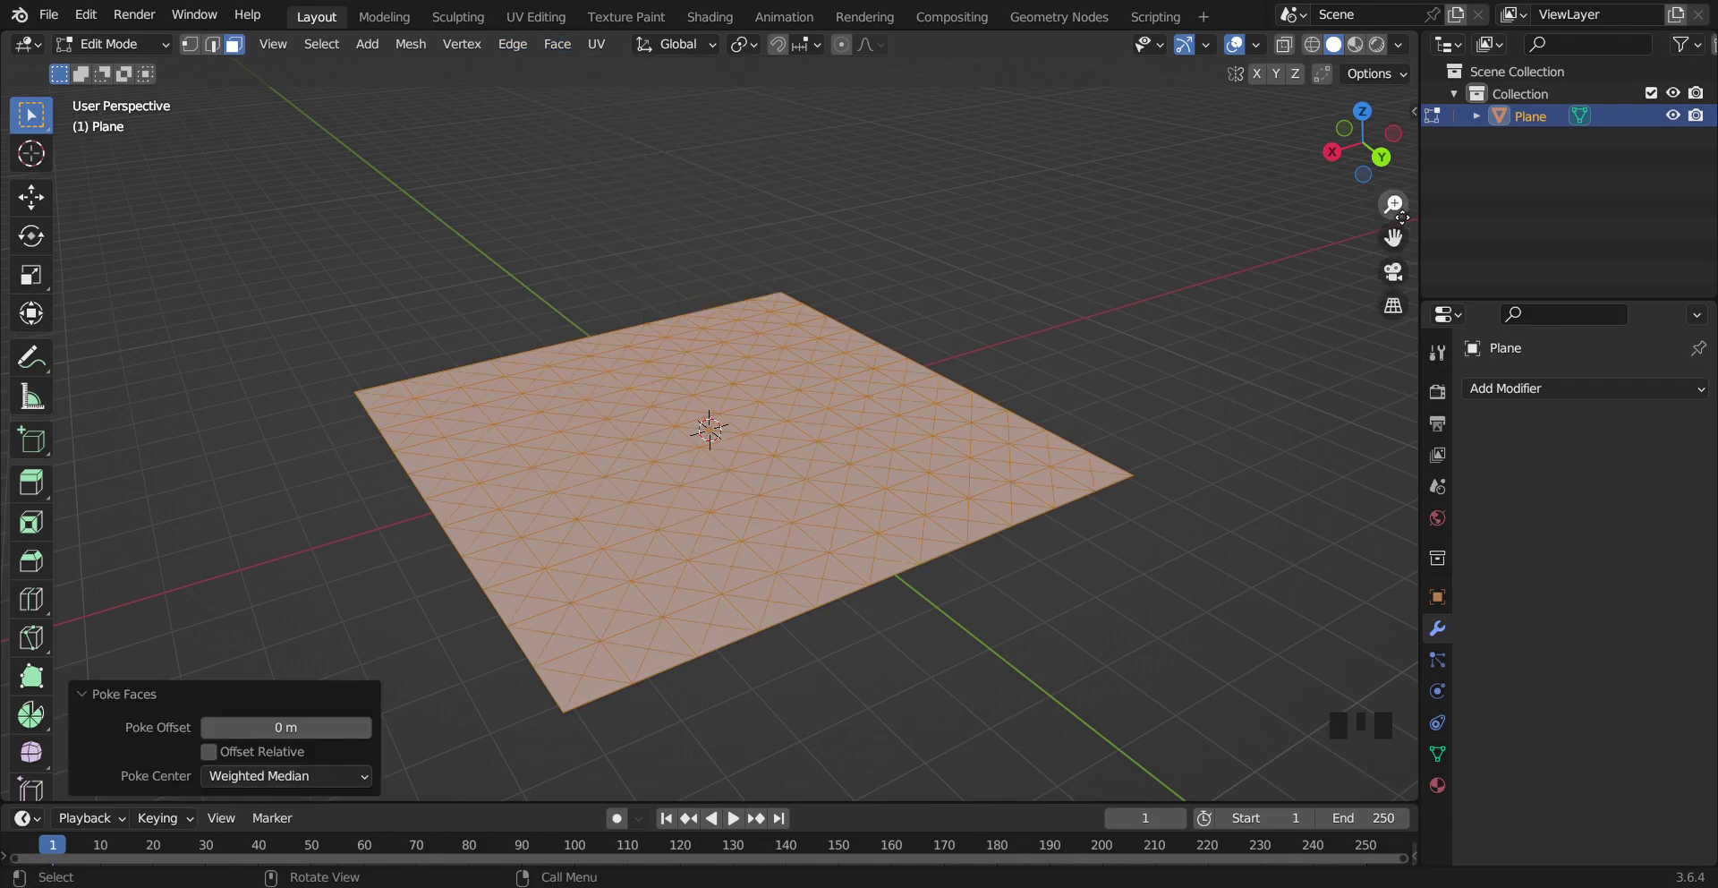
left_click(1386, 170)
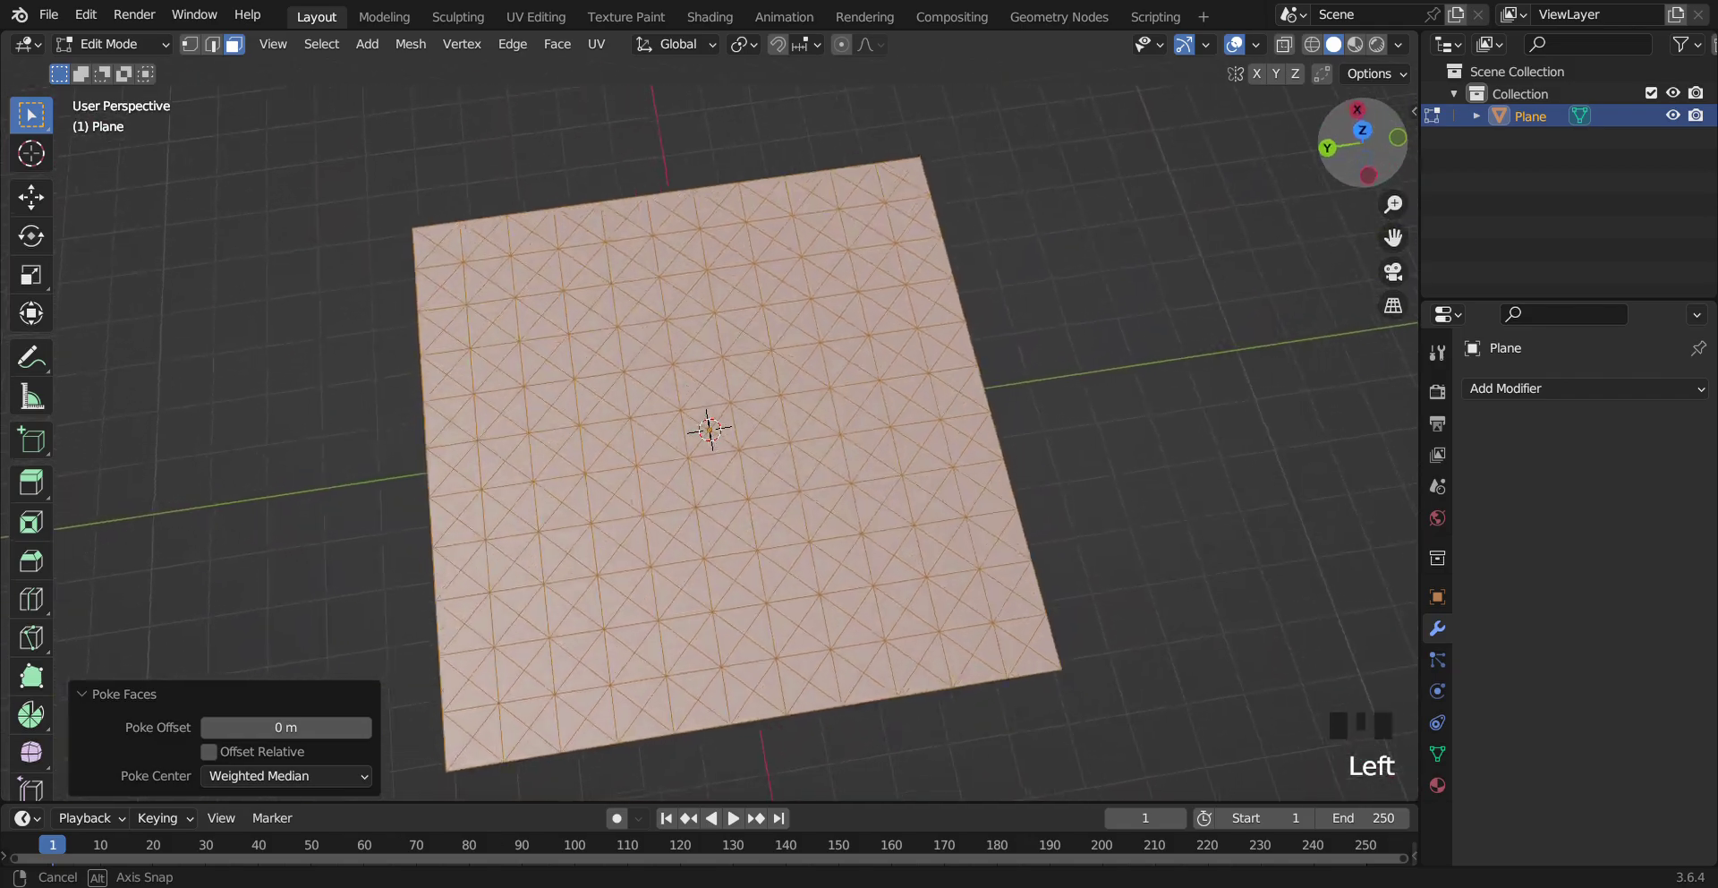
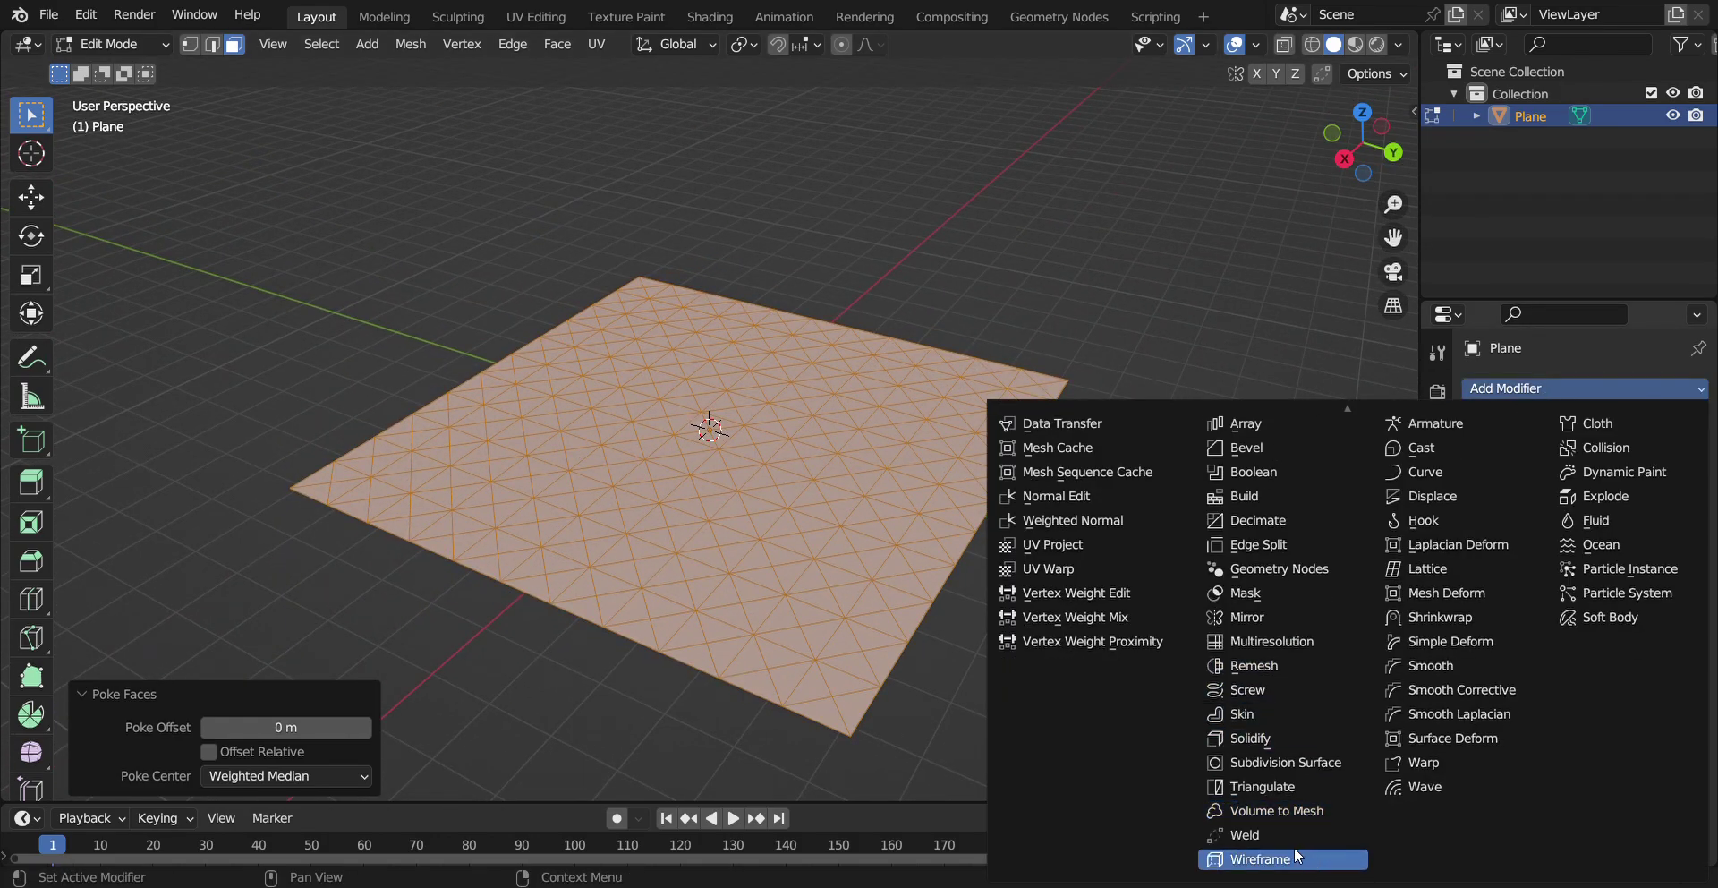
Add a Wireframe modifier with 0.015 m thickness to the triangulated plane
left_click(1296, 853)
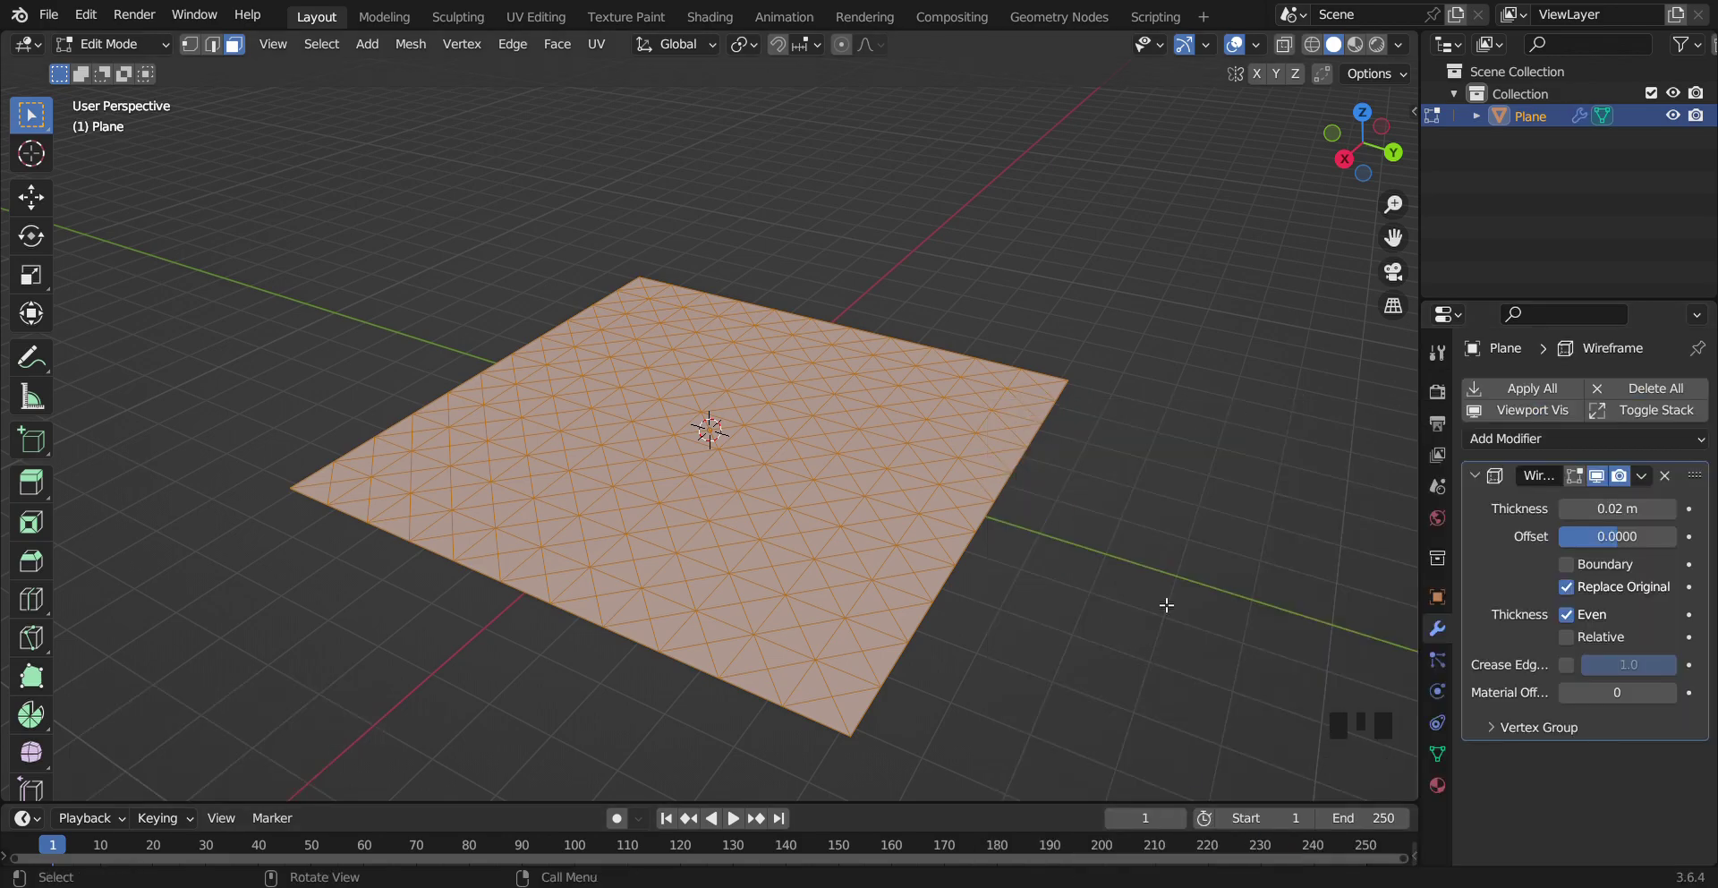
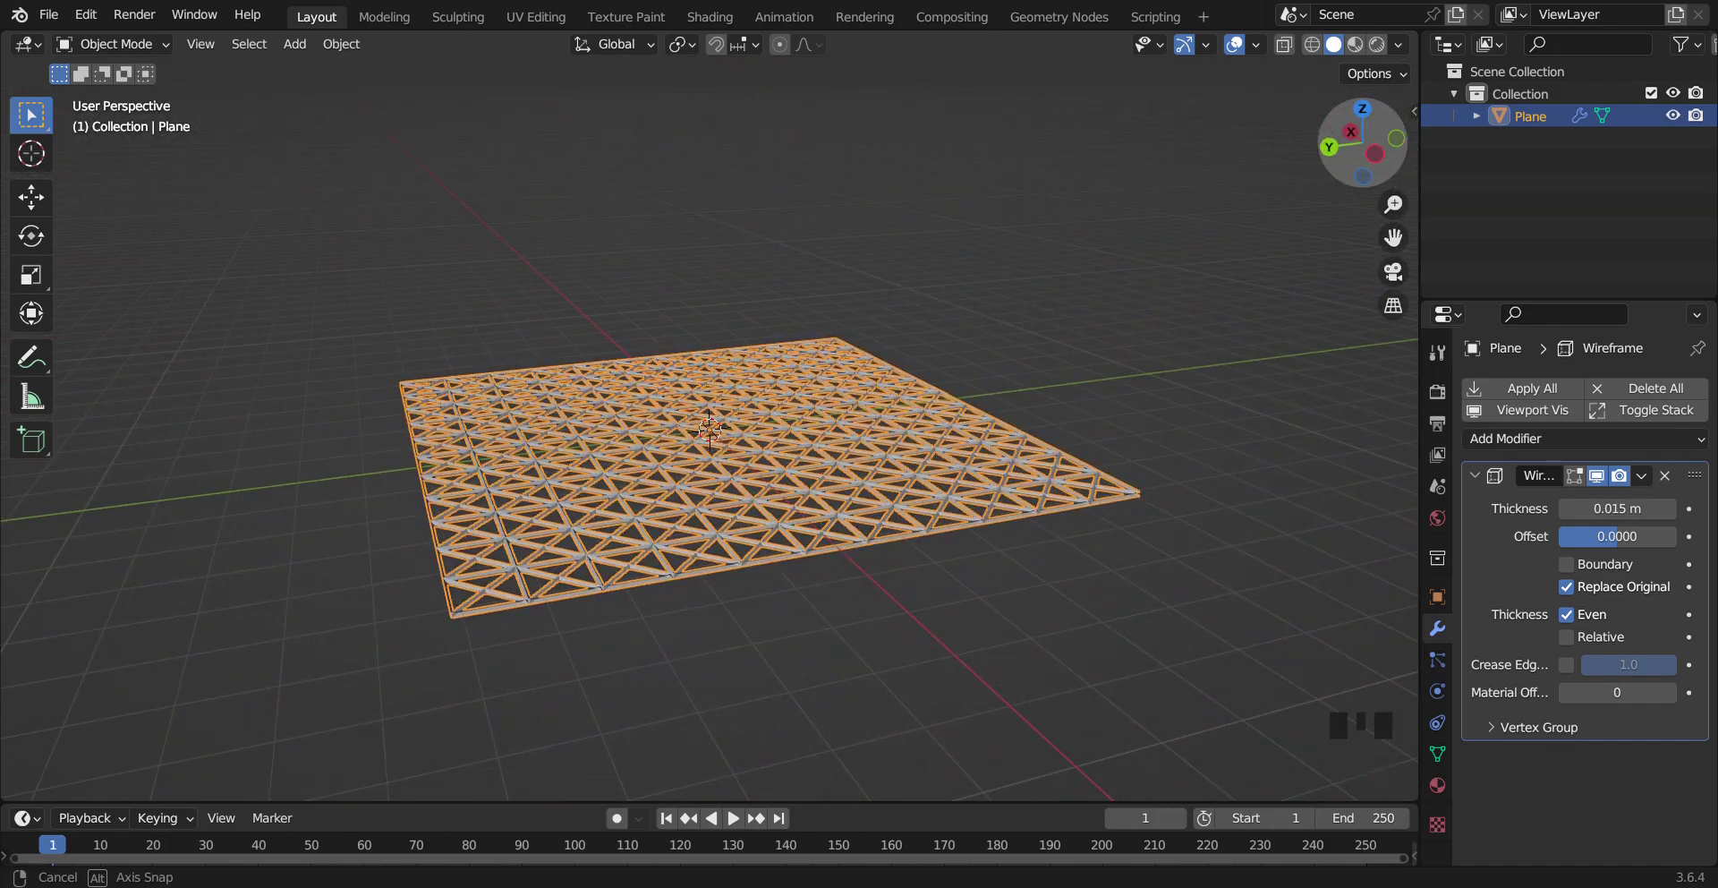
Duplicate the wireframe plane and raise the copy straight up as a top face
left_click(1137, 275)
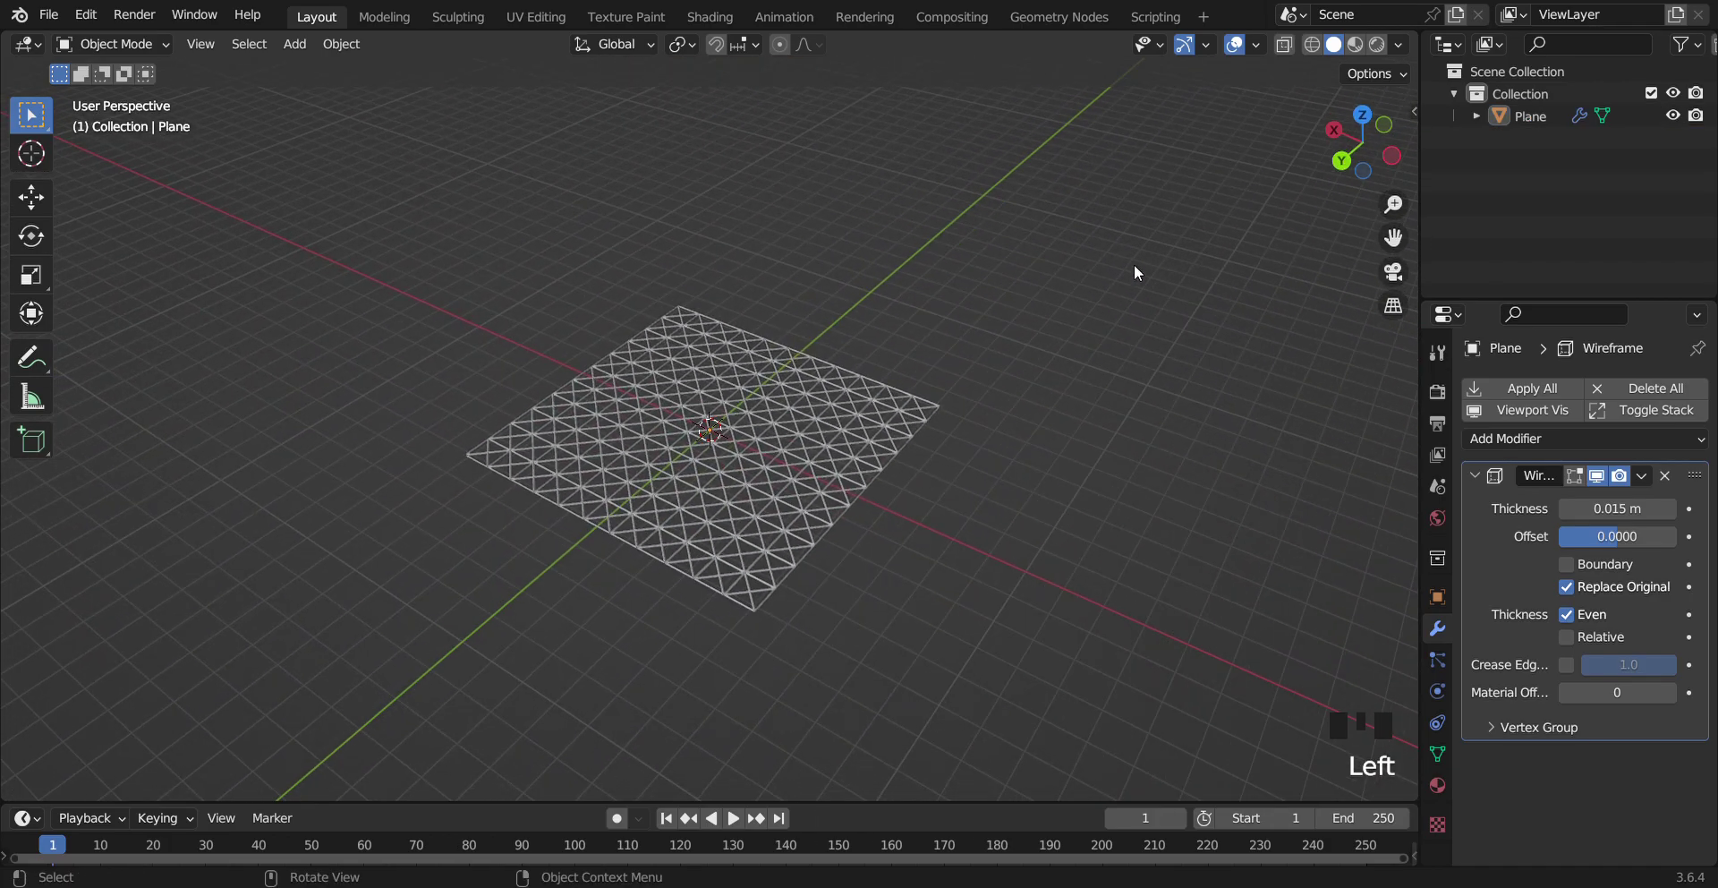
left_click(826, 498)
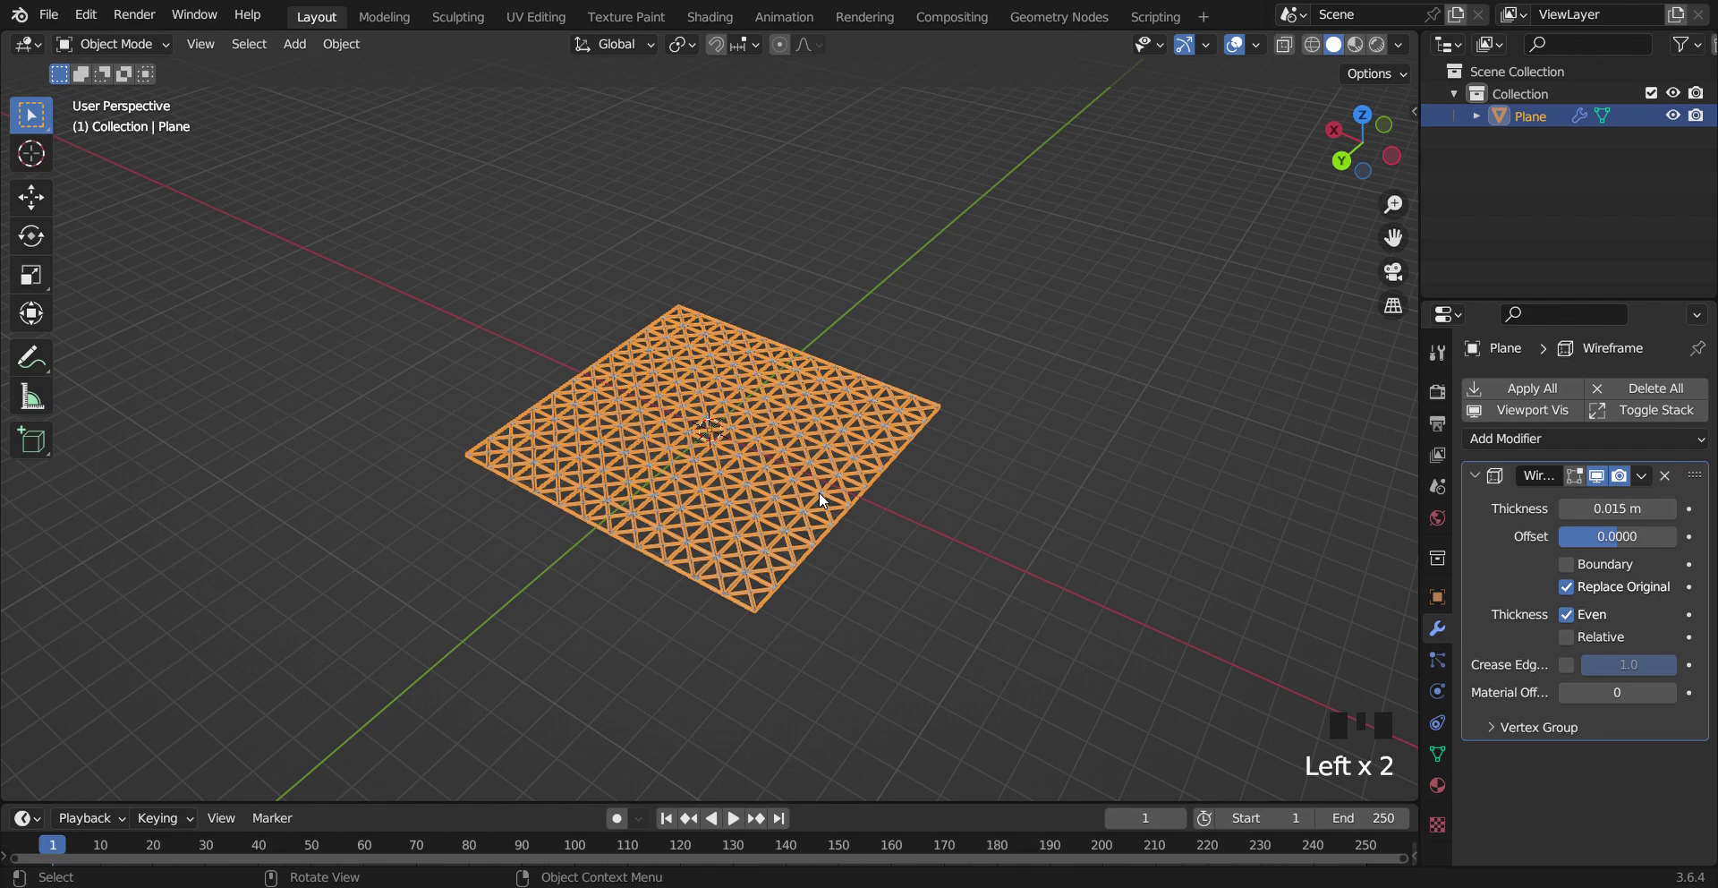
key("ctrl+d")
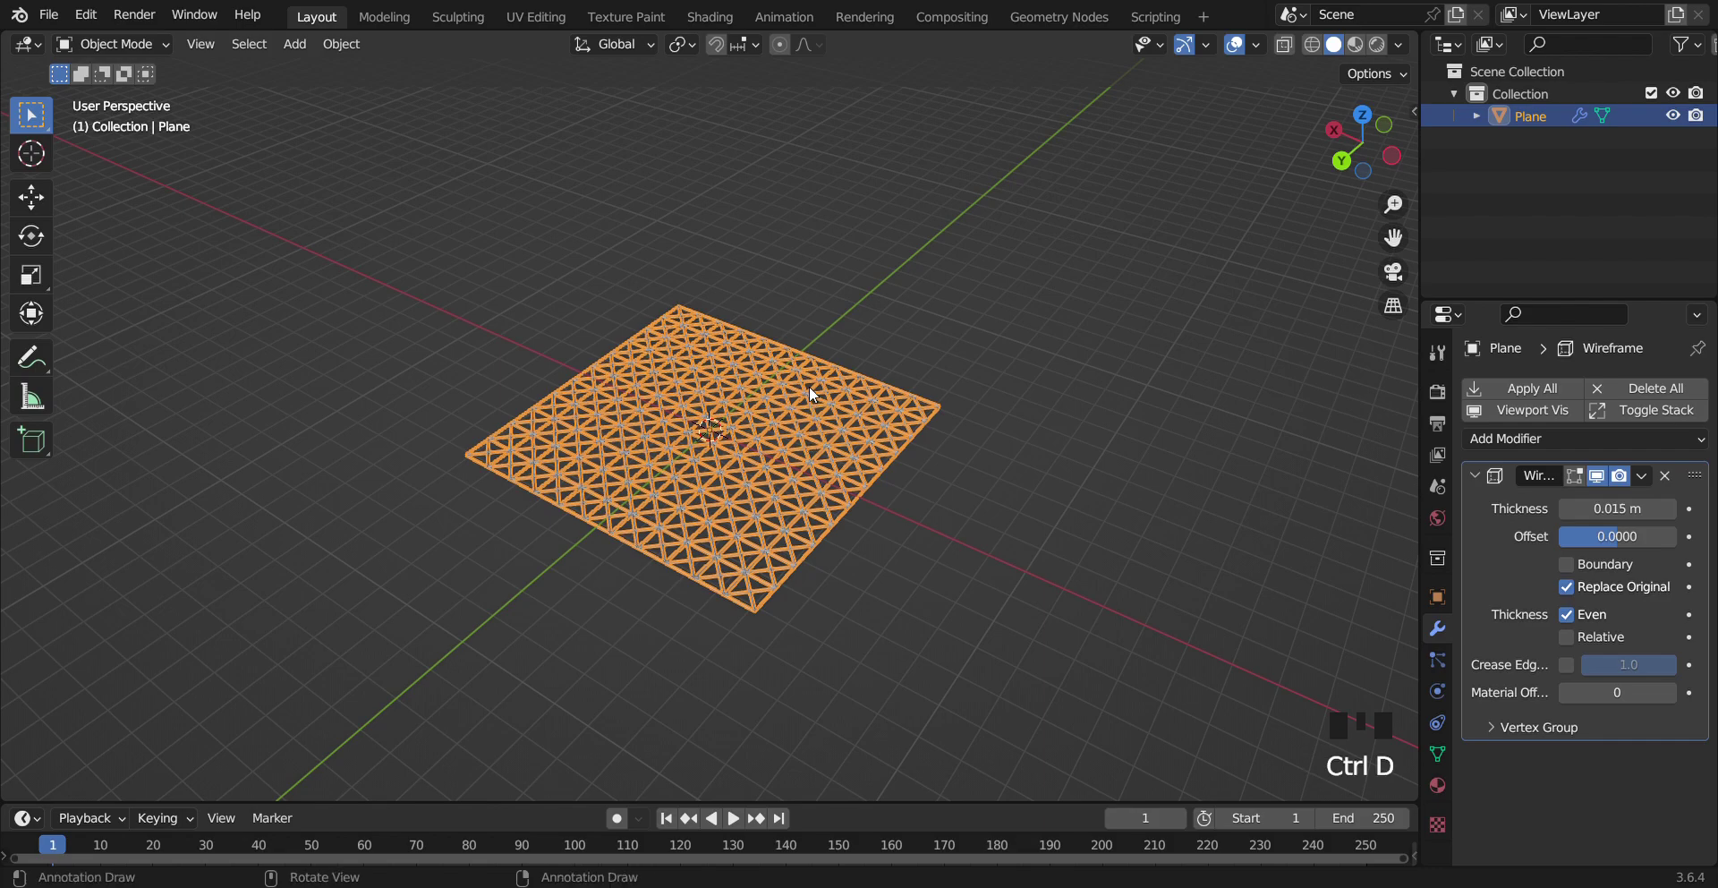
key("shift+d")
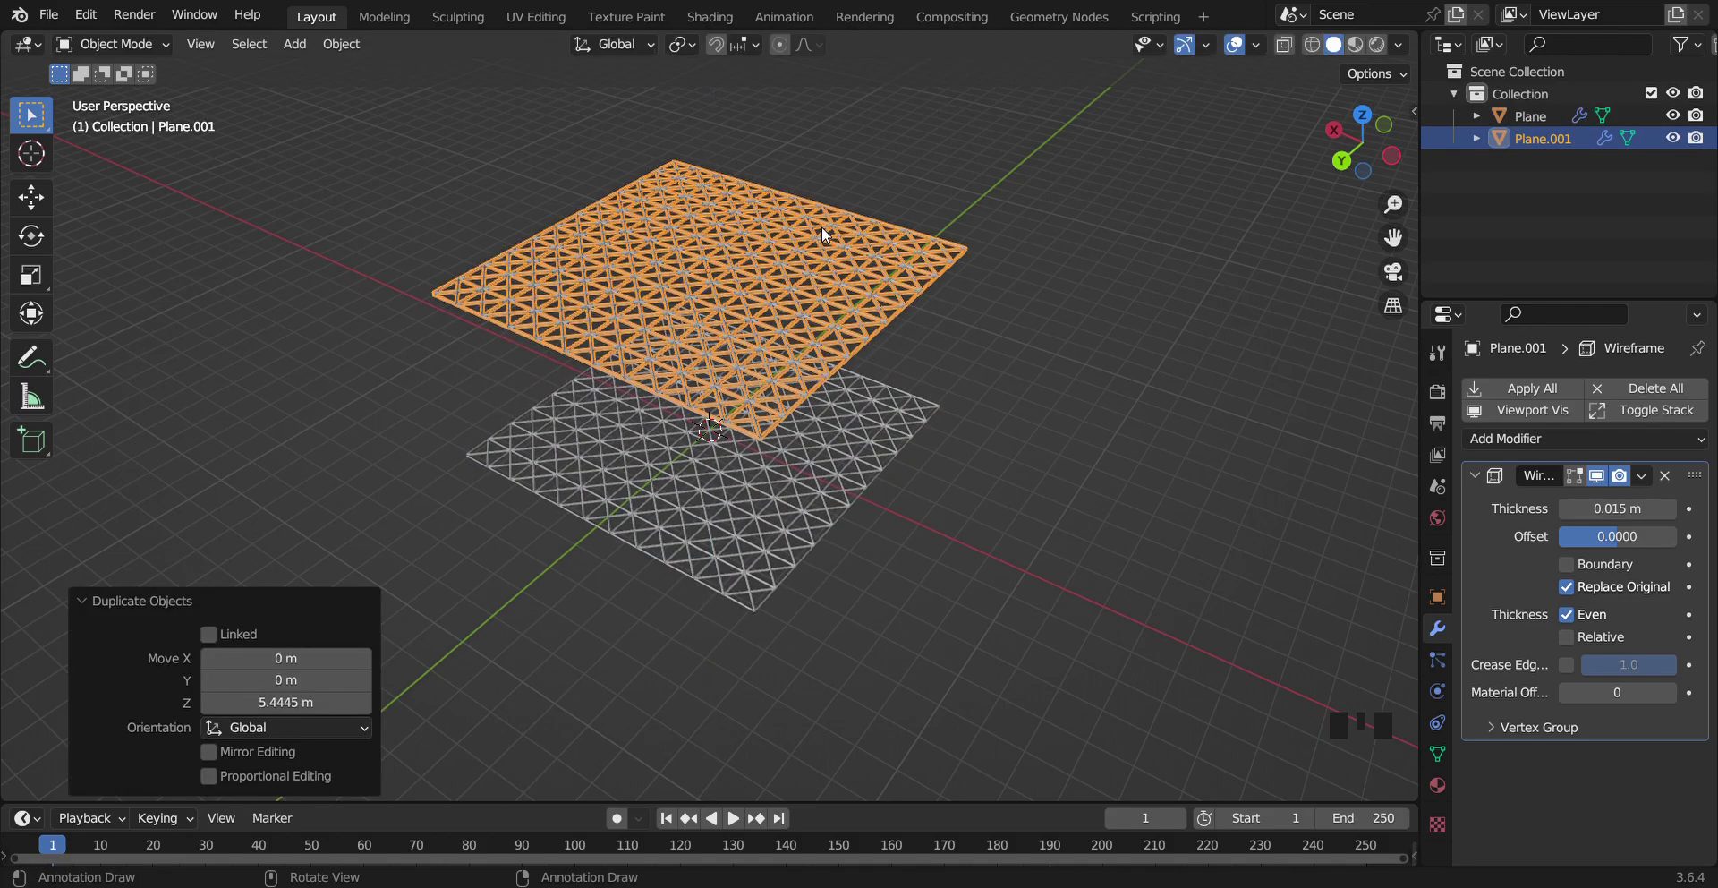
Switch to wireframe display and lower the top plane closer to the floor
left_click(1385, 154)
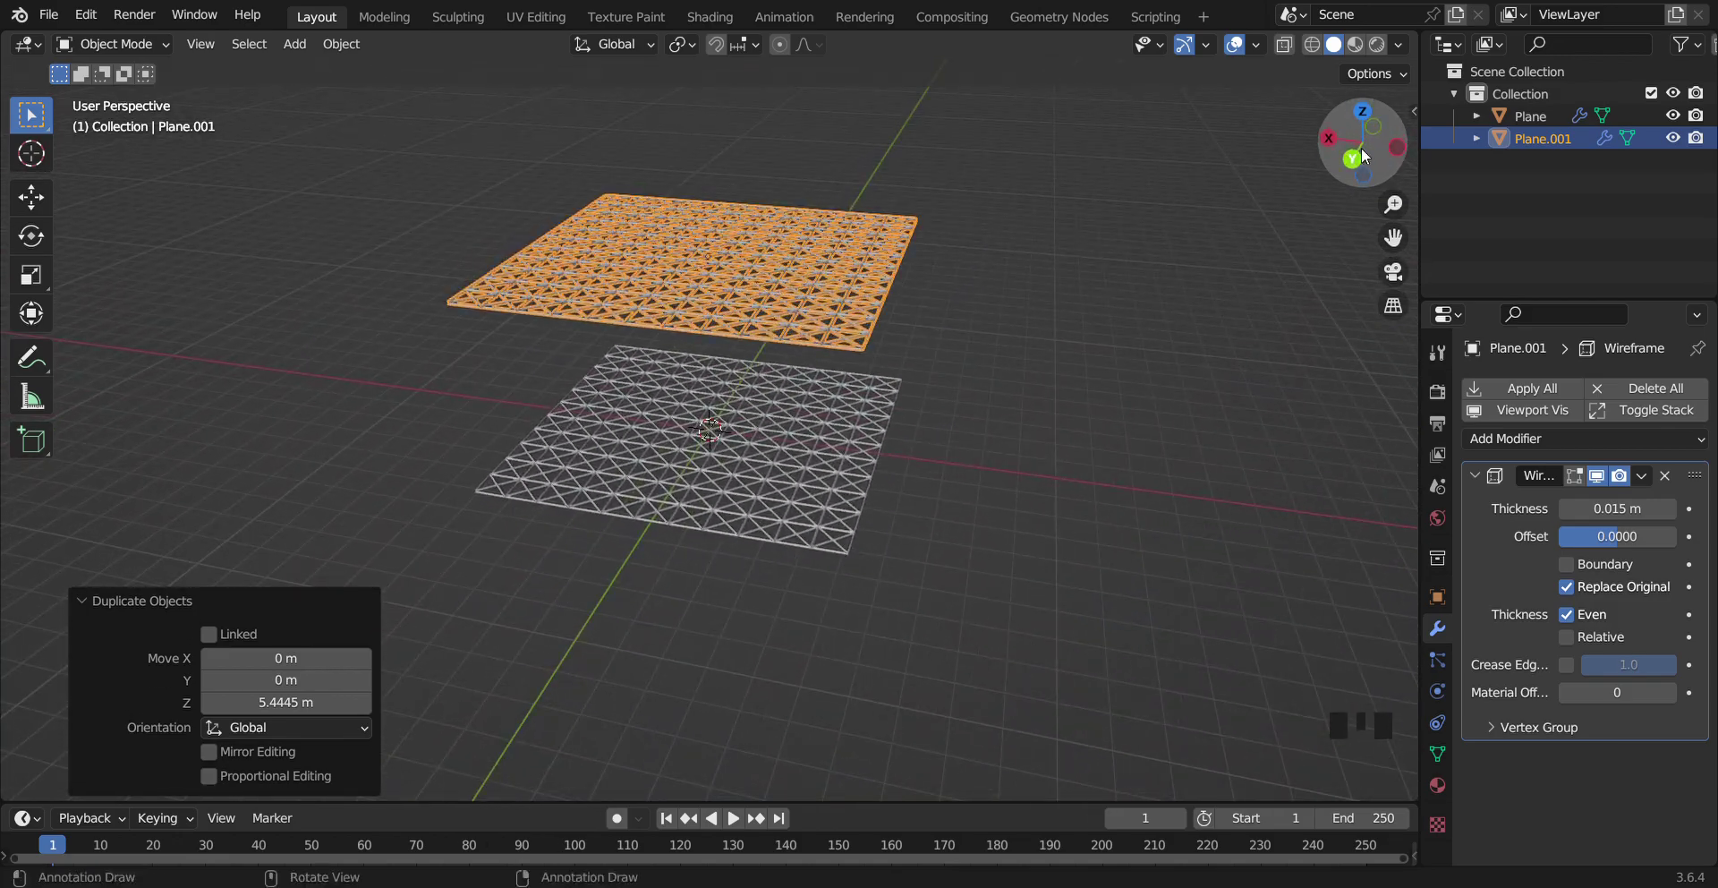
key("z")
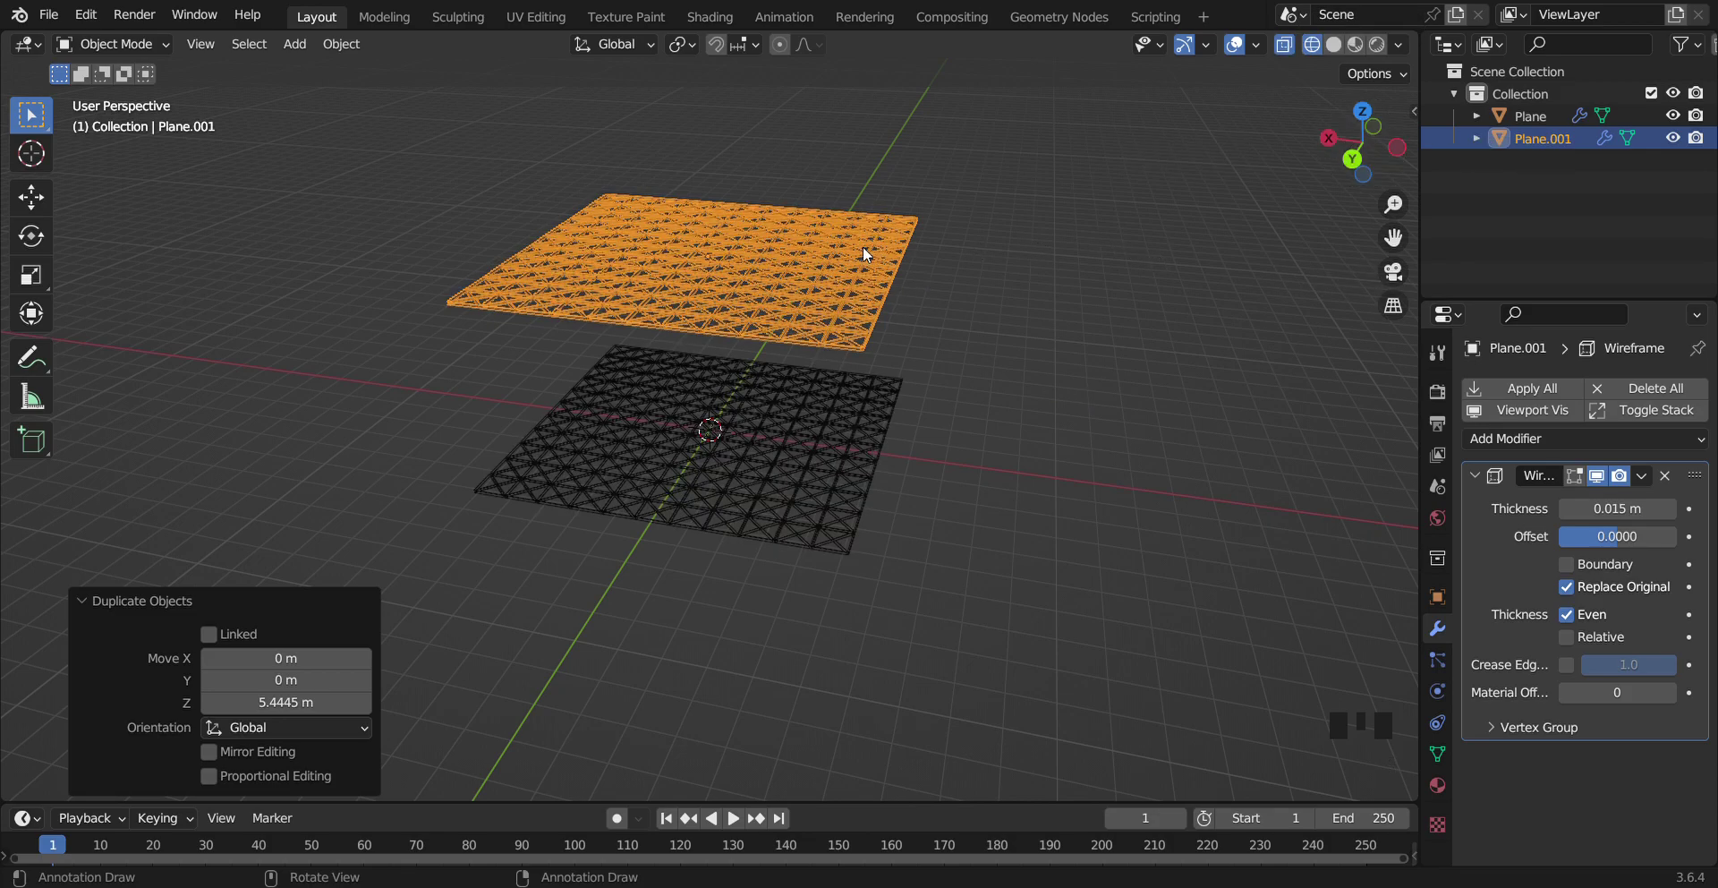
key("g")
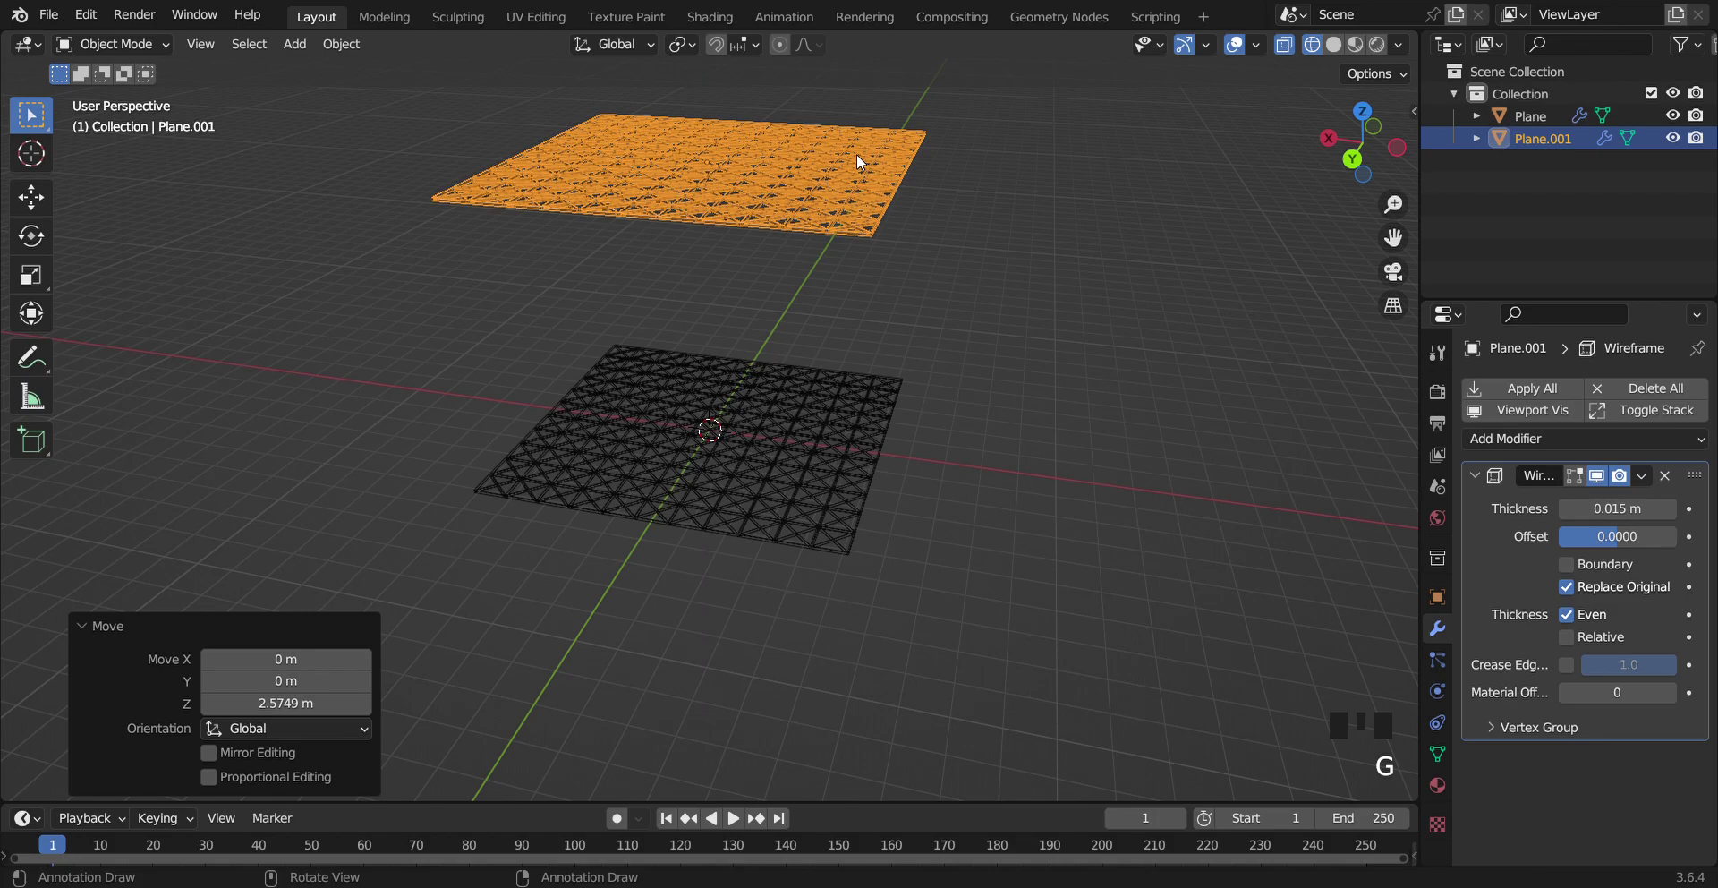
Rotate the third plane upright (R Y 90) and lower it in back orthographic view
key("shift+d")
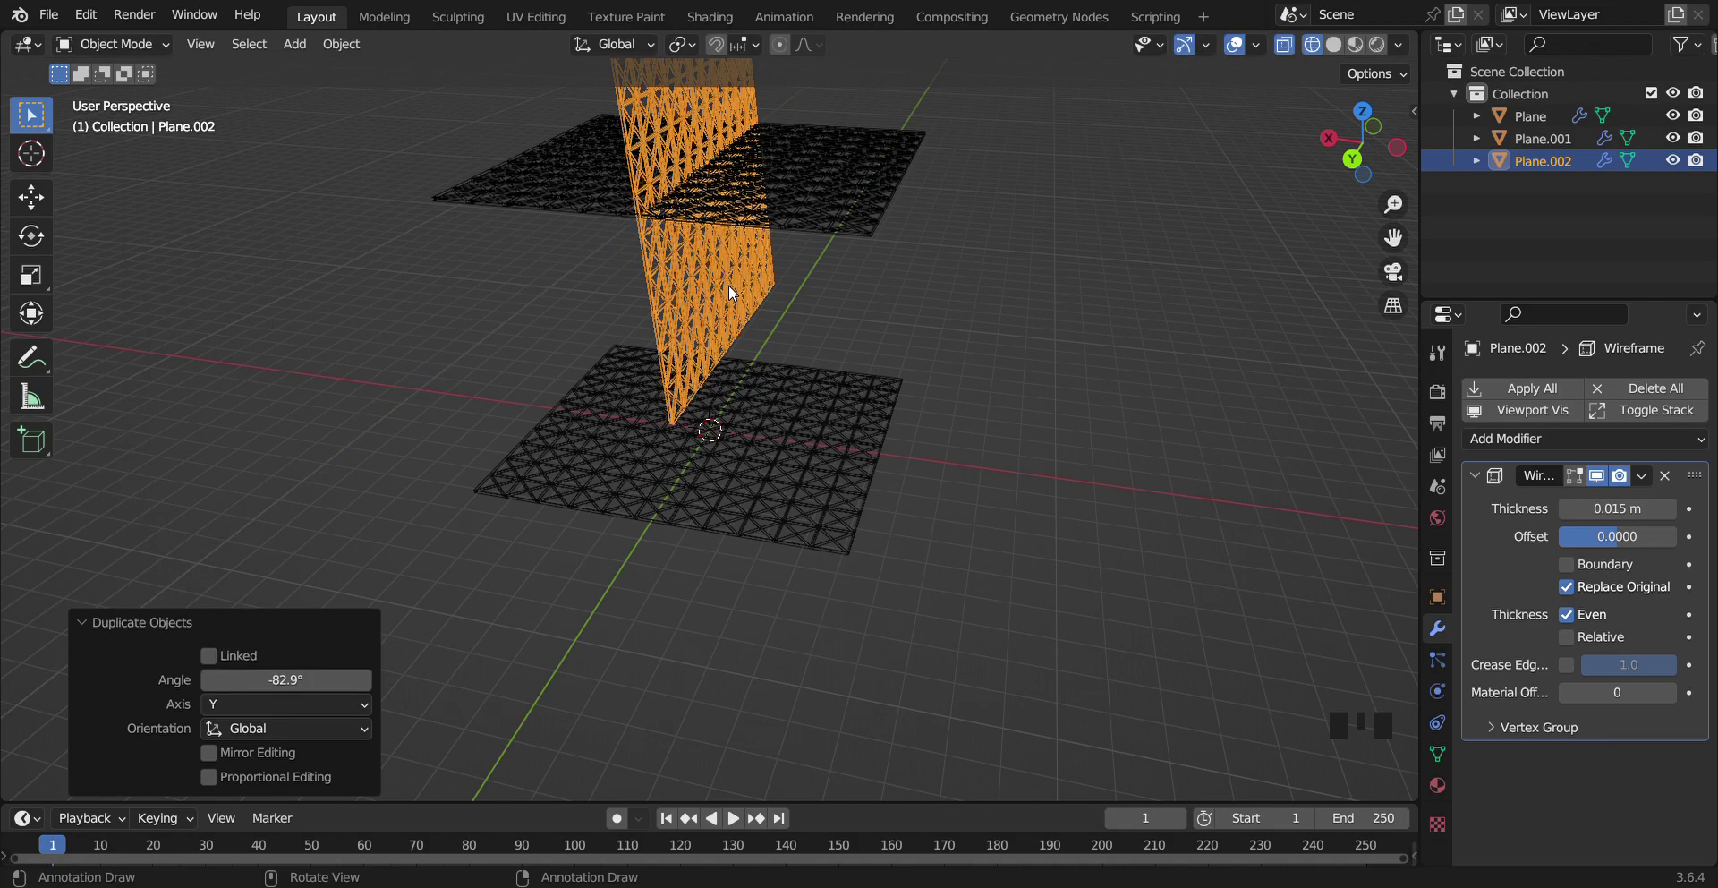
left_click(1350, 167)
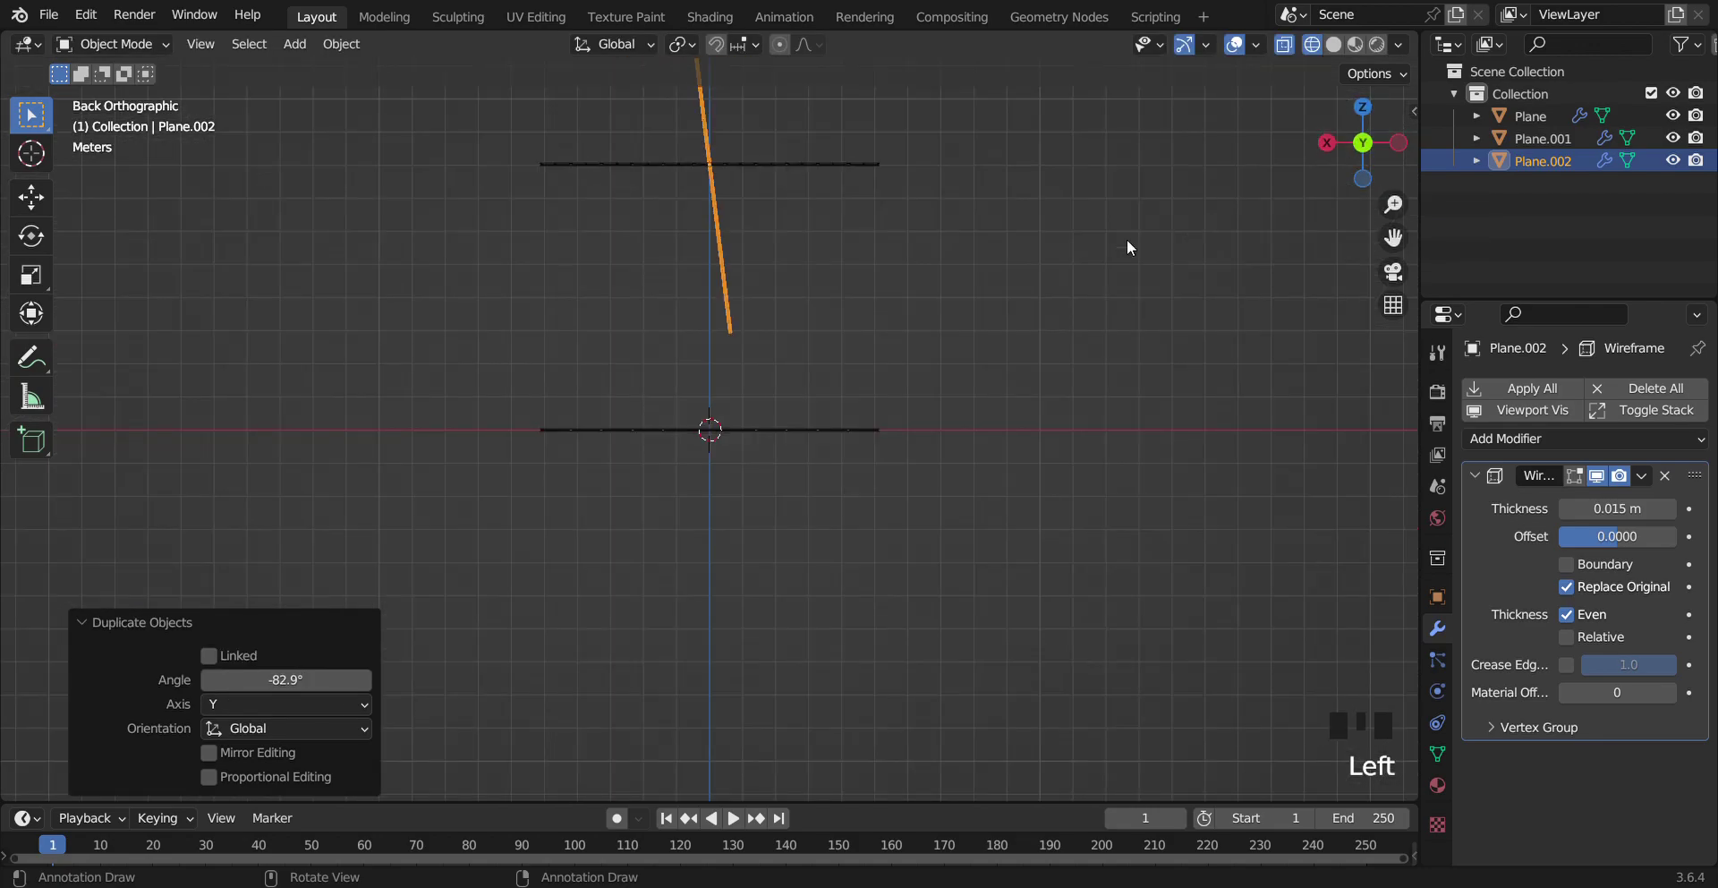
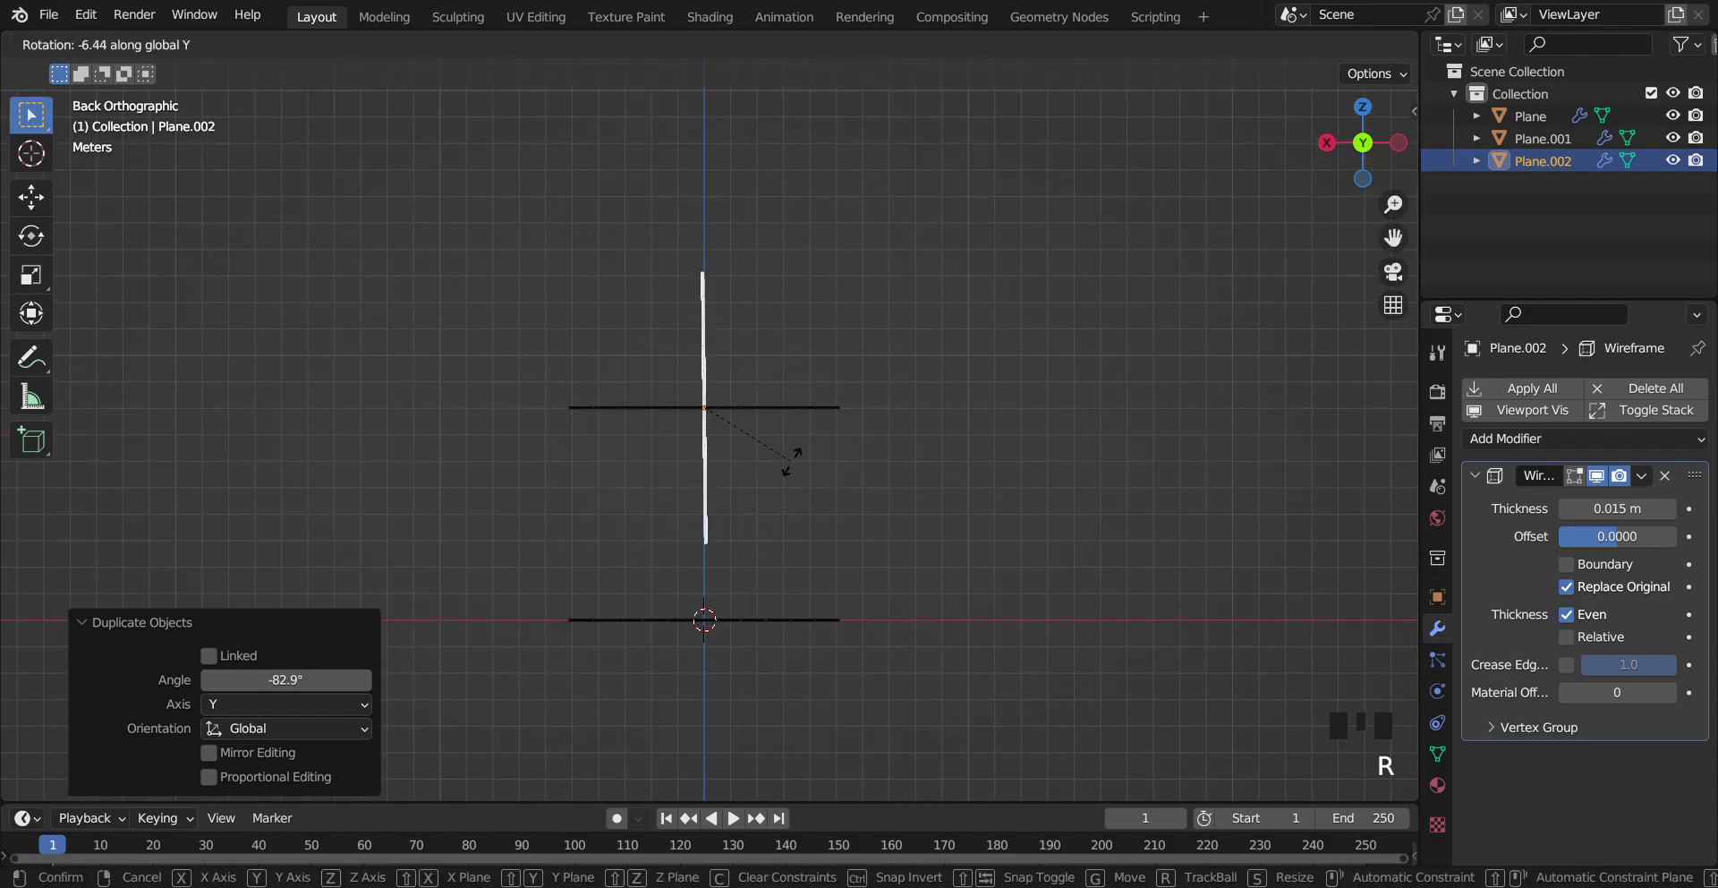
key("g")
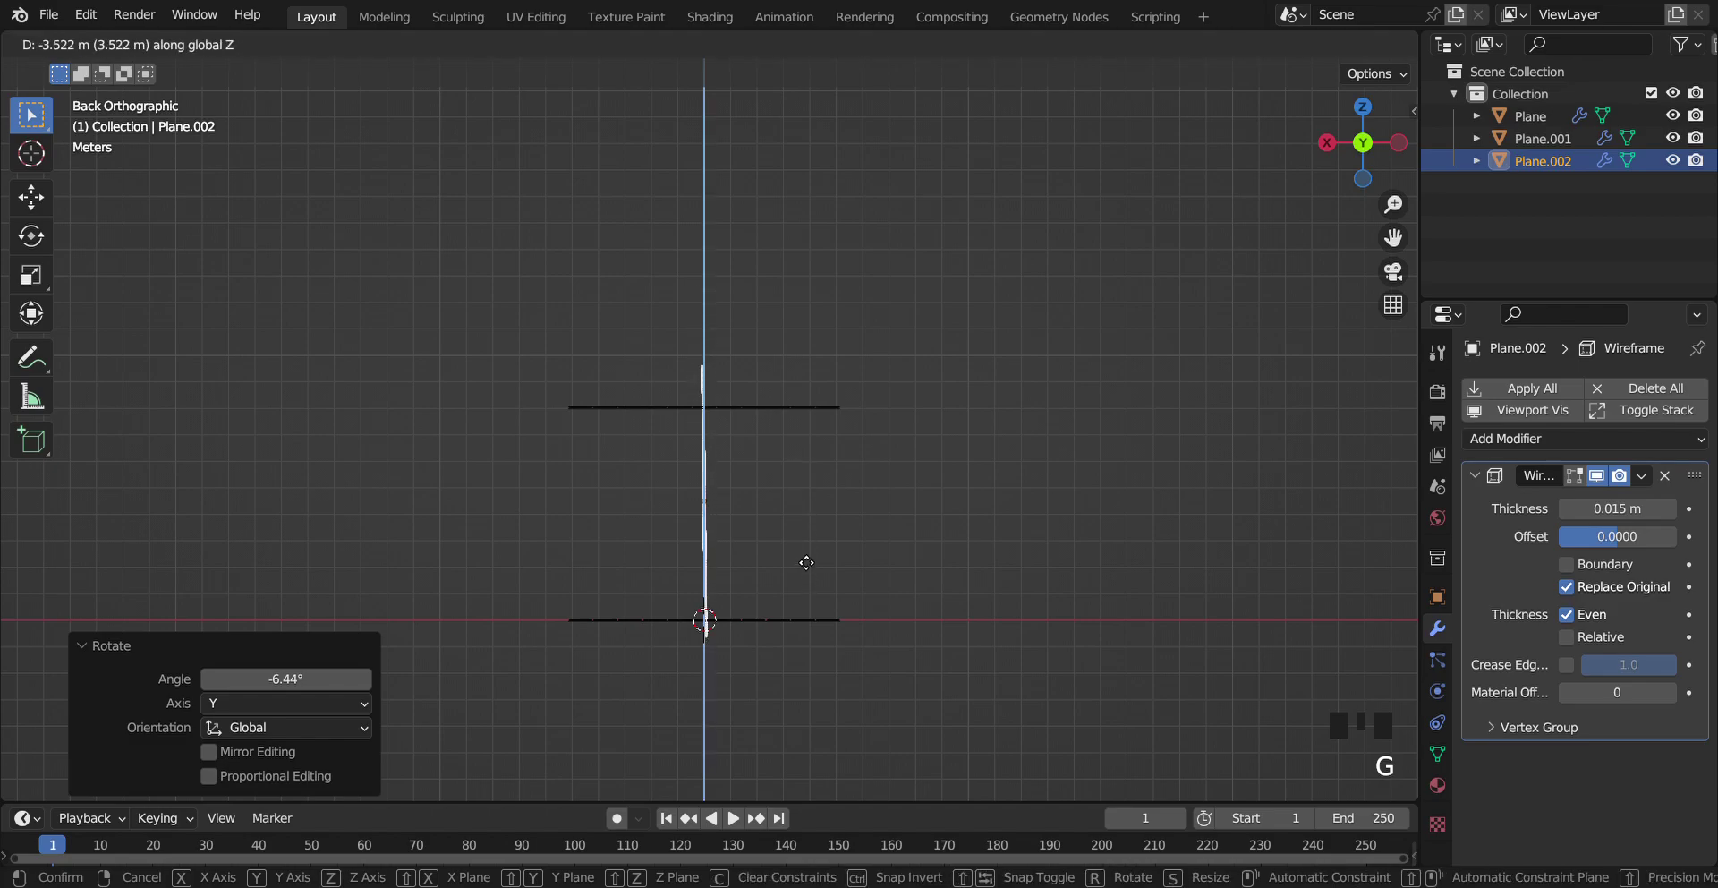
Slide the upright wall to the floor's right edge and adjust its height
key("g")
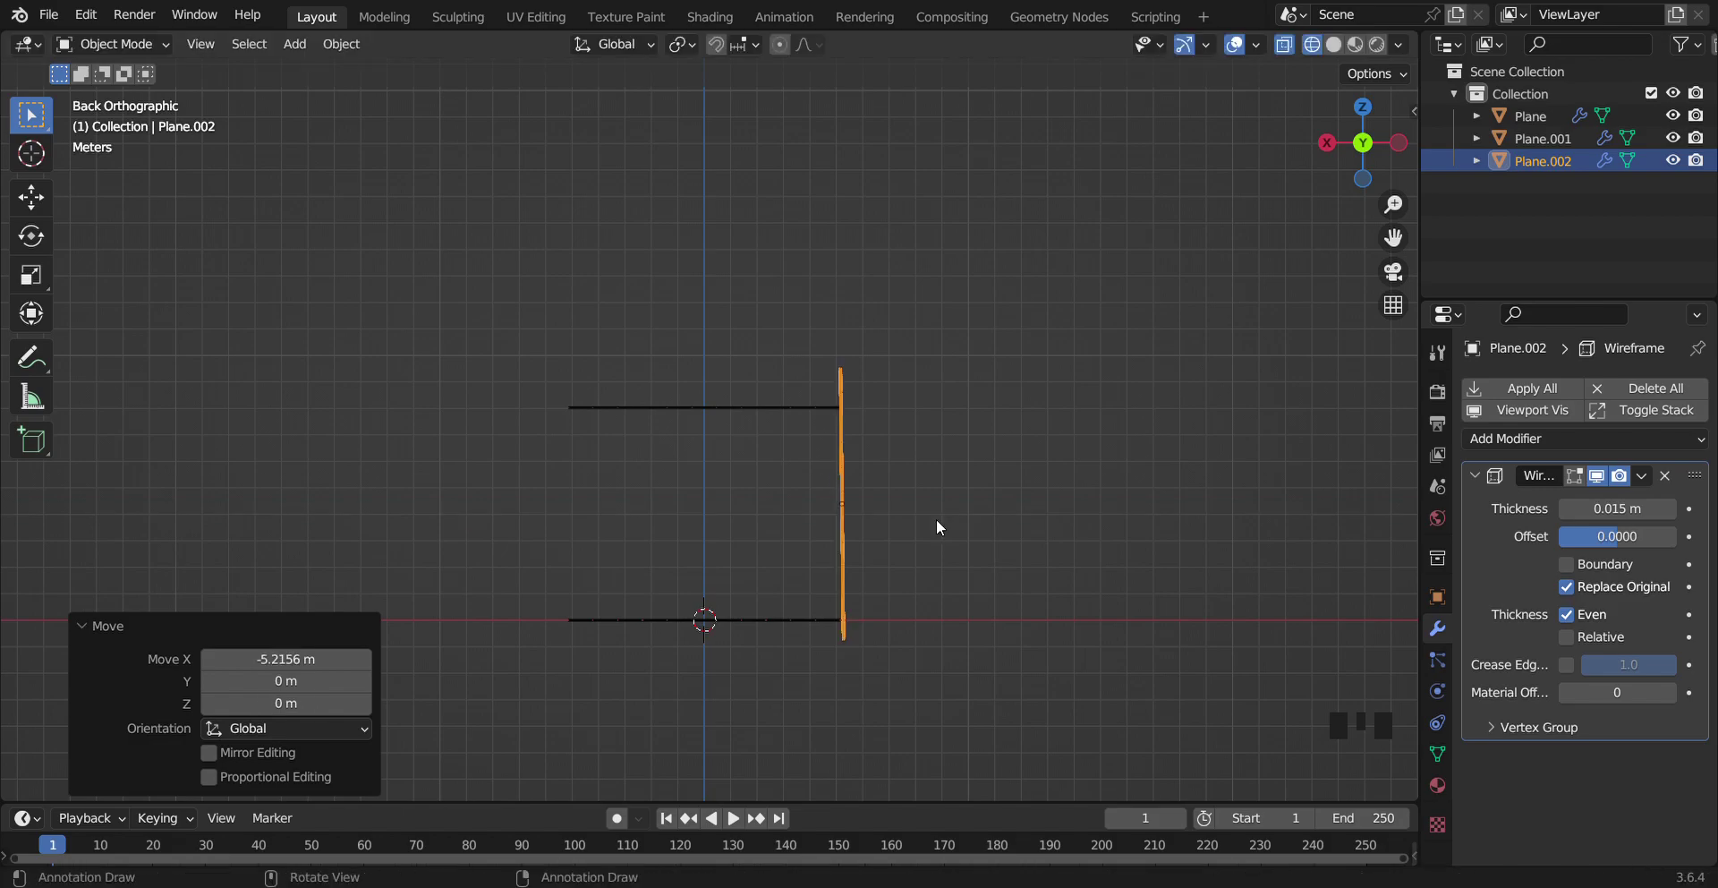
key("g")
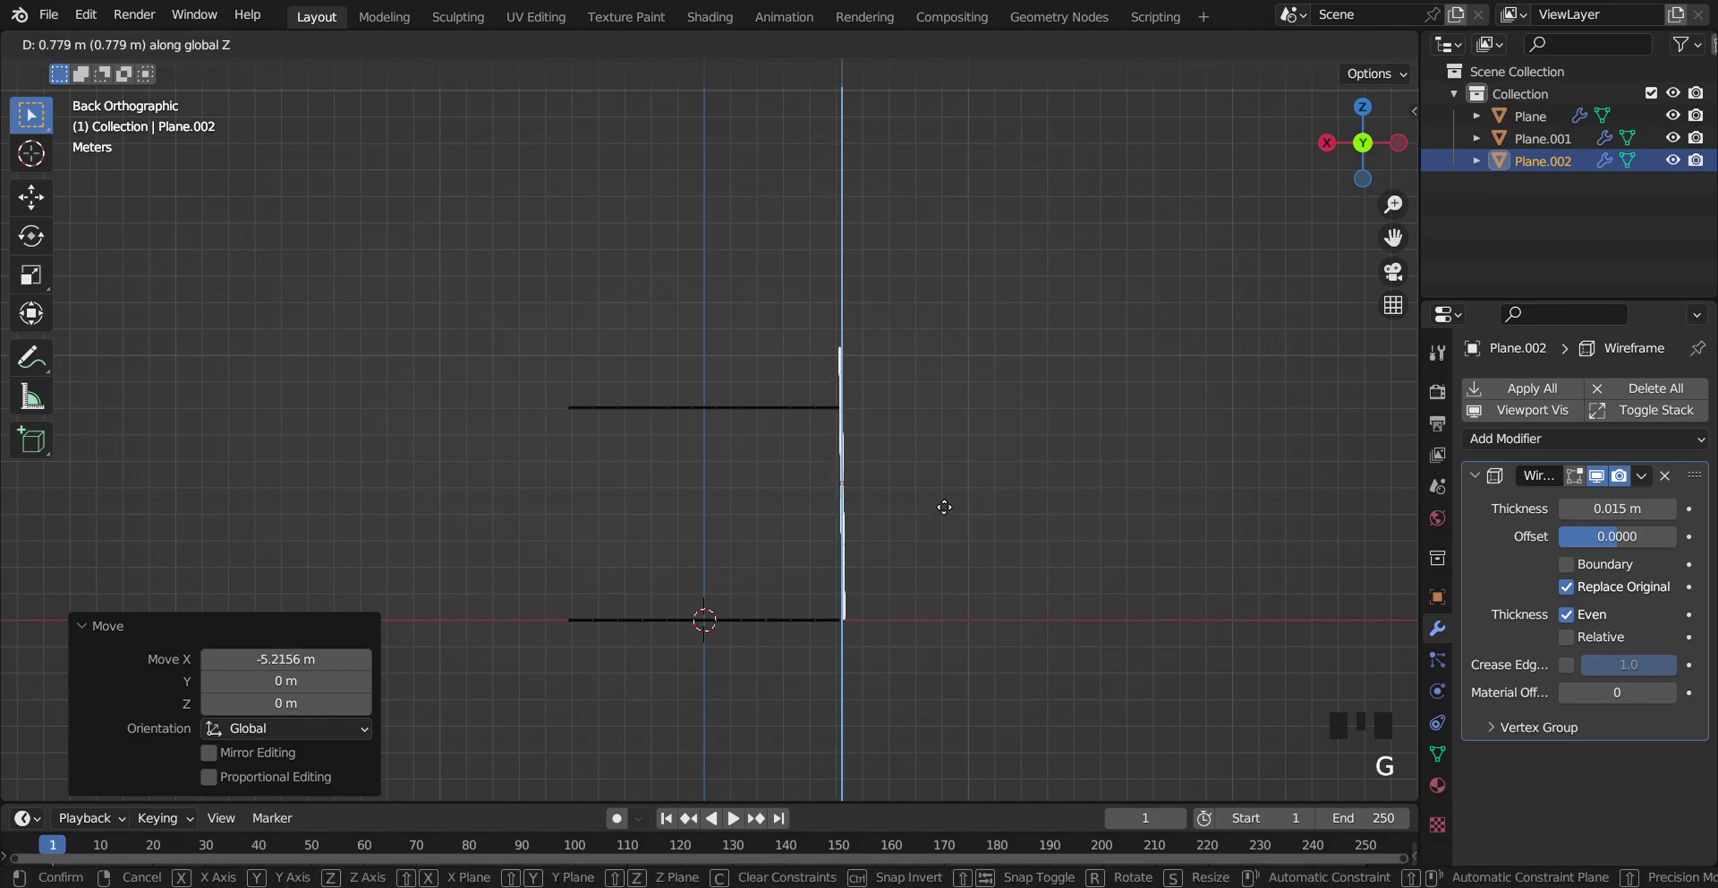
left_click(821, 410)
Level the top plane with the wall's top edge and set the side wall flush between the planes
key("g")
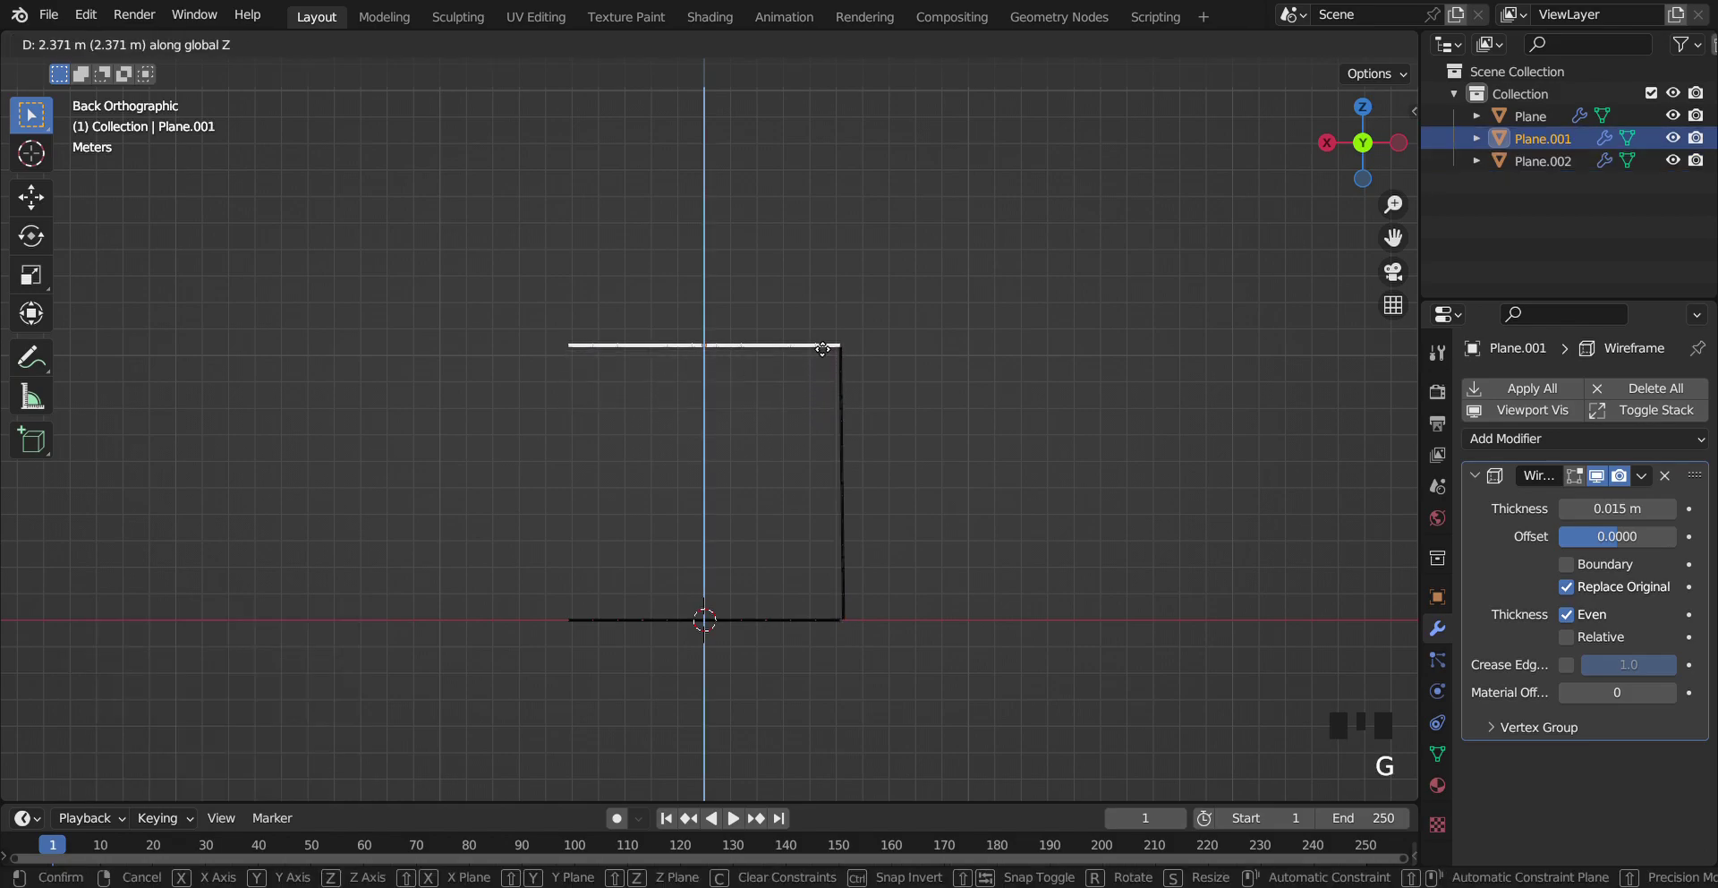
left_click(1405, 136)
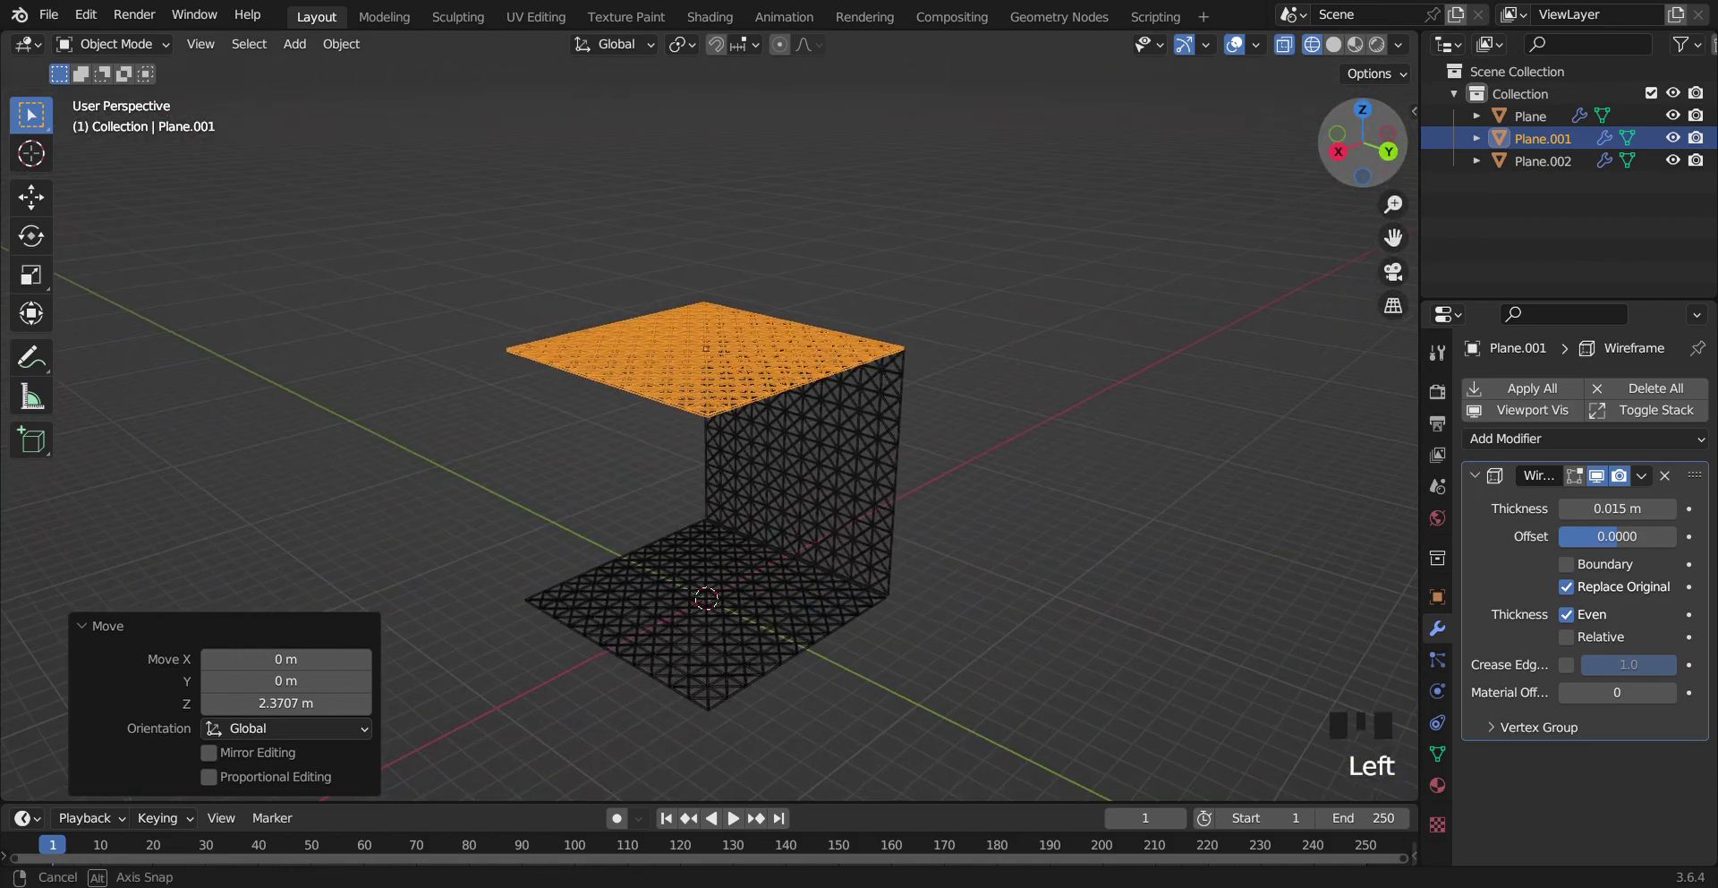
left_click(849, 440)
key("g")
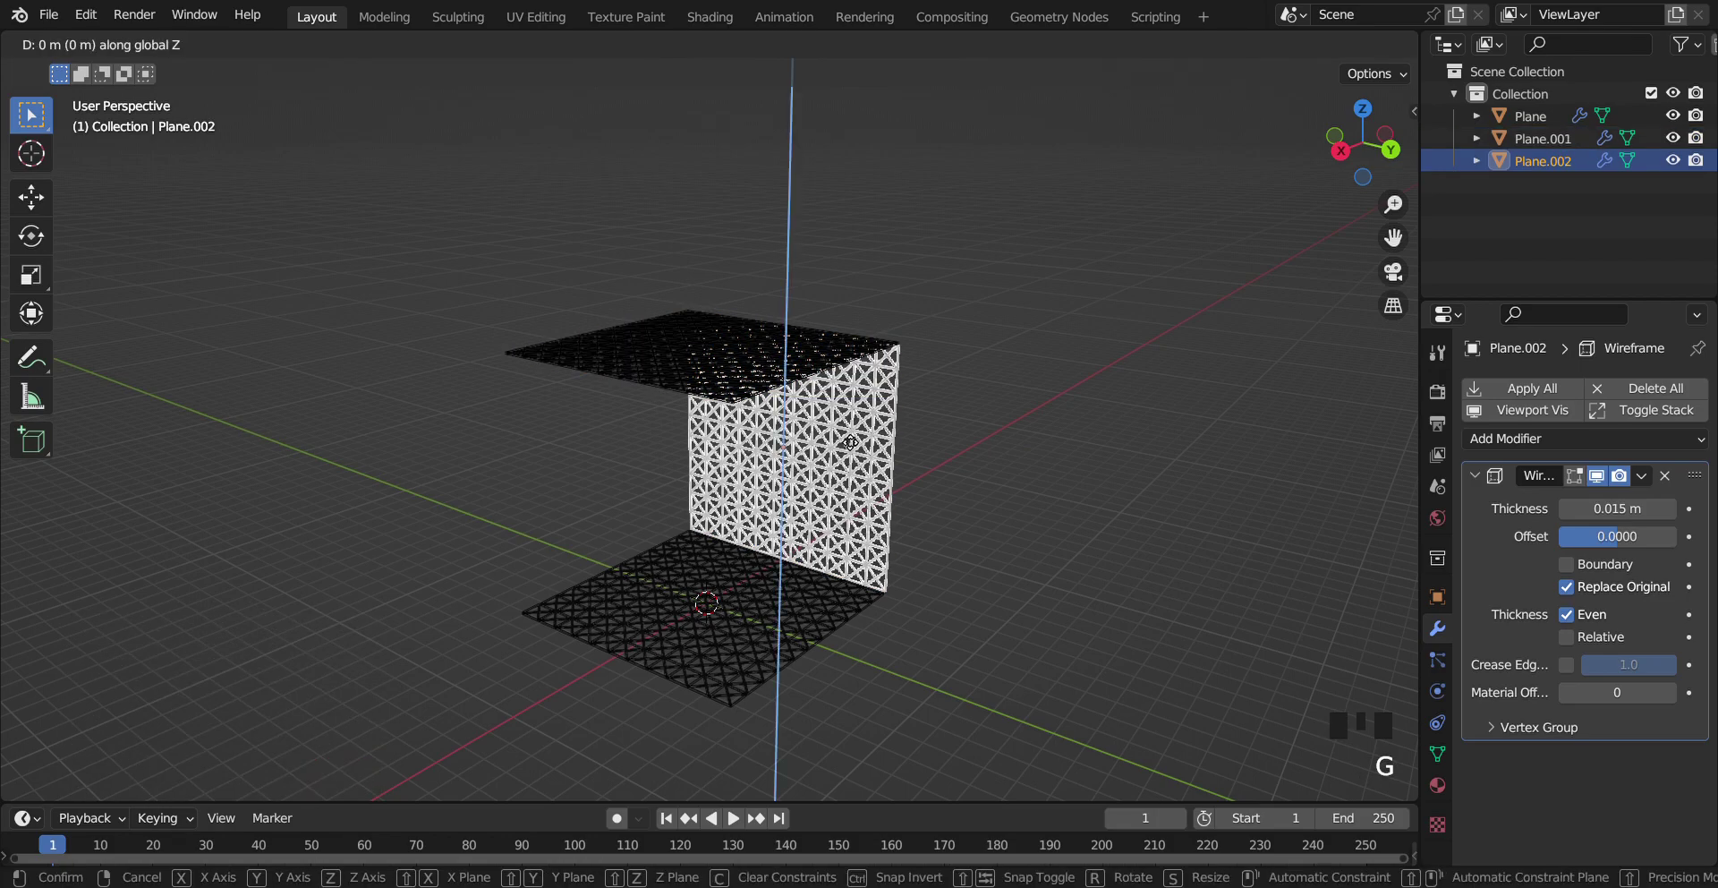
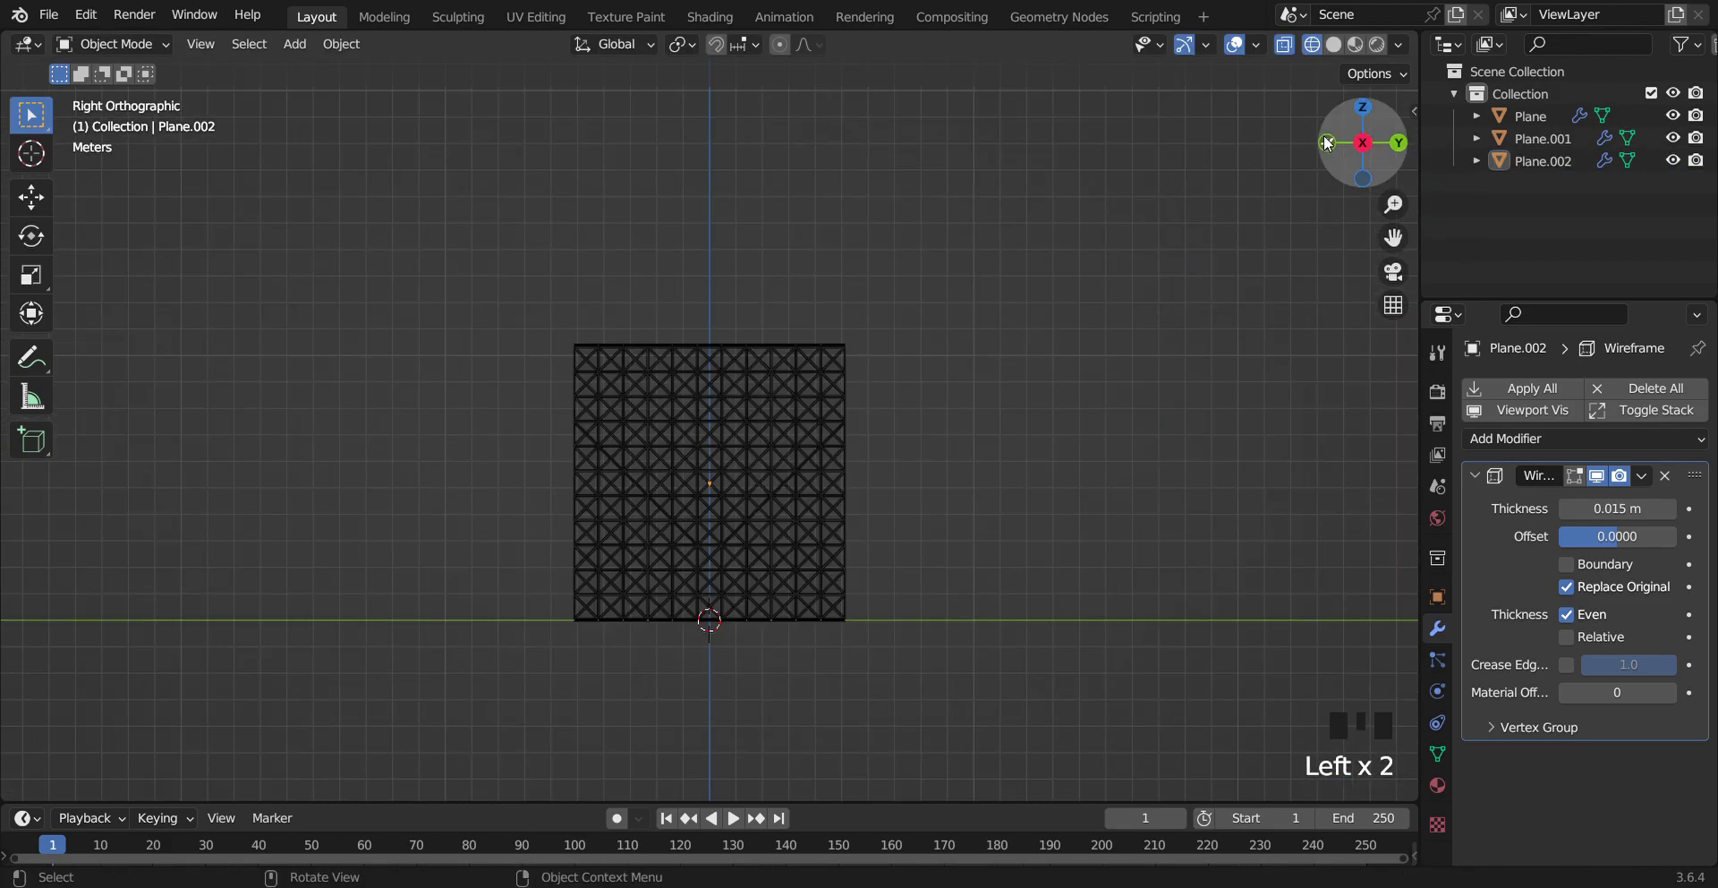
Return to a perspective view and show the wireframe box with Solid shading
left_click(1330, 142)
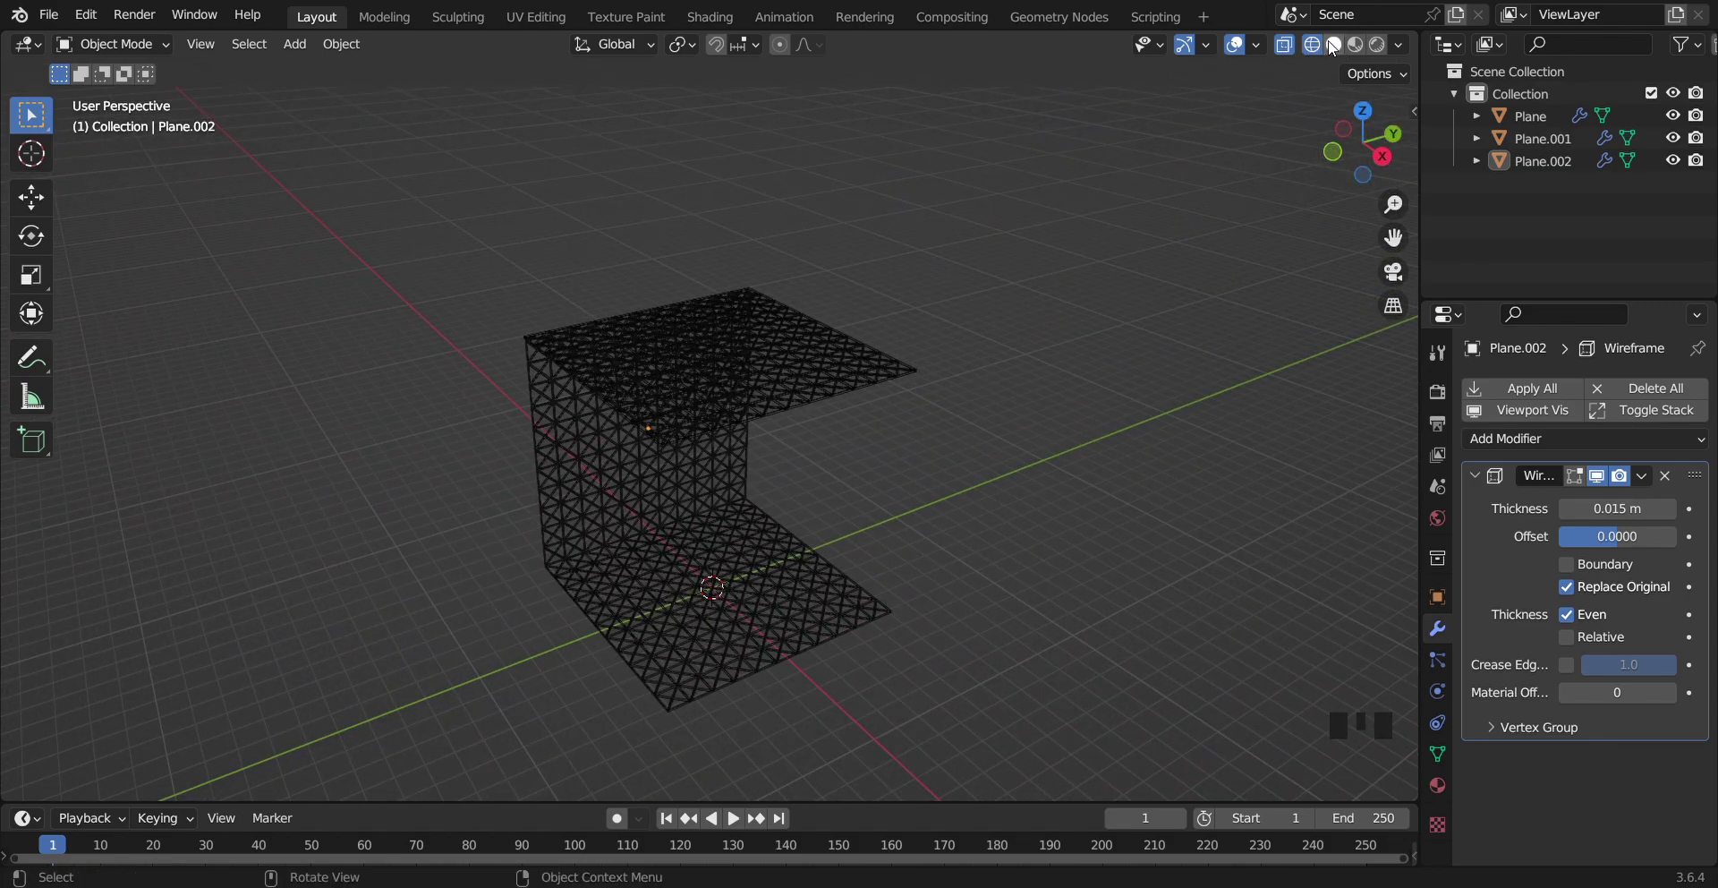
left_click(1330, 50)
left_click(1385, 153)
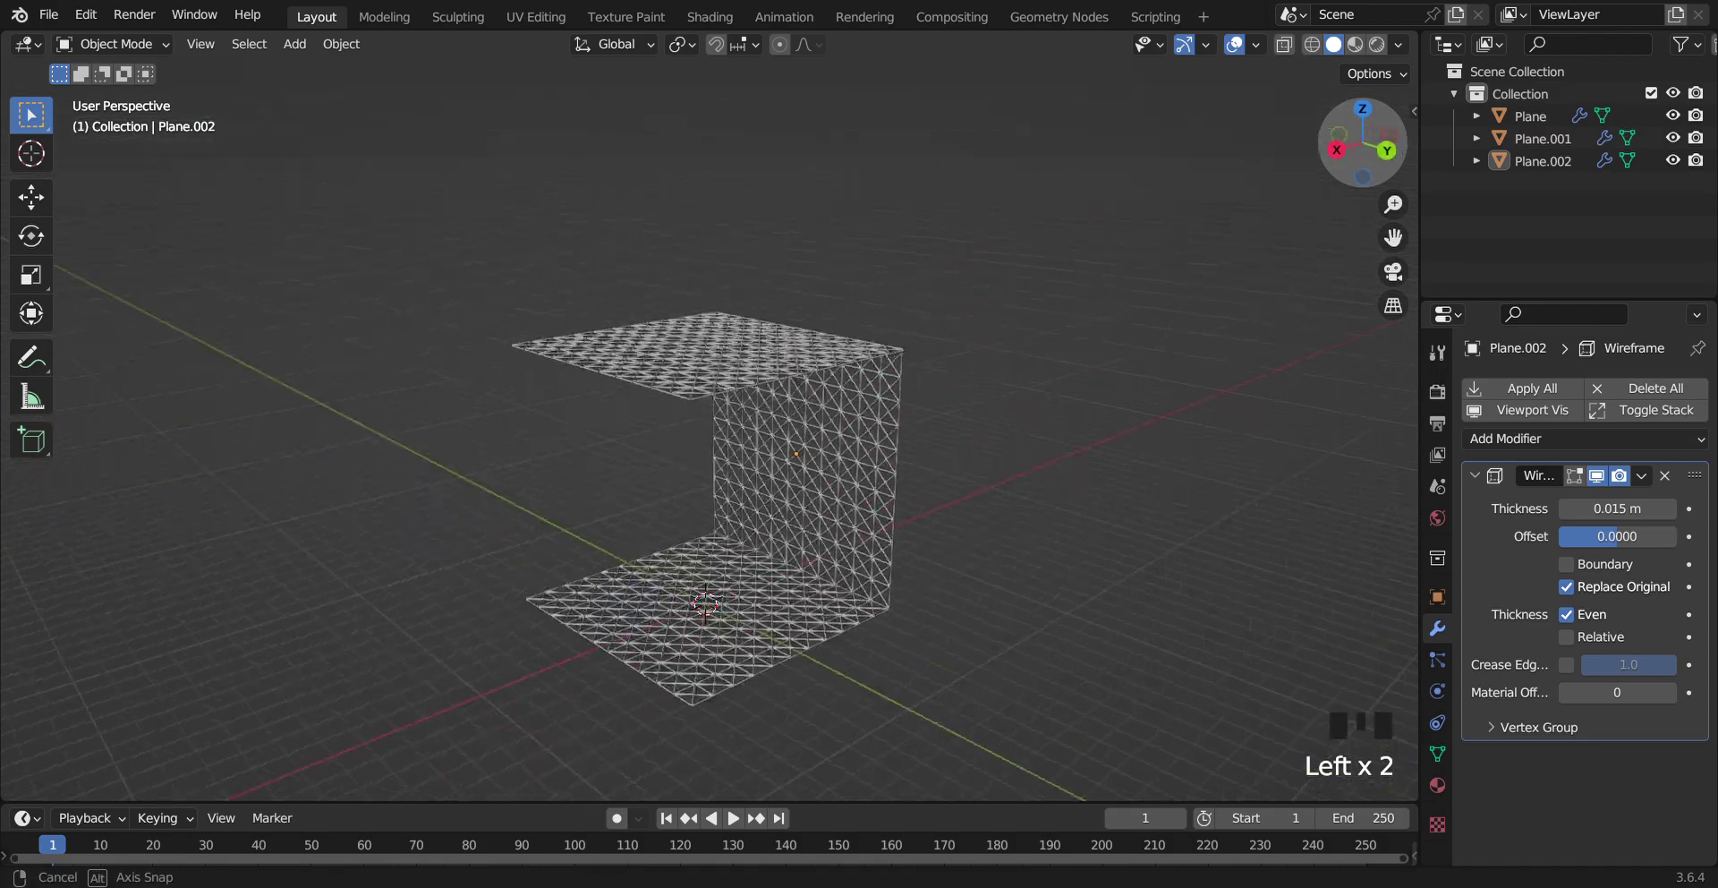
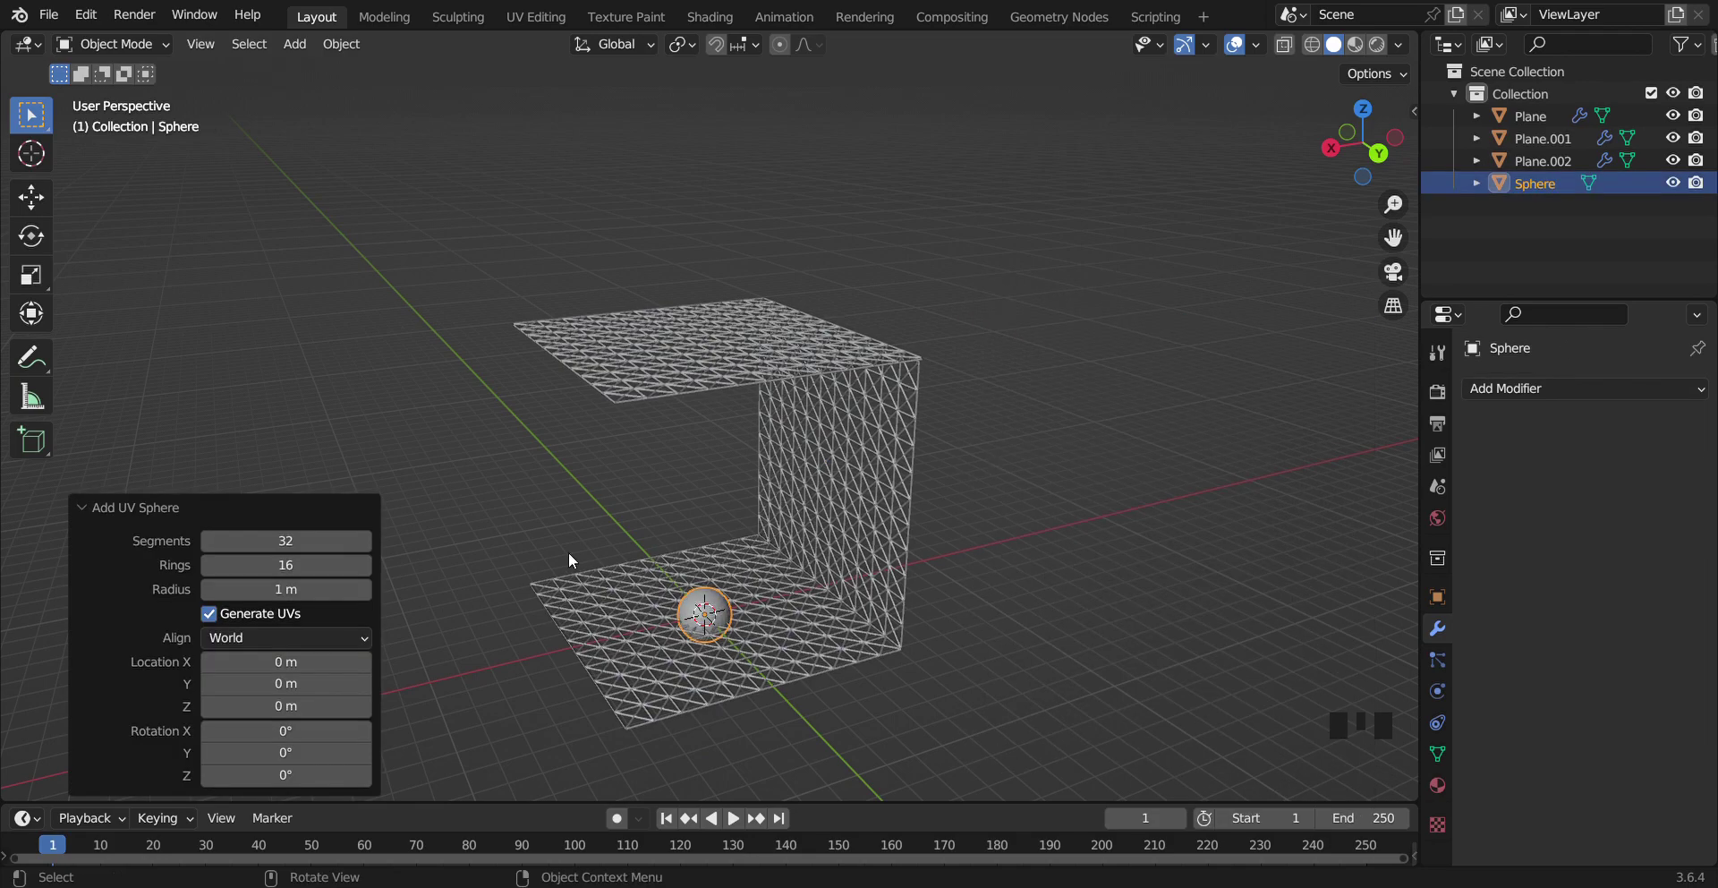
Raise and scale the UV sphere so it fits centred inside the open box, checked from the side view
key("g")
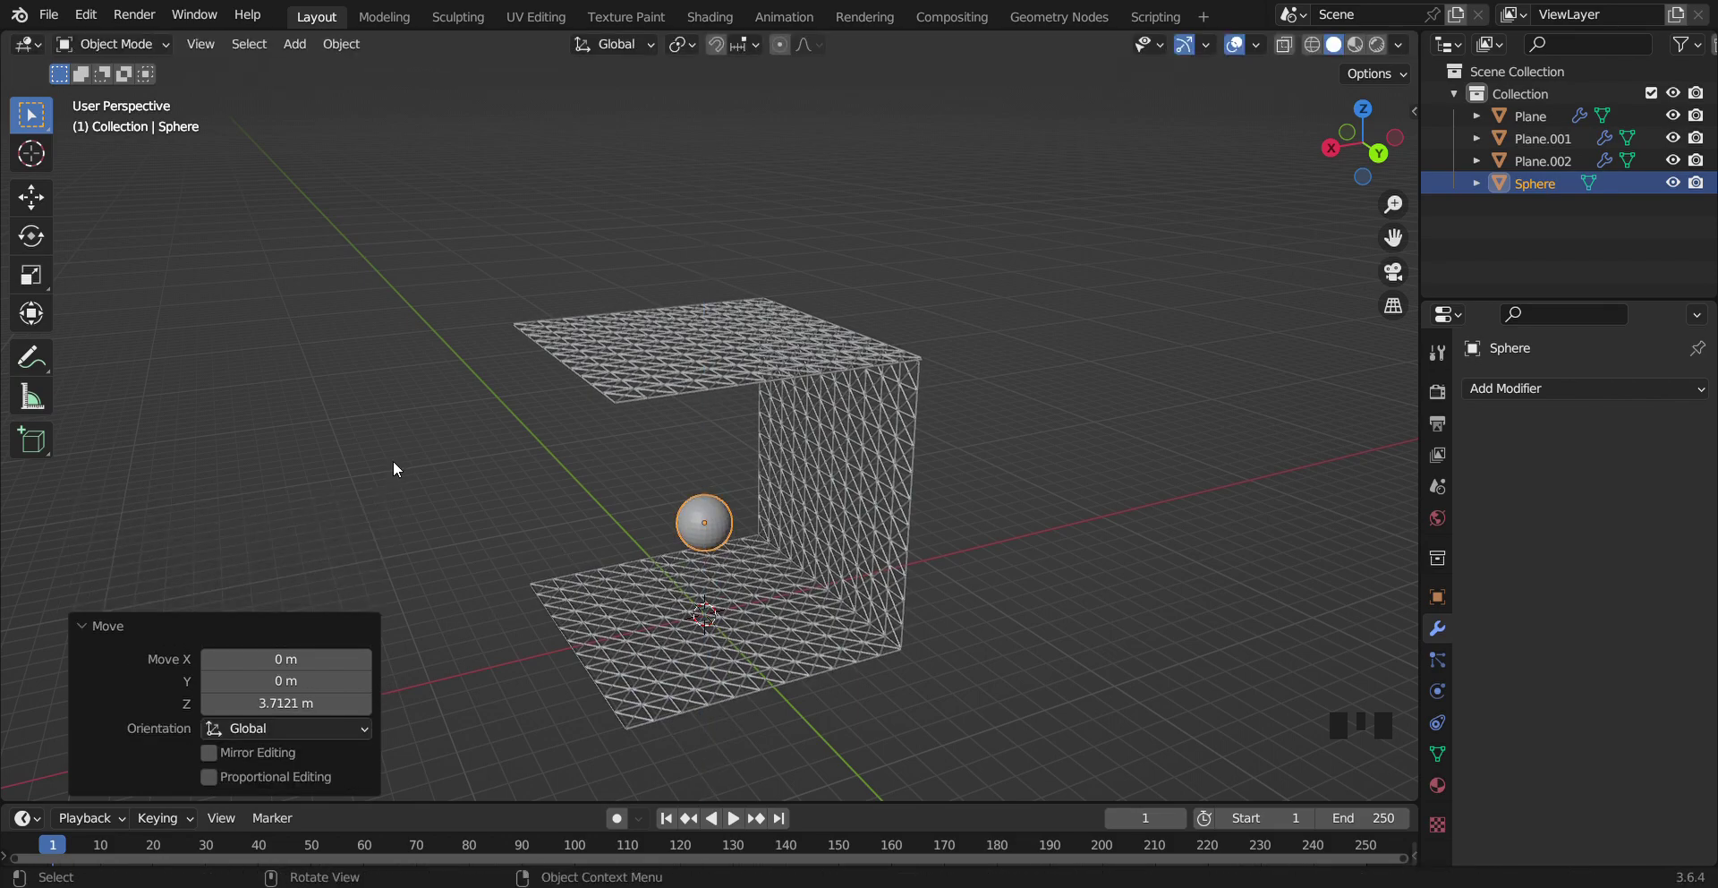
key("s")
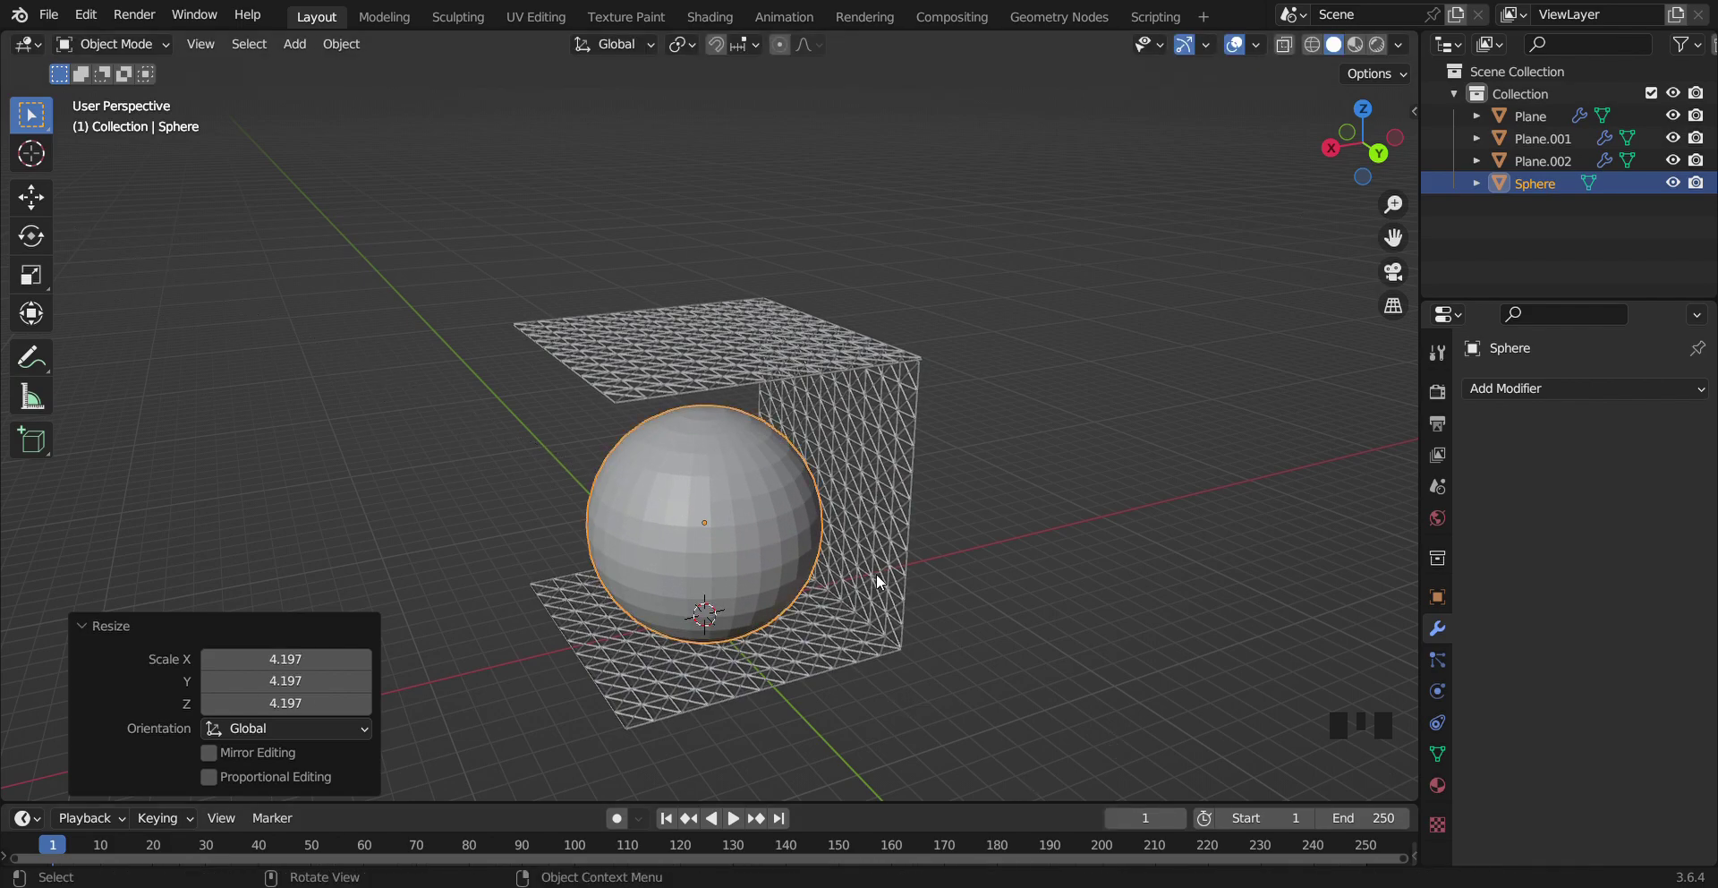
left_click(1335, 151)
key("g")
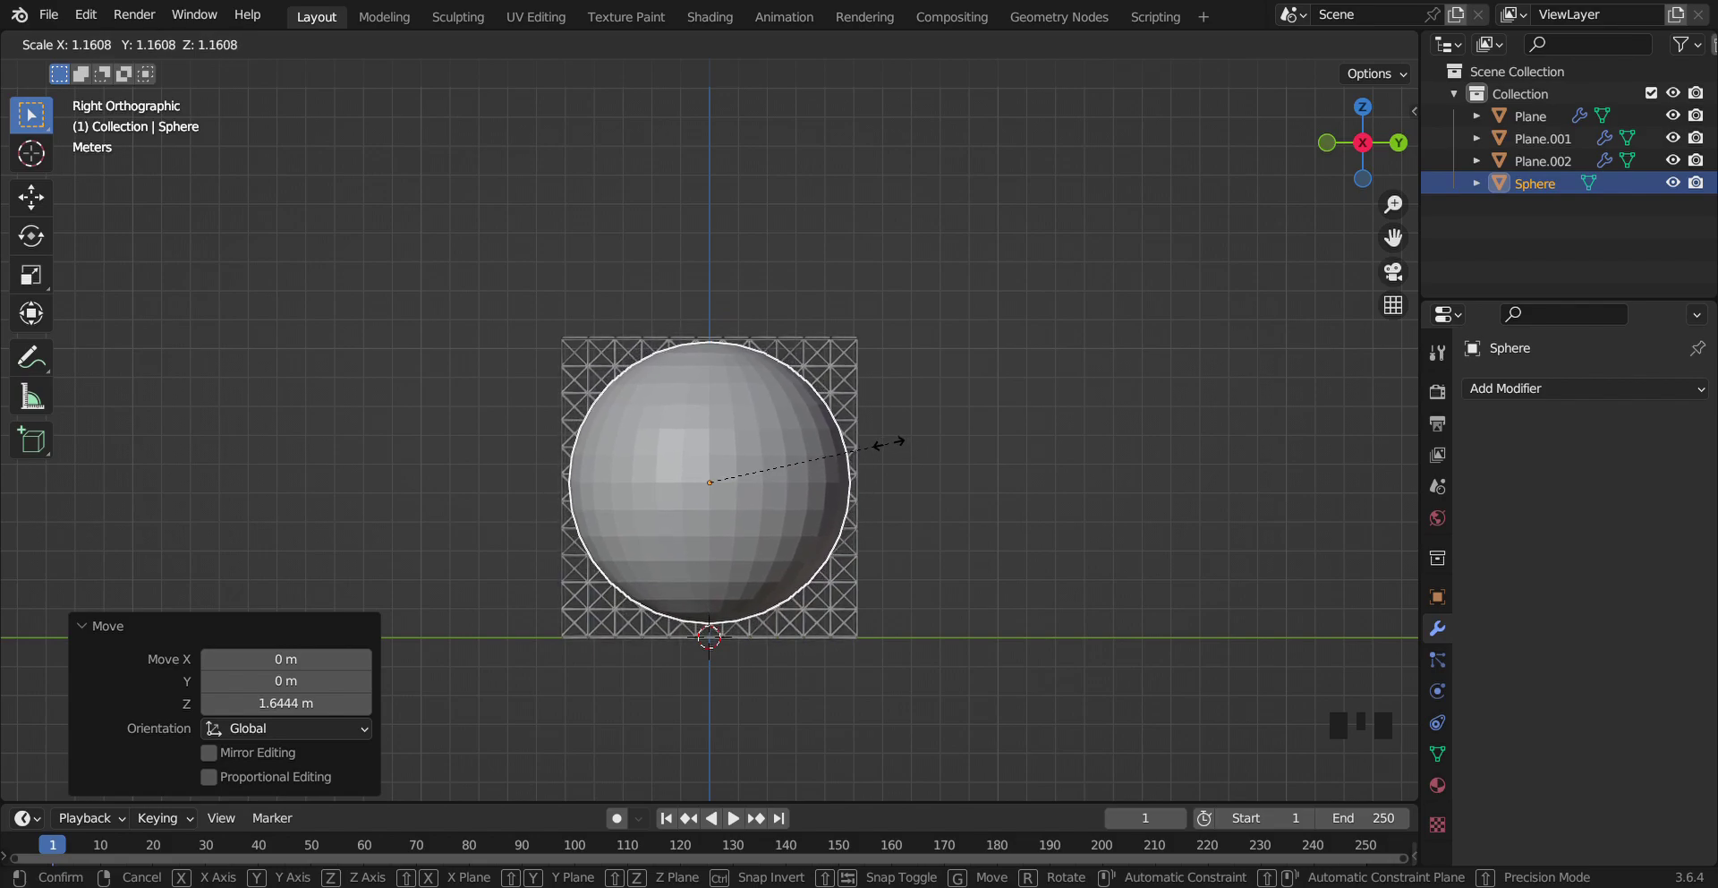
key("g")
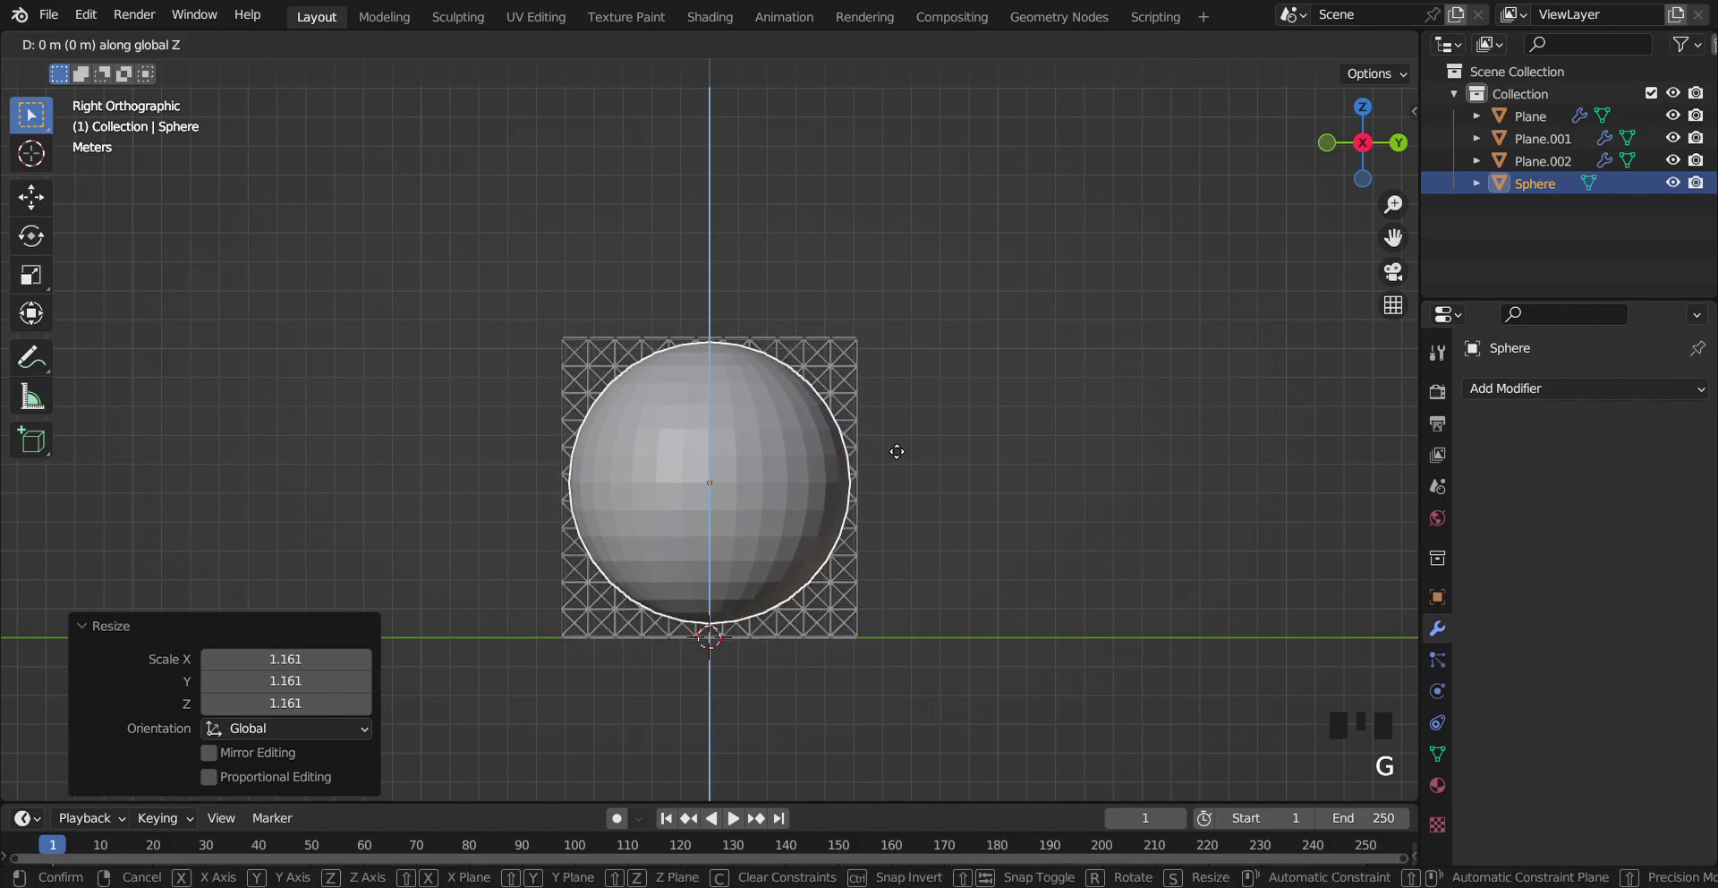
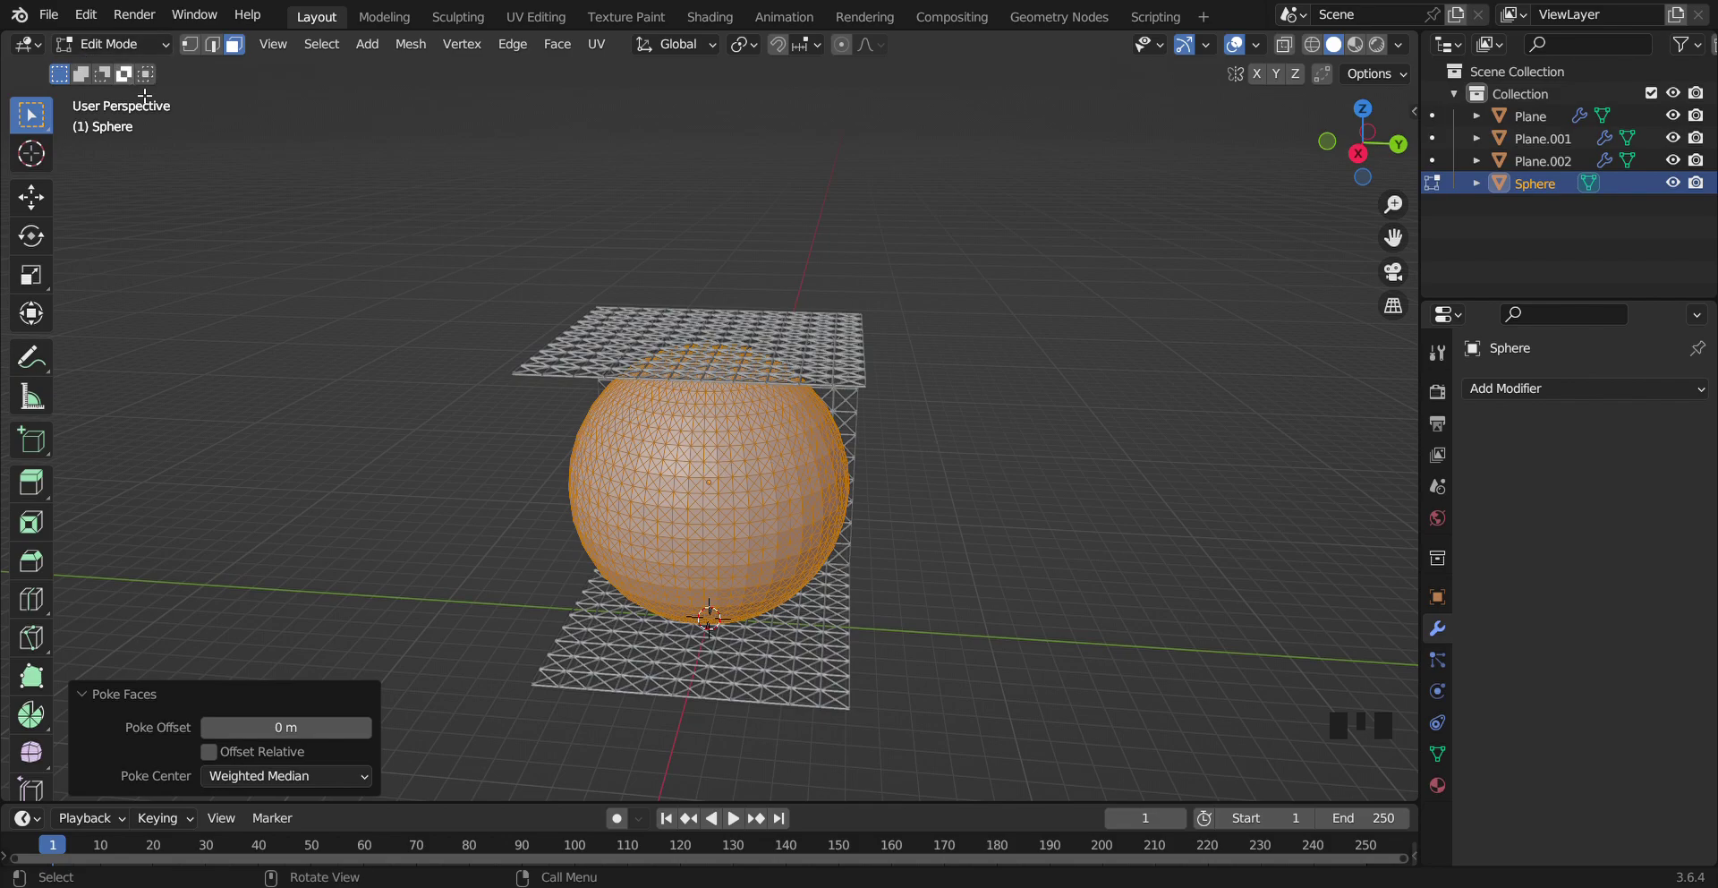
Give the sphere a Wireframe modifier in Object Mode and start sliding it along X
key("Tab")
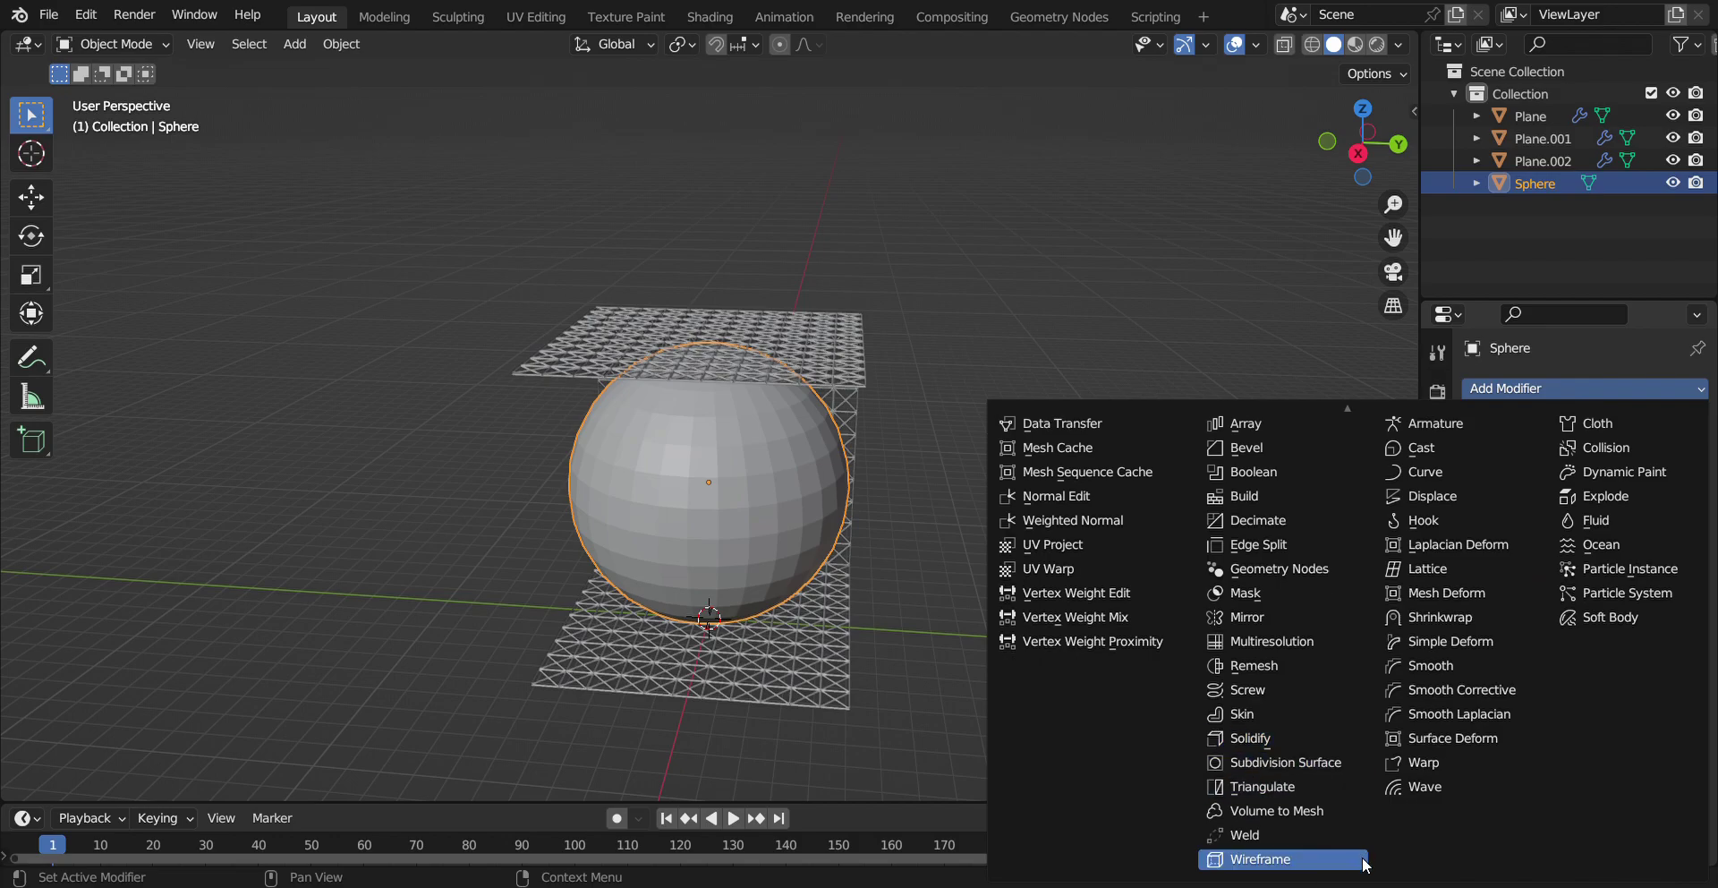
left_click(1309, 854)
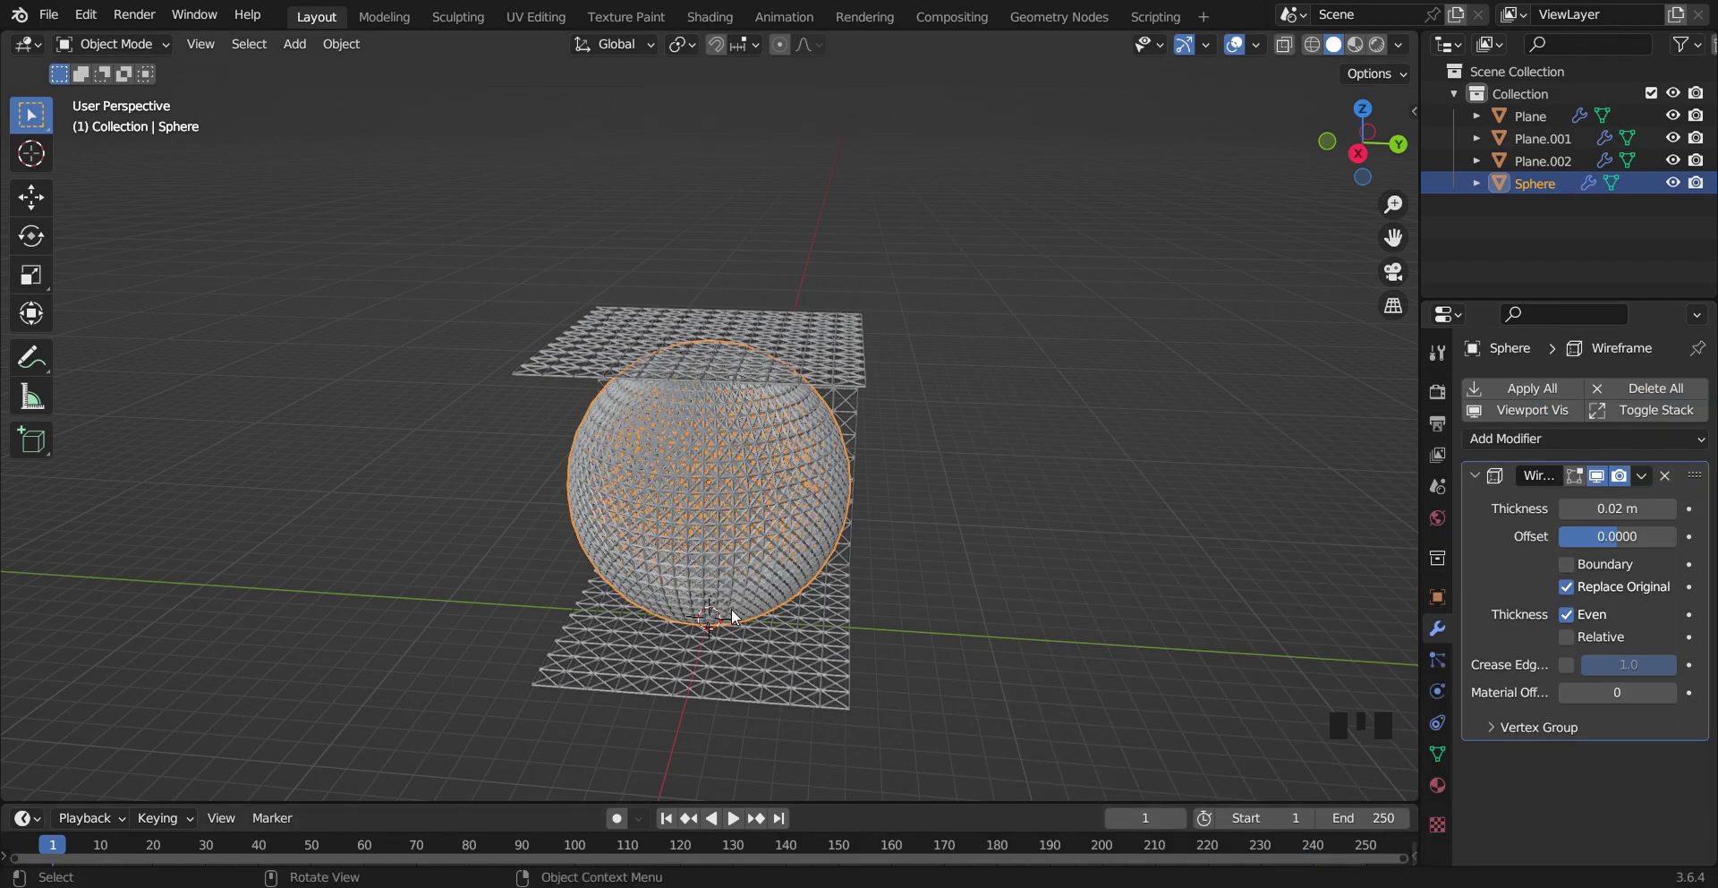
left_click(1378, 159)
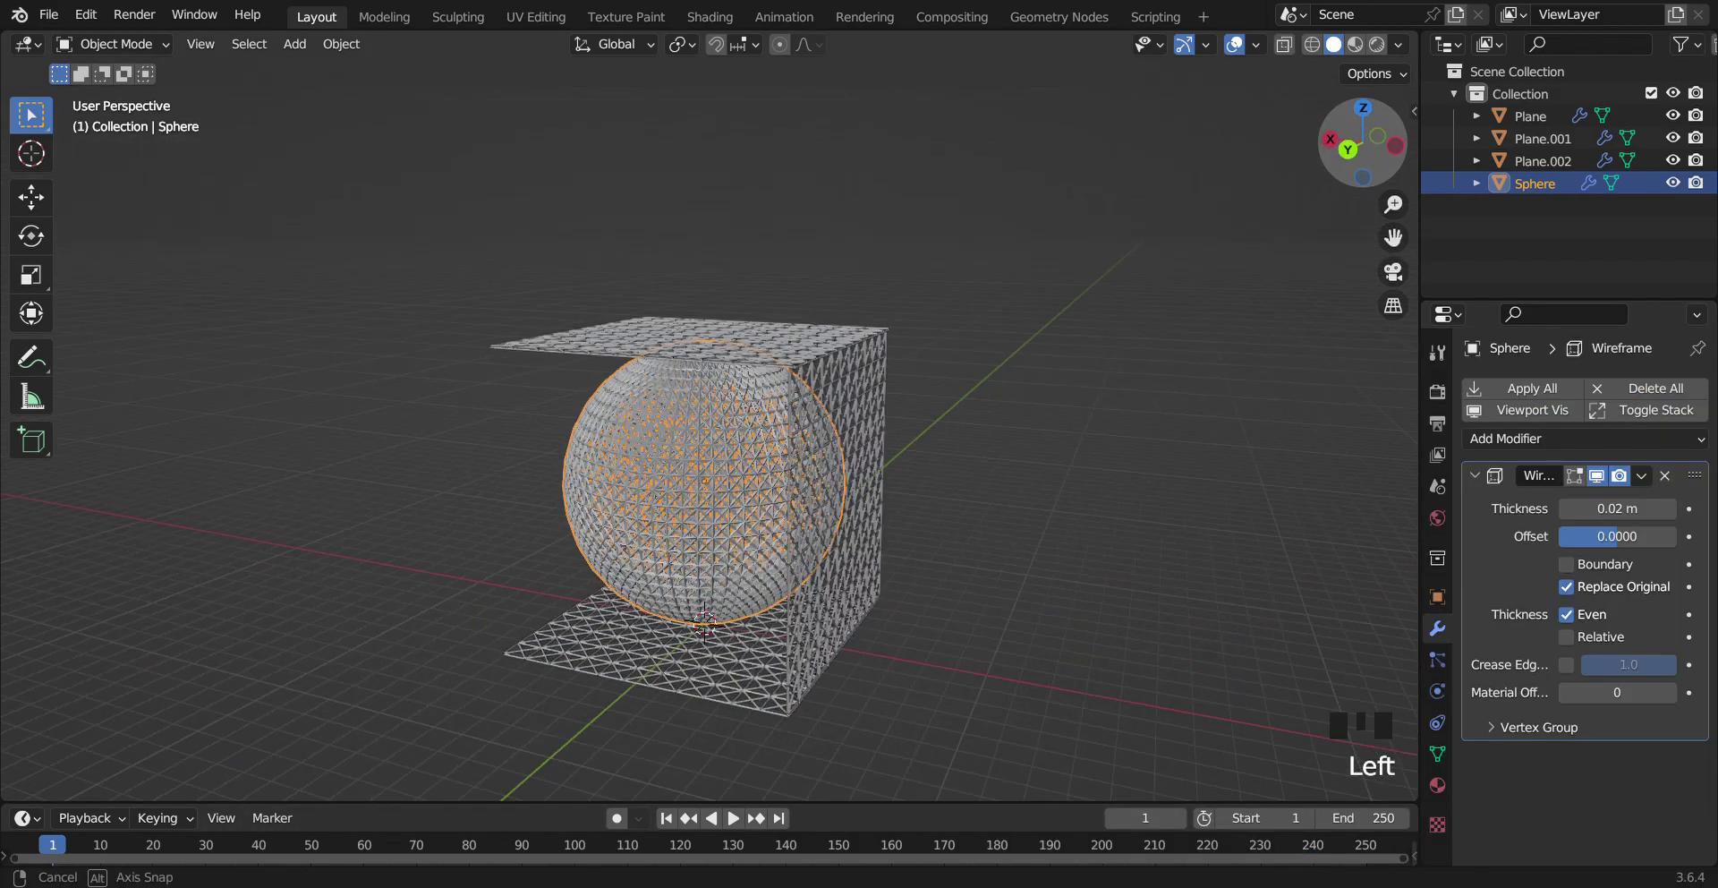
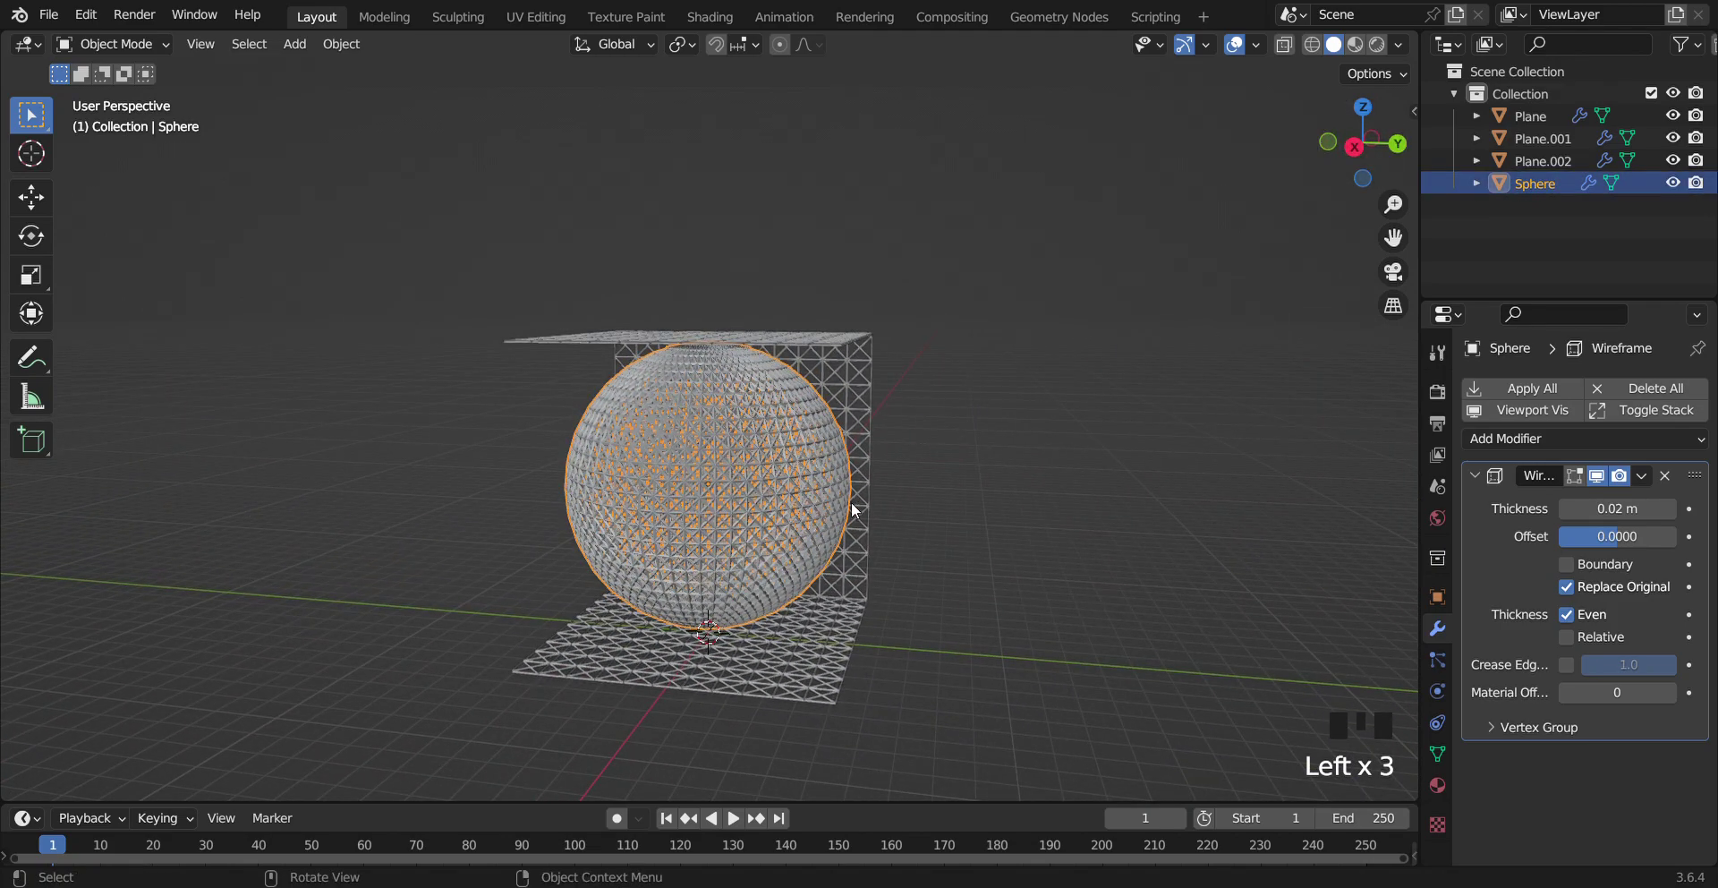
key("g")
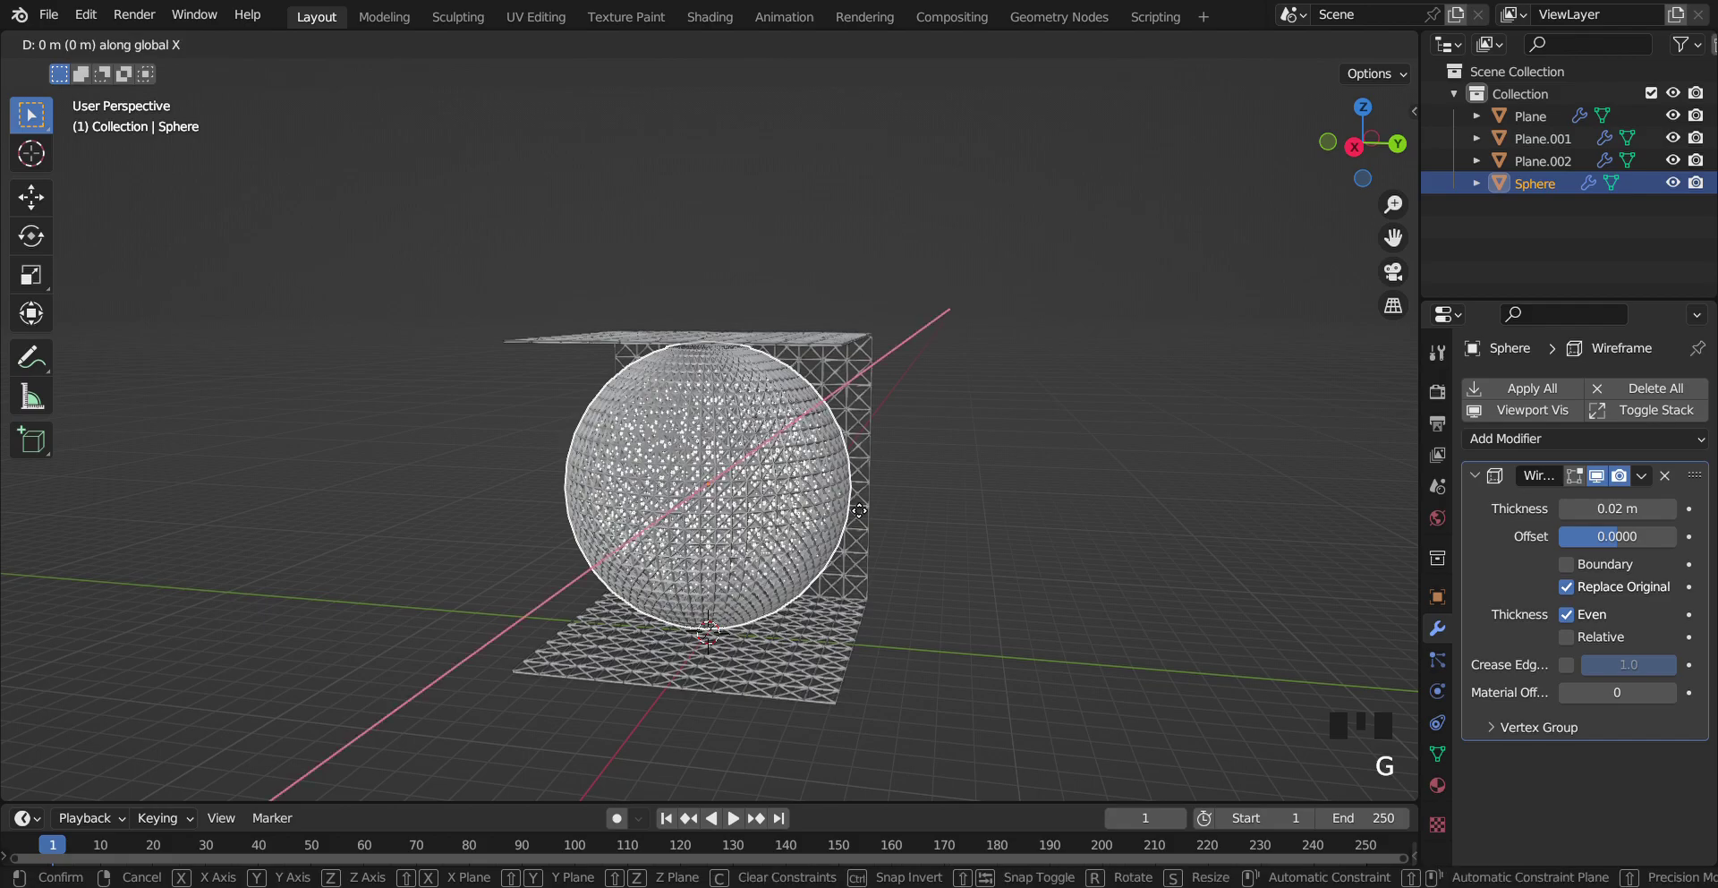
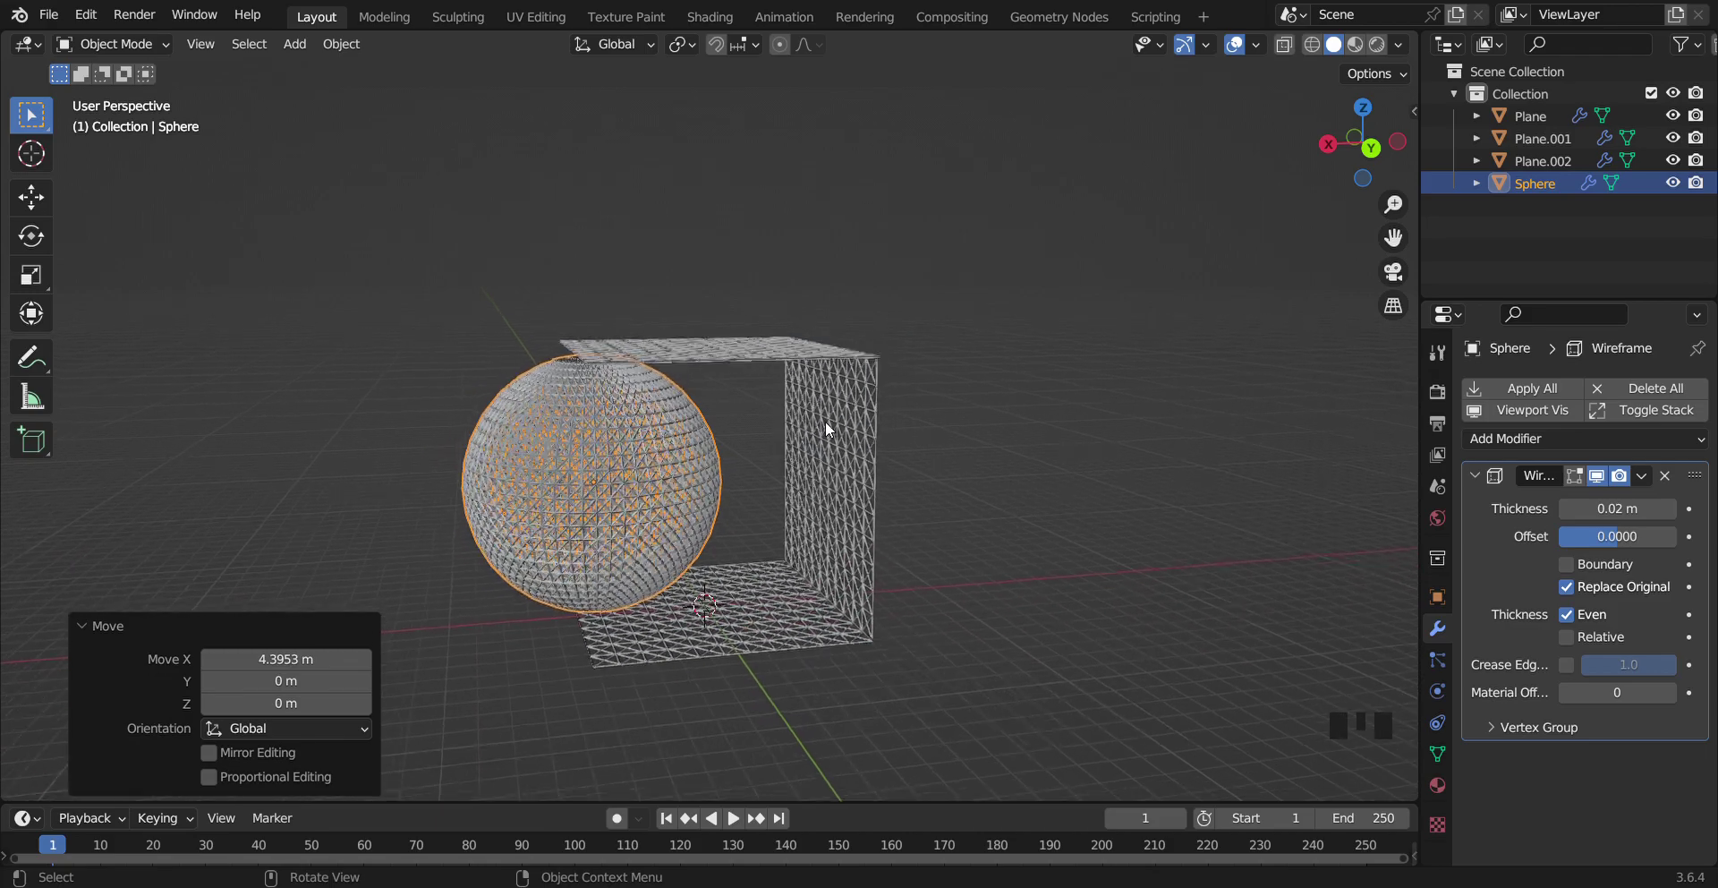
Reselect the sphere and enter Edit Mode on its mesh
left_click(1024, 476)
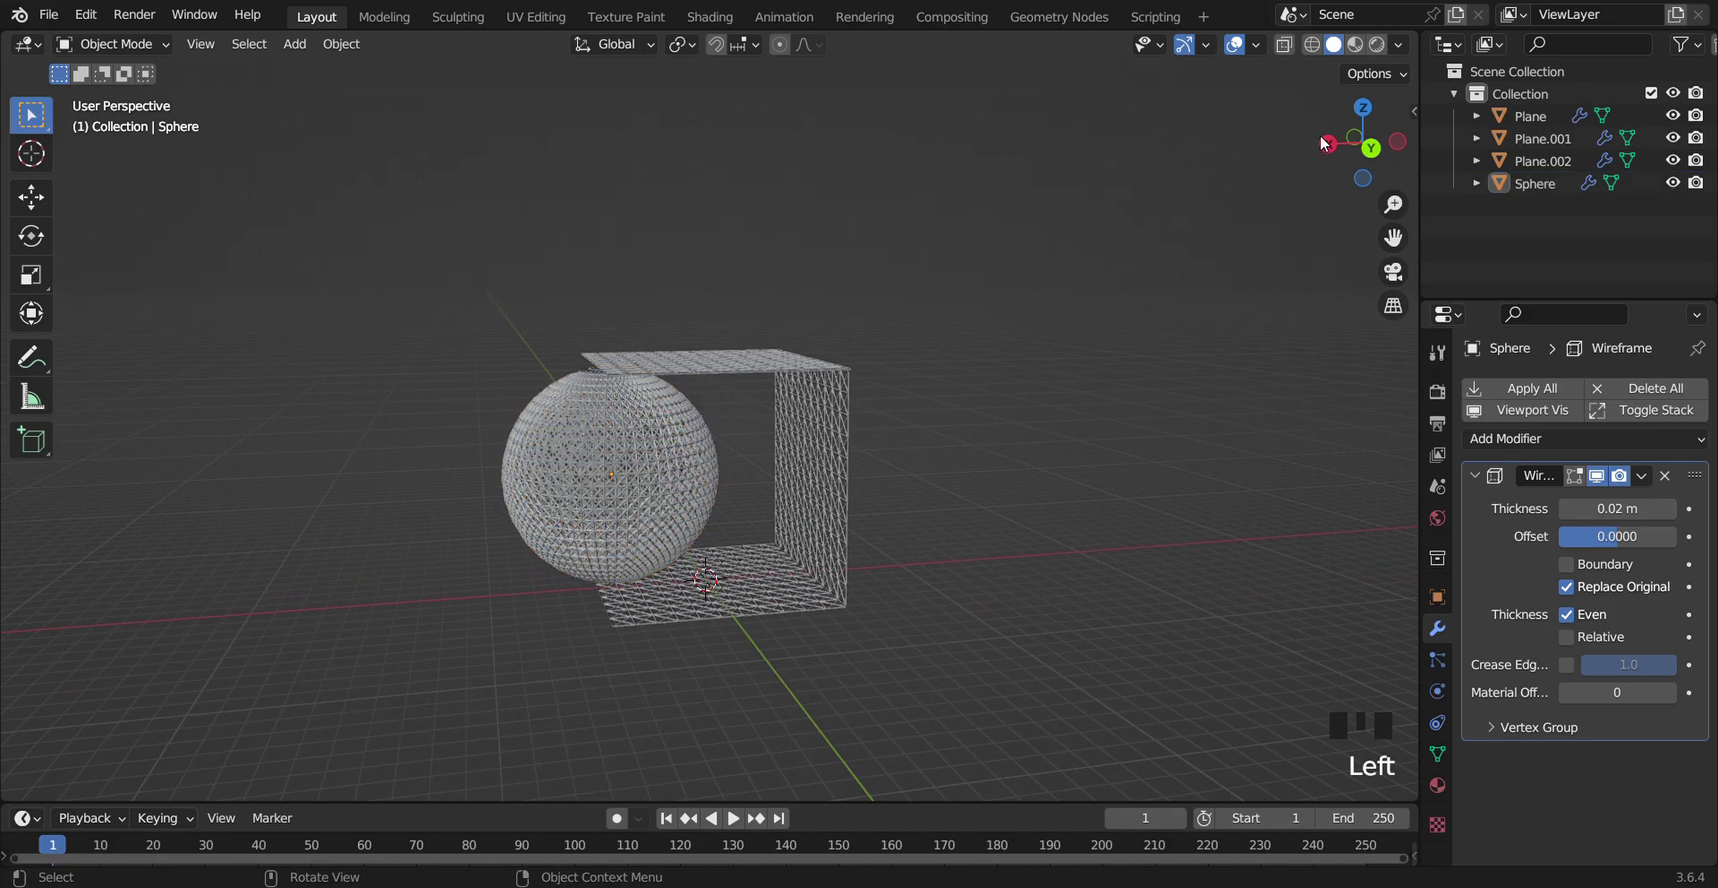
left_click(1338, 148)
key("shift+a")
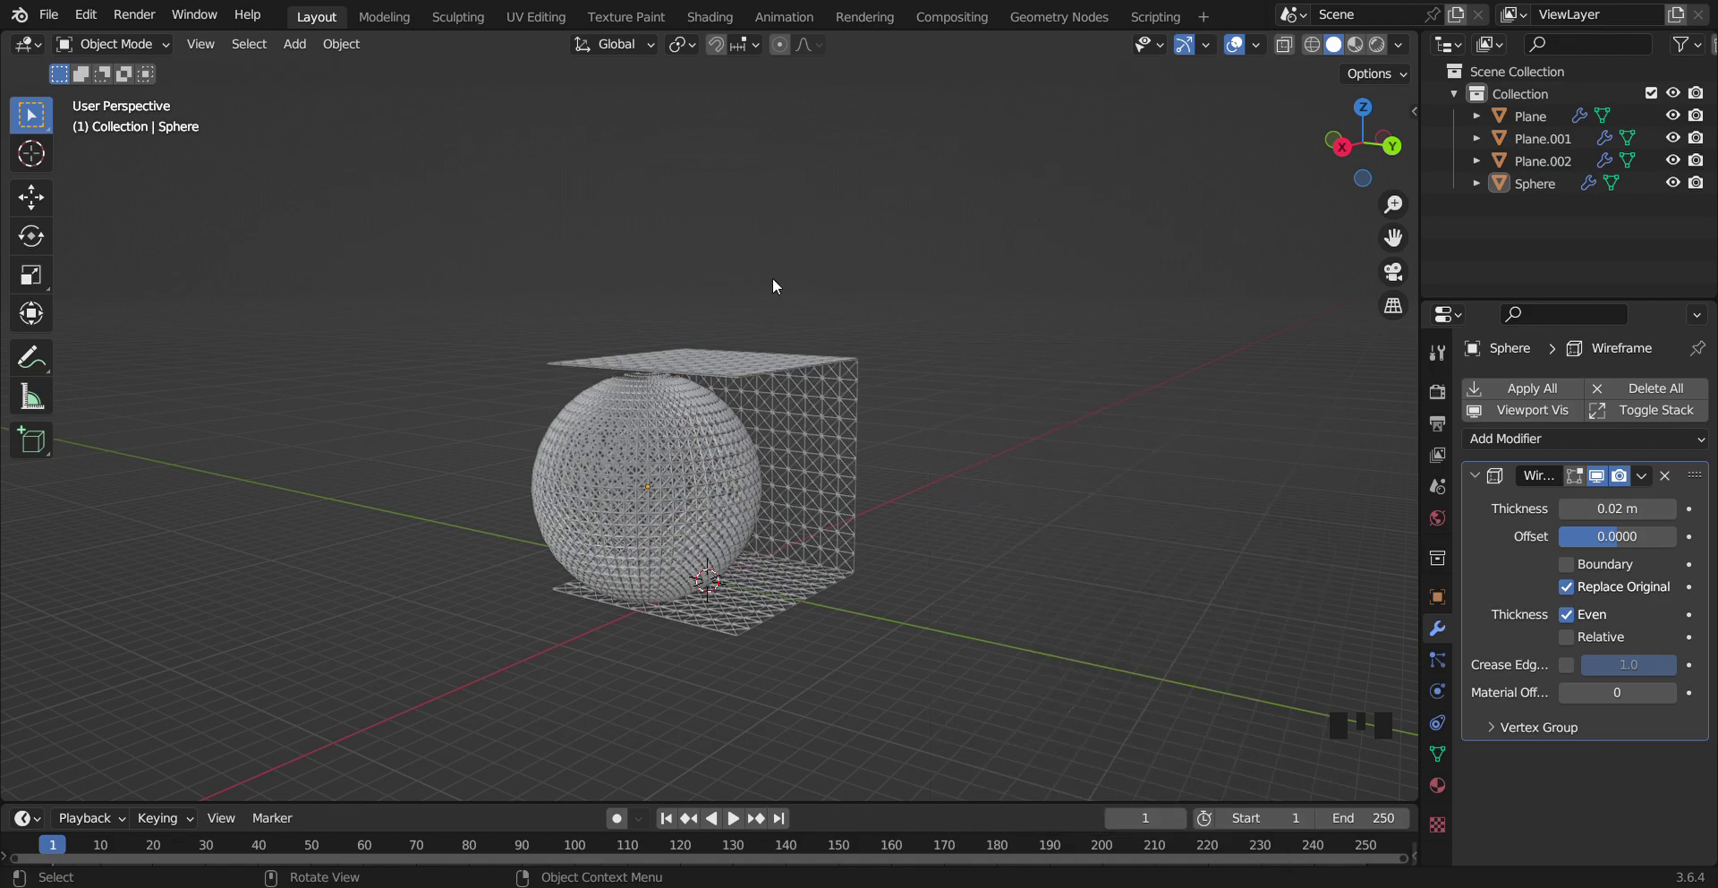
left_click(773, 288)
key("Tab")
left_click_drag(555, 55, 587, 206)
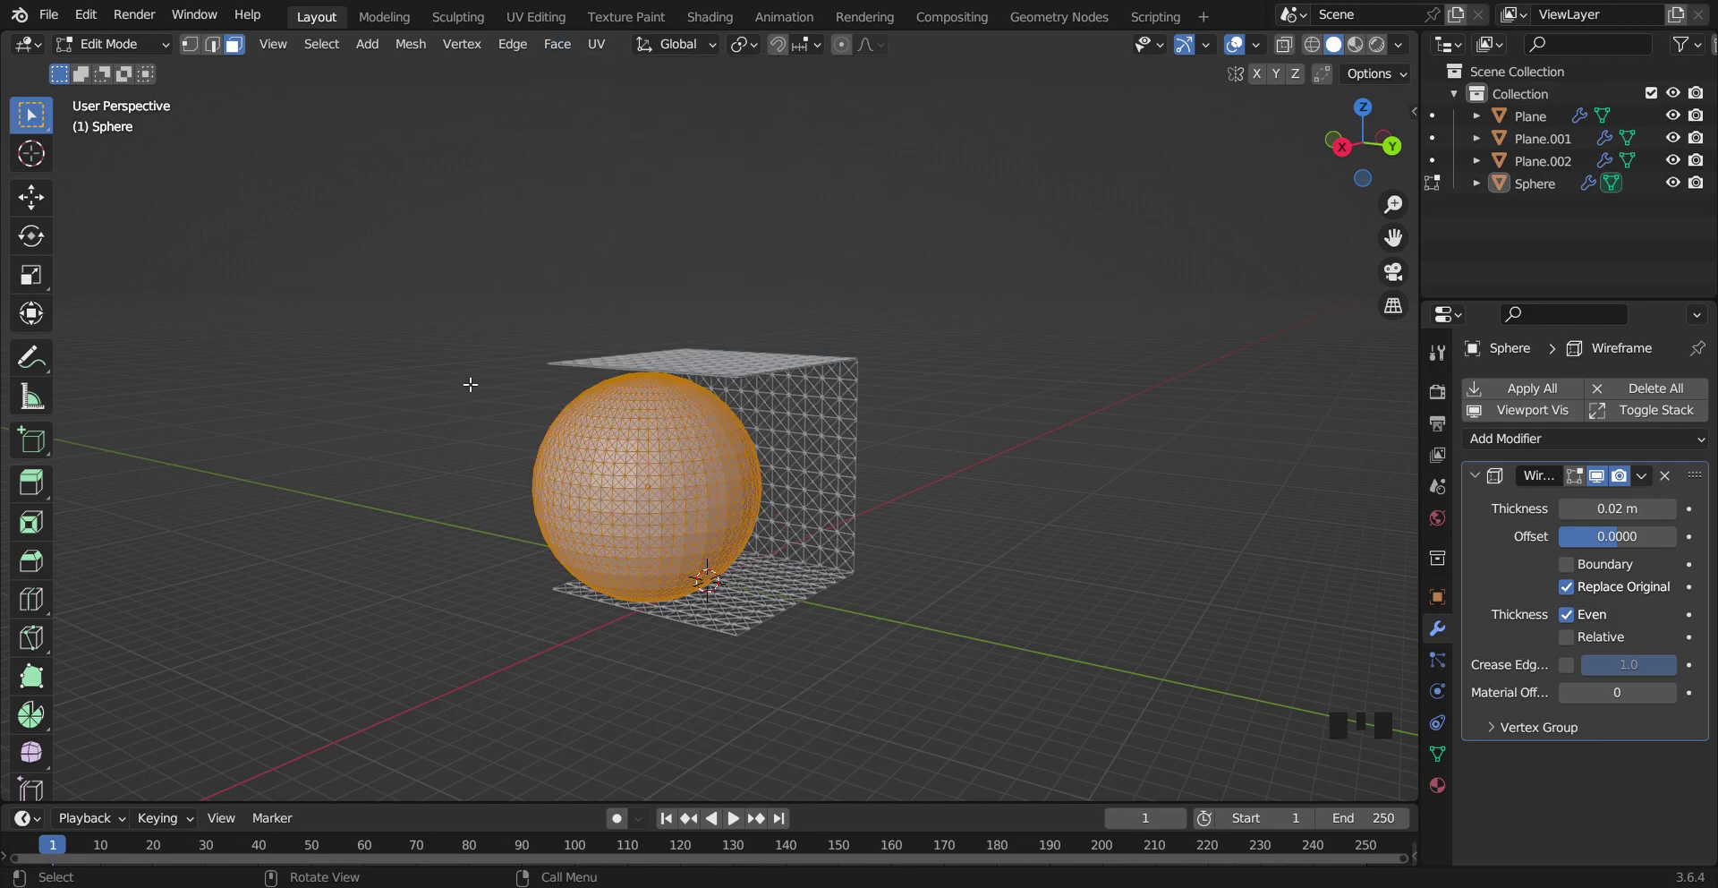
Undo repeatedly until the sphere's move and Wireframe modifier are gone, leaving a plain solid sphere
key("ctrl+z")
key("ctrl+z")
key("ctrl+z")
key("ctrl+z")
key("ctrl+z")
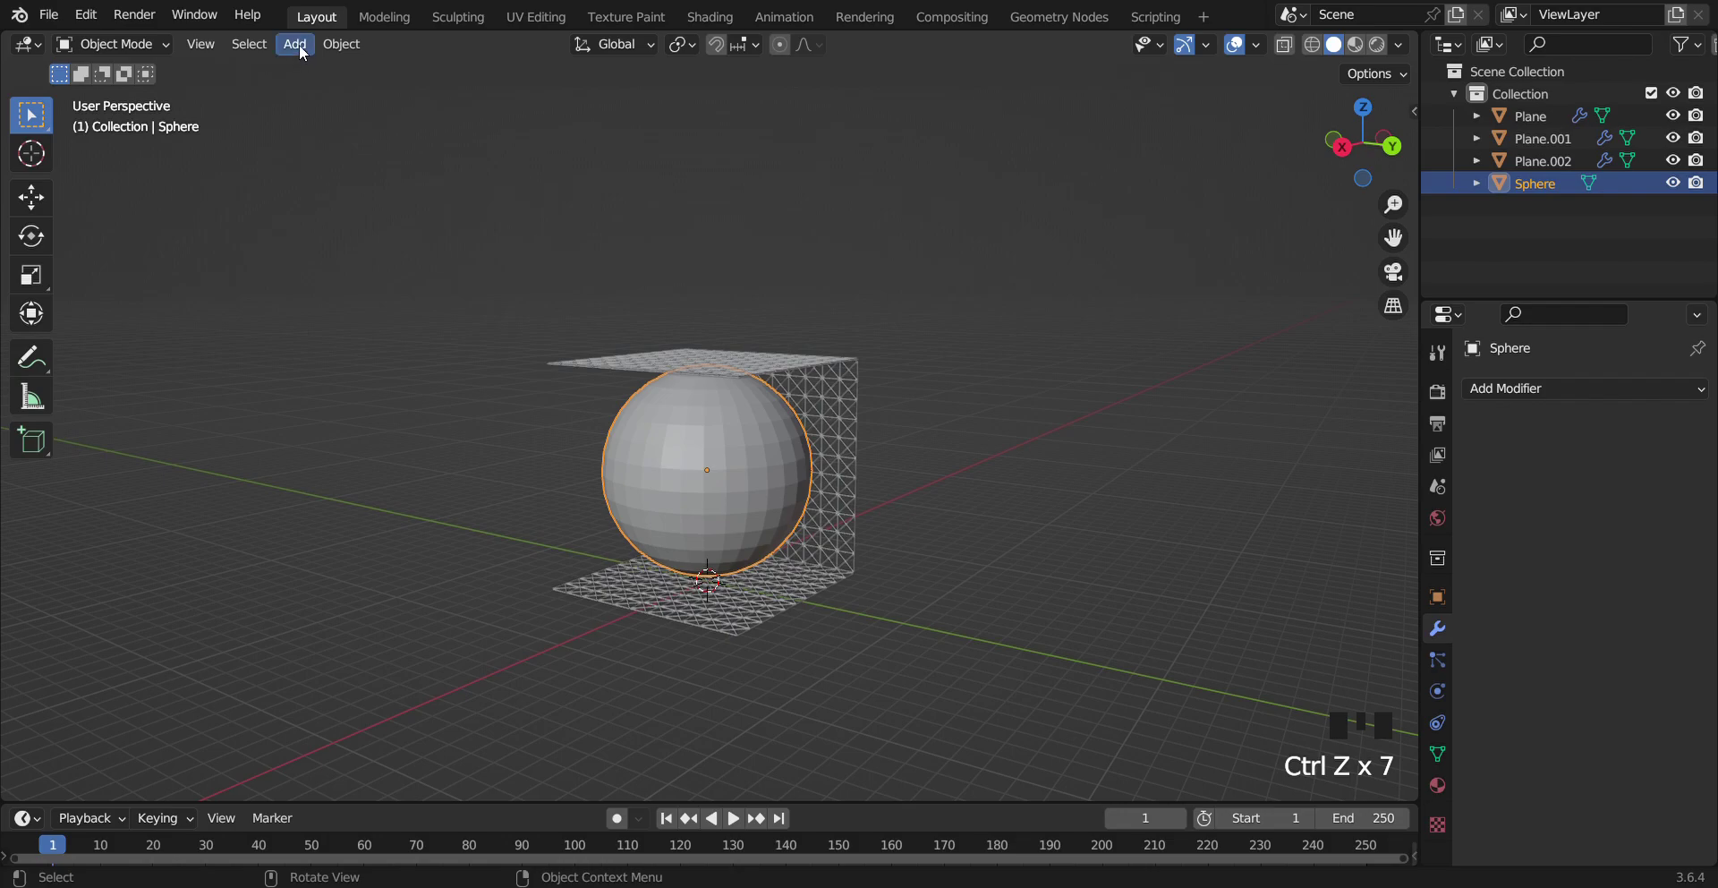
key("Tab")
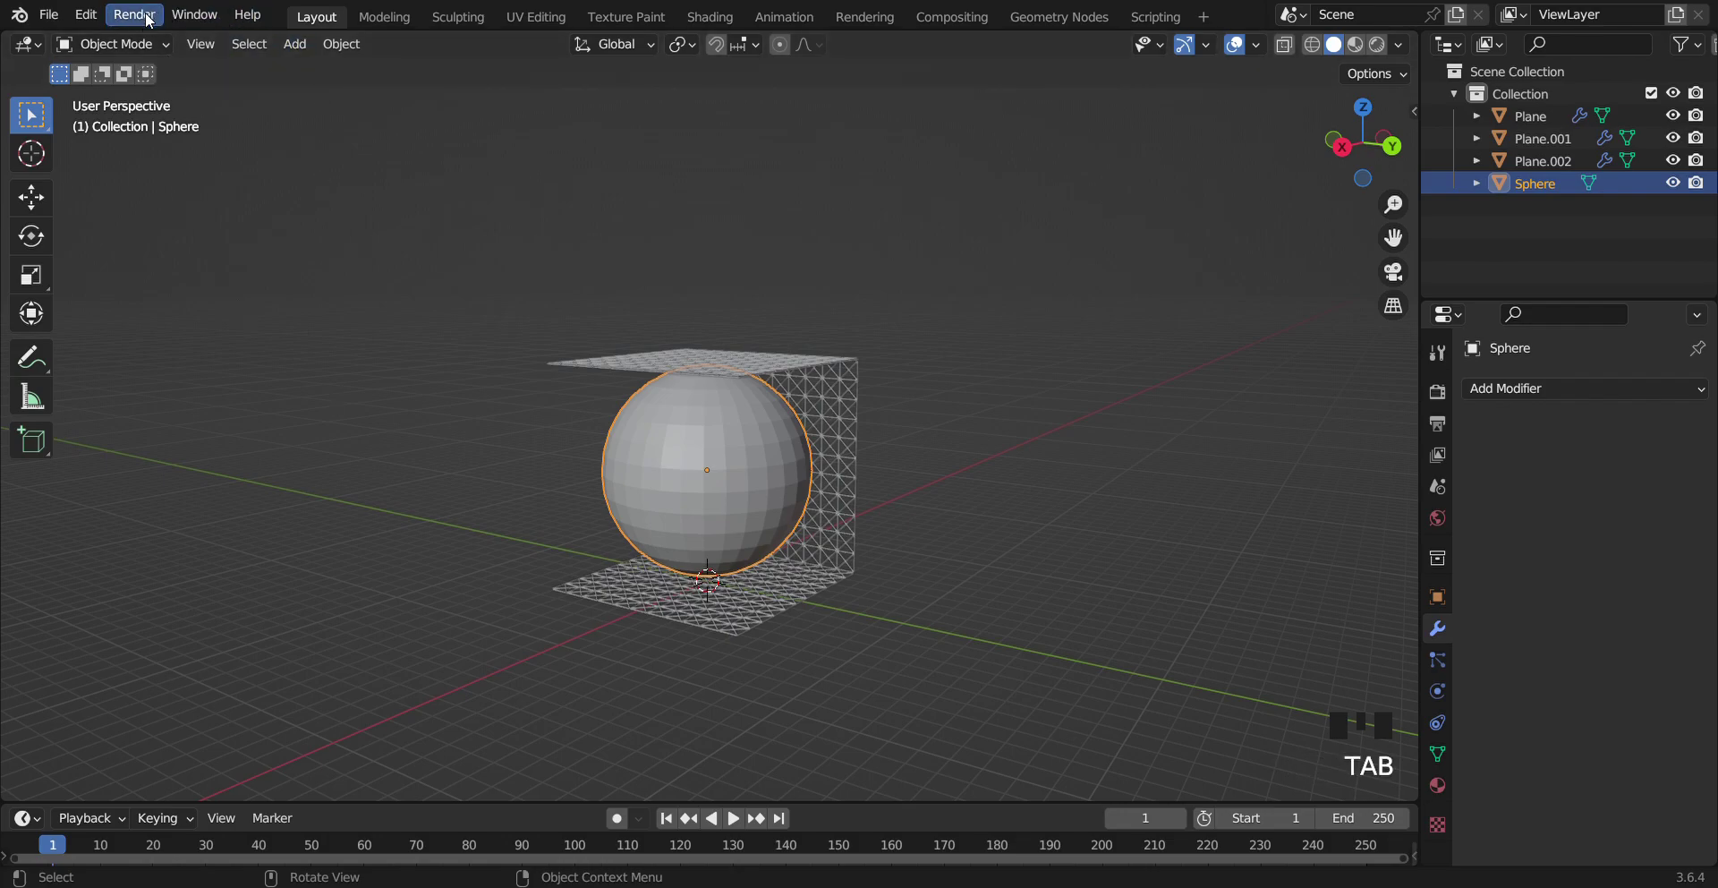
Zoom in on the sphere, triangulate its faces, undo/redo to compare, and zoom back out
left_click_drag(141, 45, 552, 48)
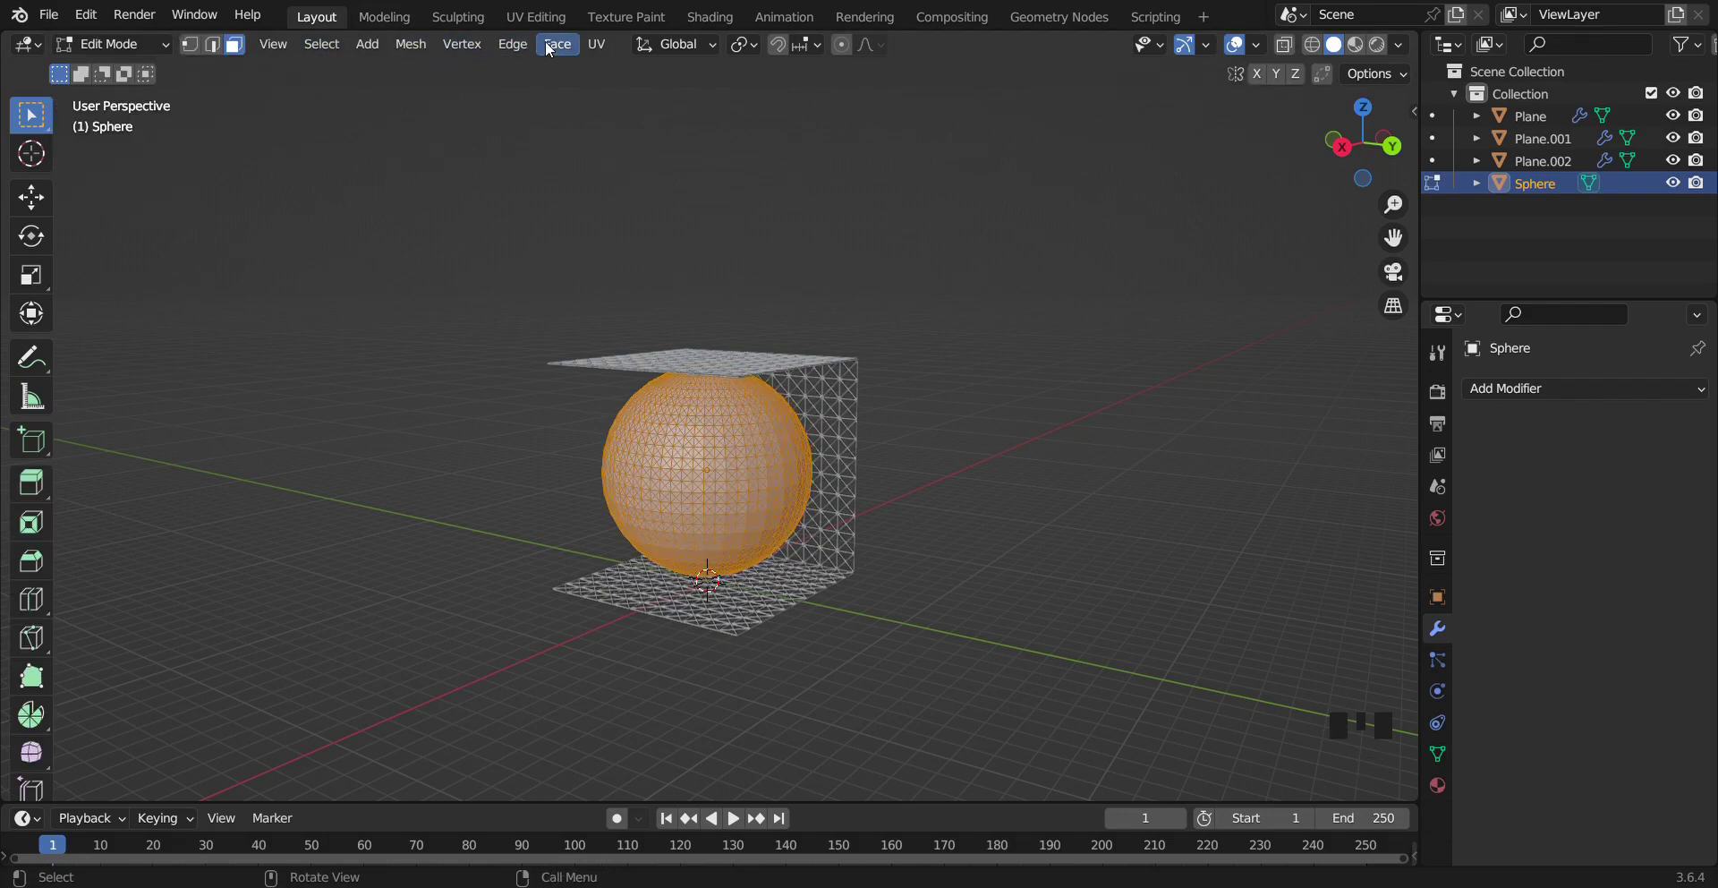
left_click_drag(552, 47, 774, 492)
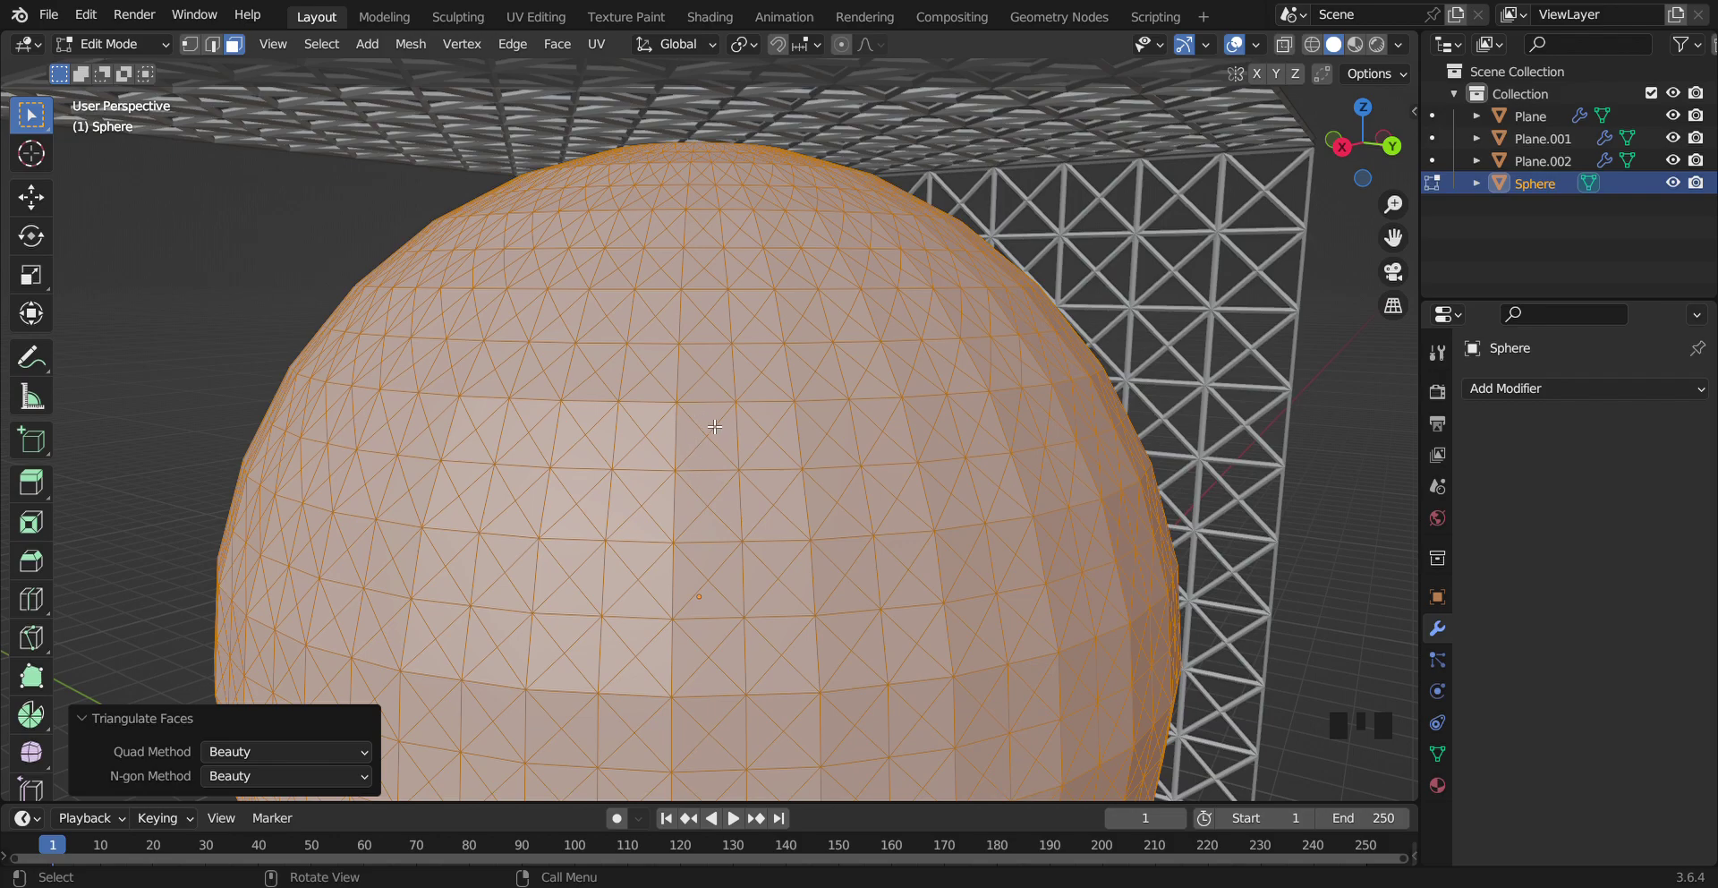
key("ctrl+z")
key("ctrl+z")
key("ctrl+z")
key("ctrl+z")
key("ctrl+z")
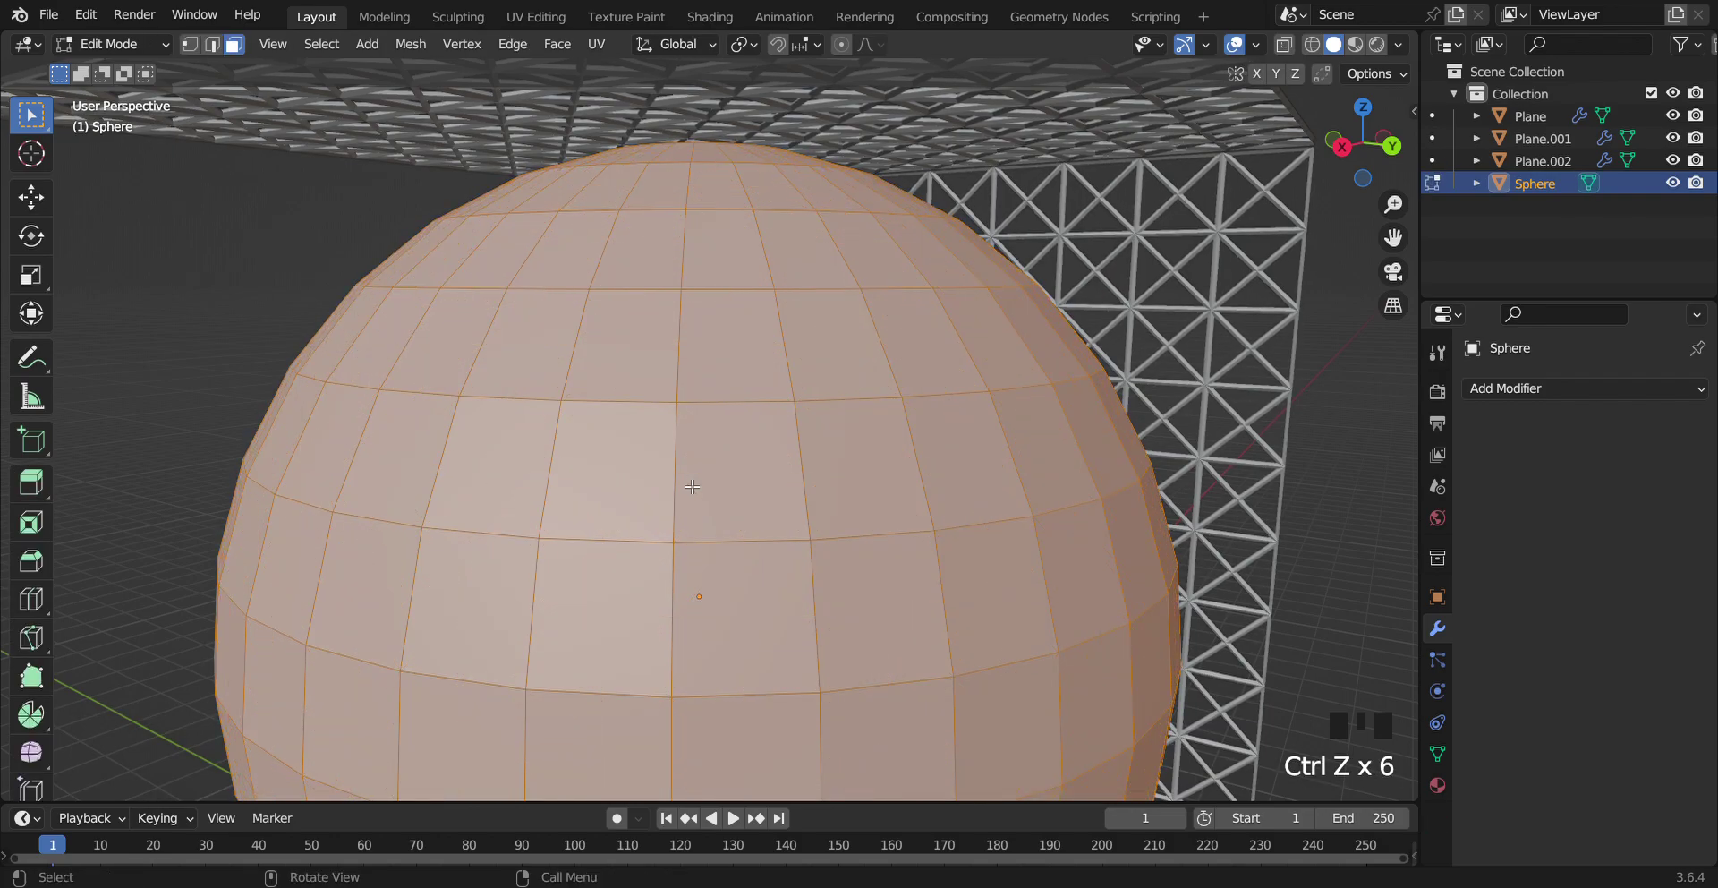
left_click_drag(575, 56, 718, 469)
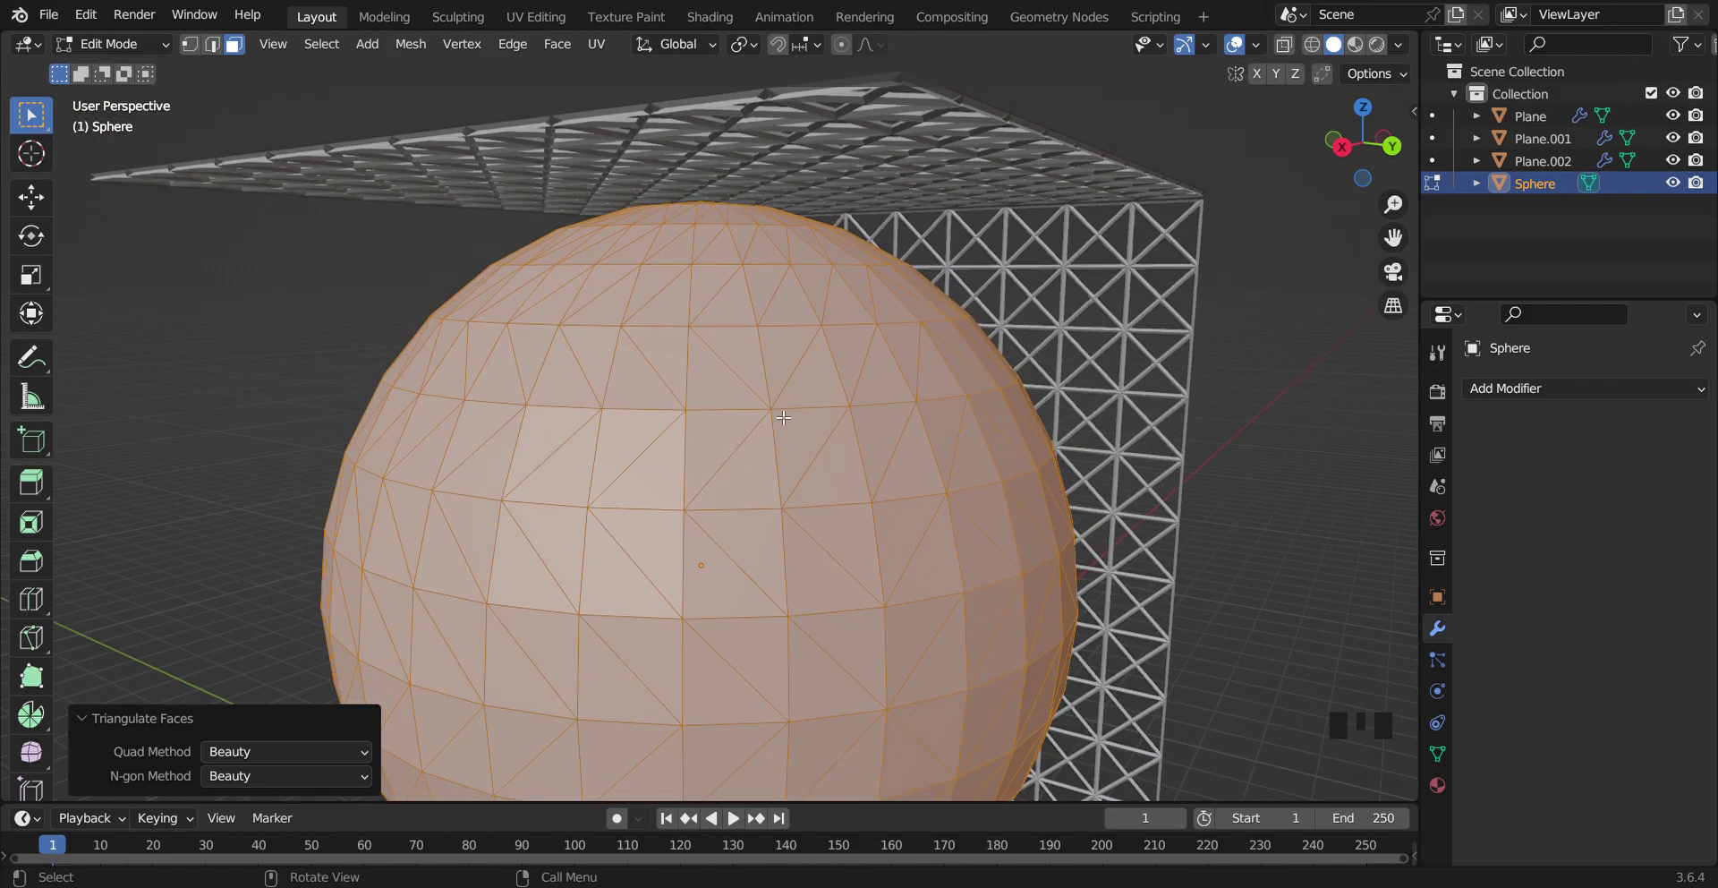
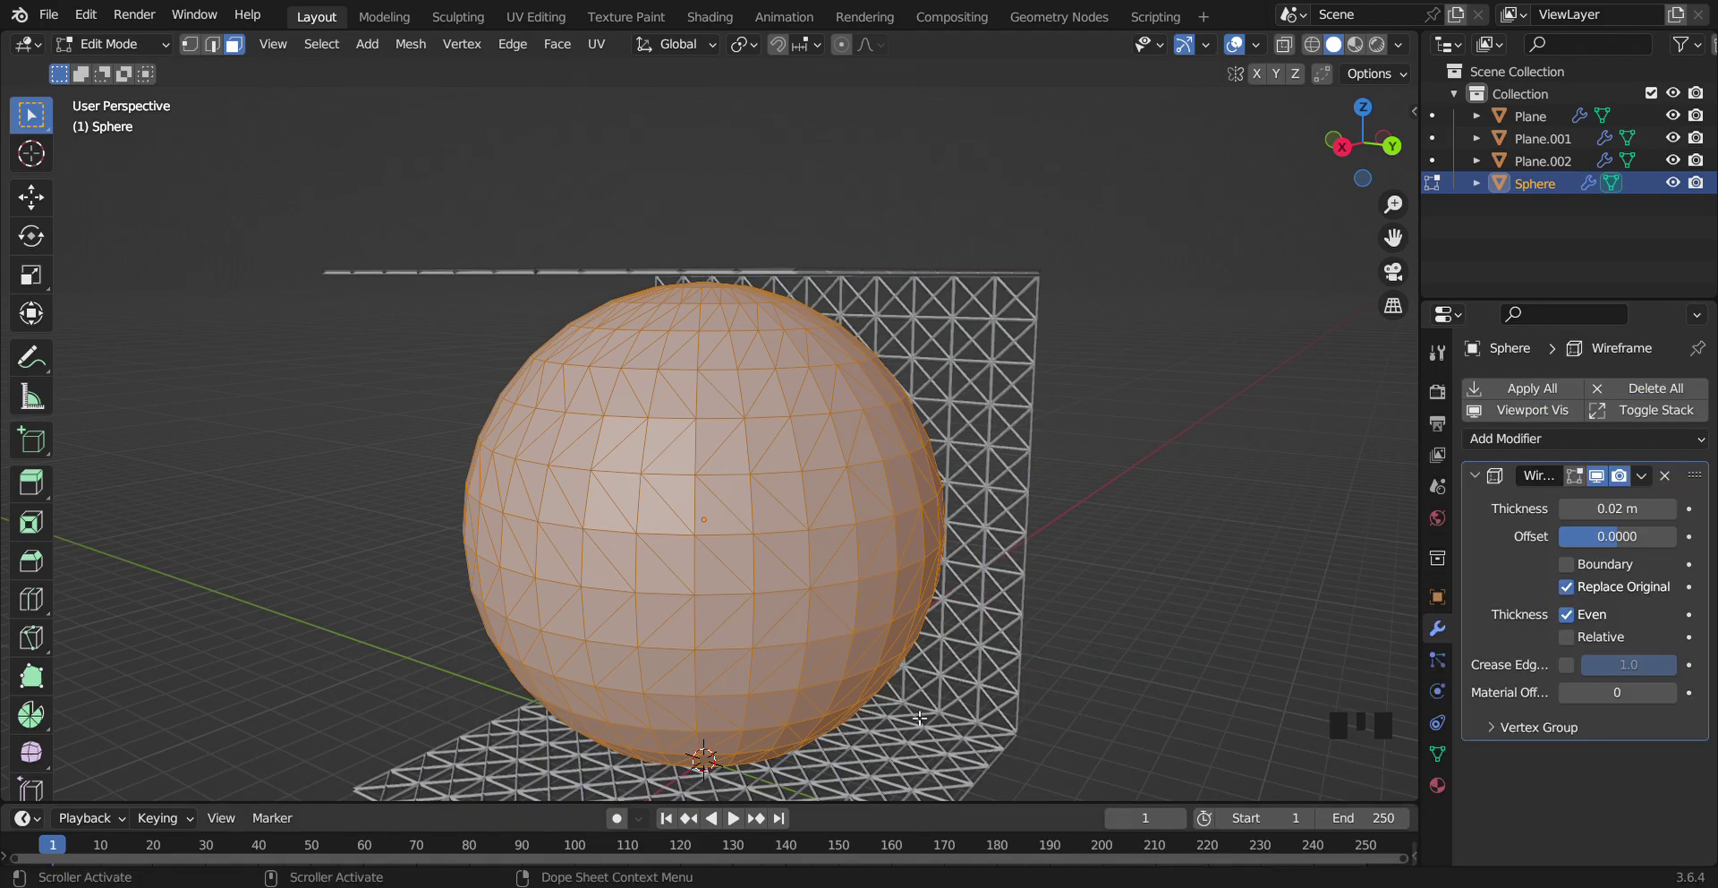
Show the triangulated sphere as a 0.019 m thick wireframe lattice inside the open box
key("Tab")
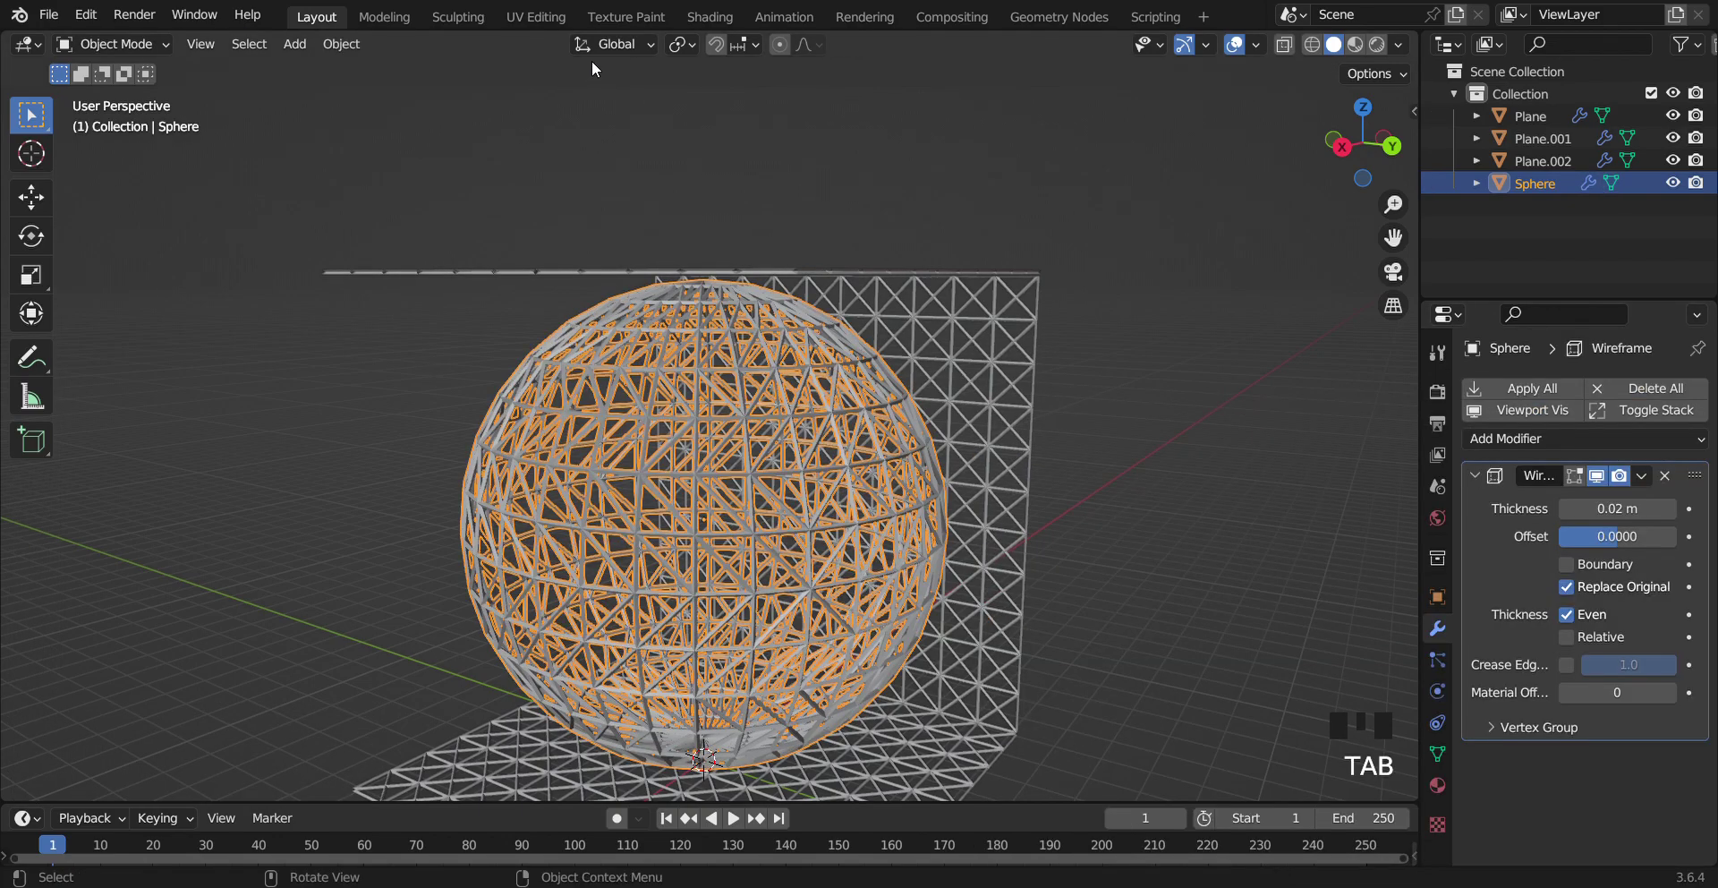
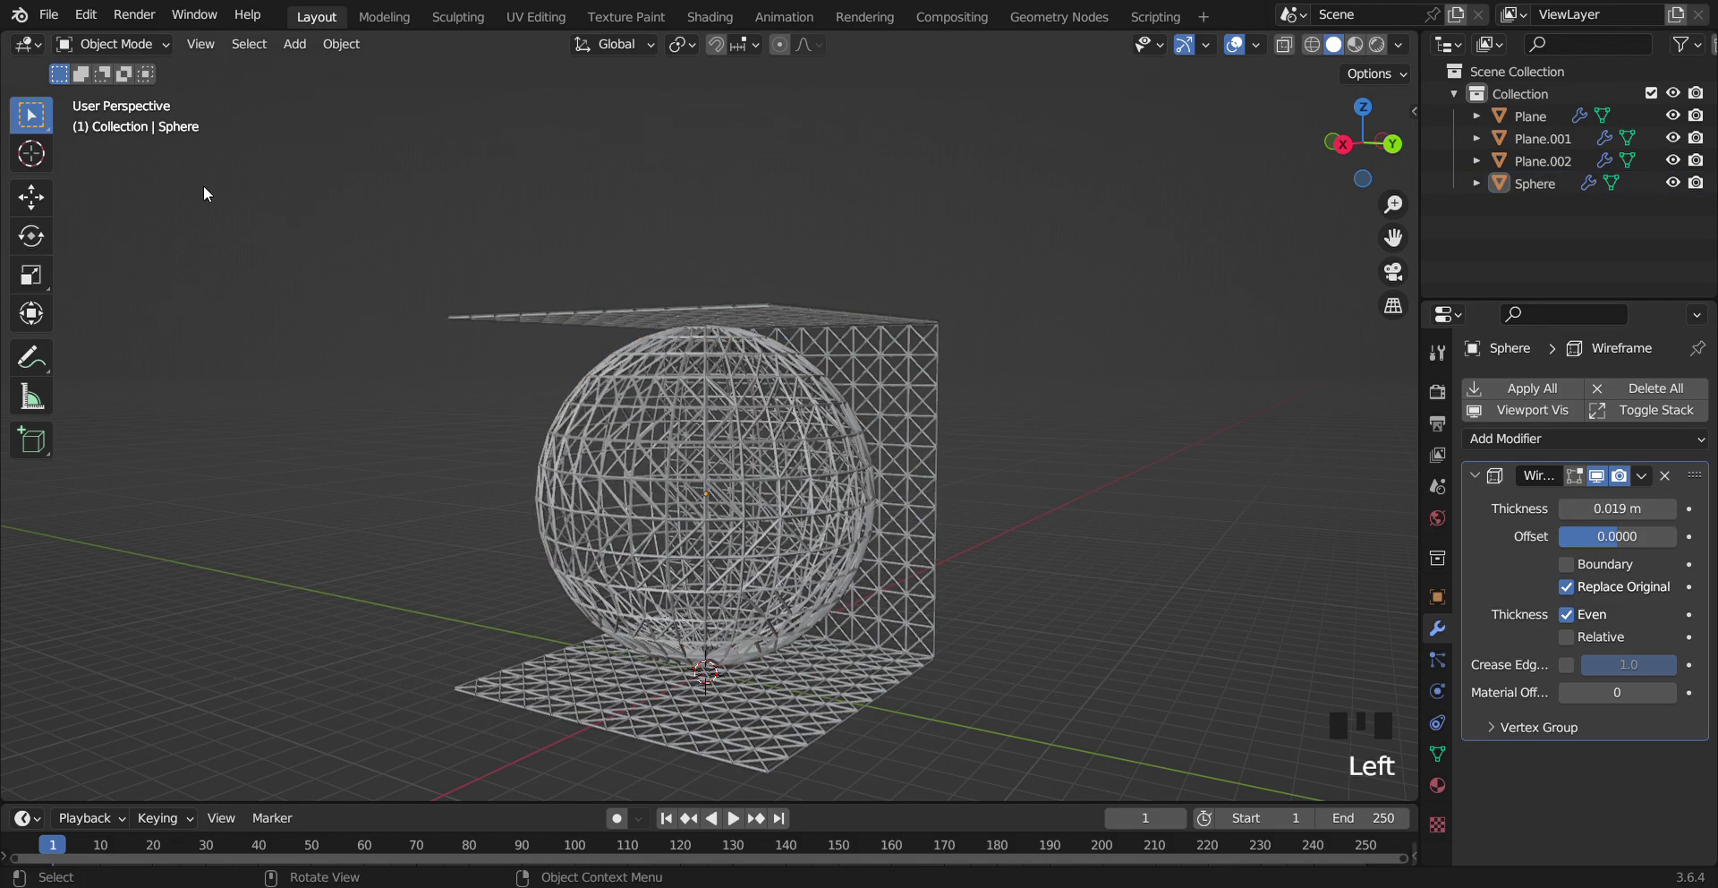
key("Tab")
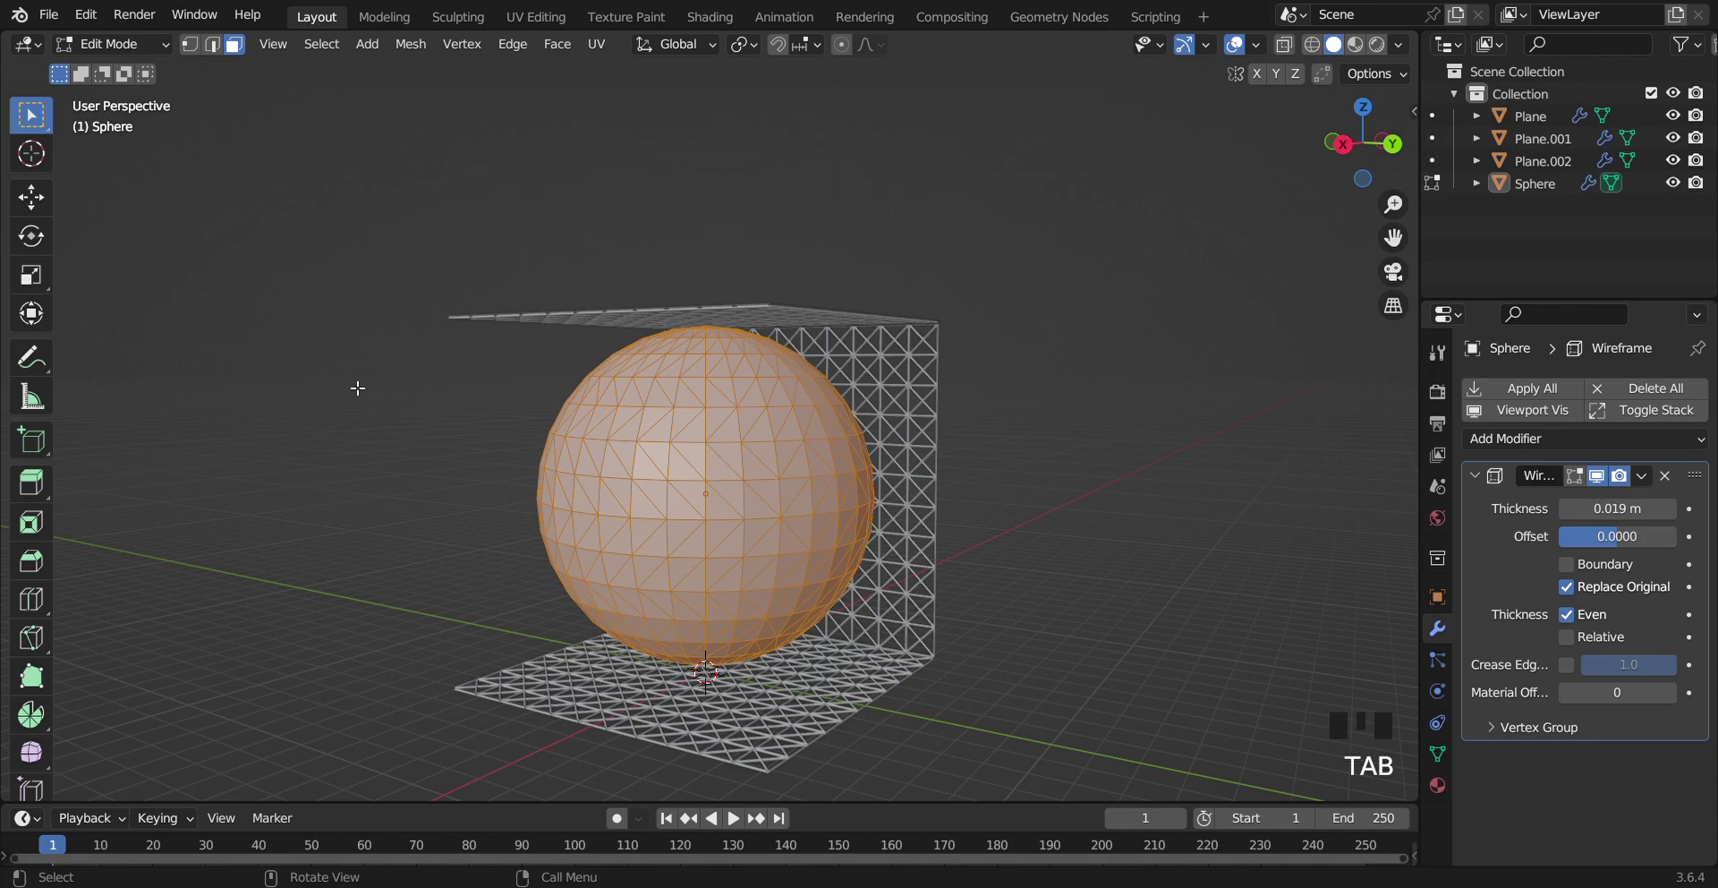
key("Tab")
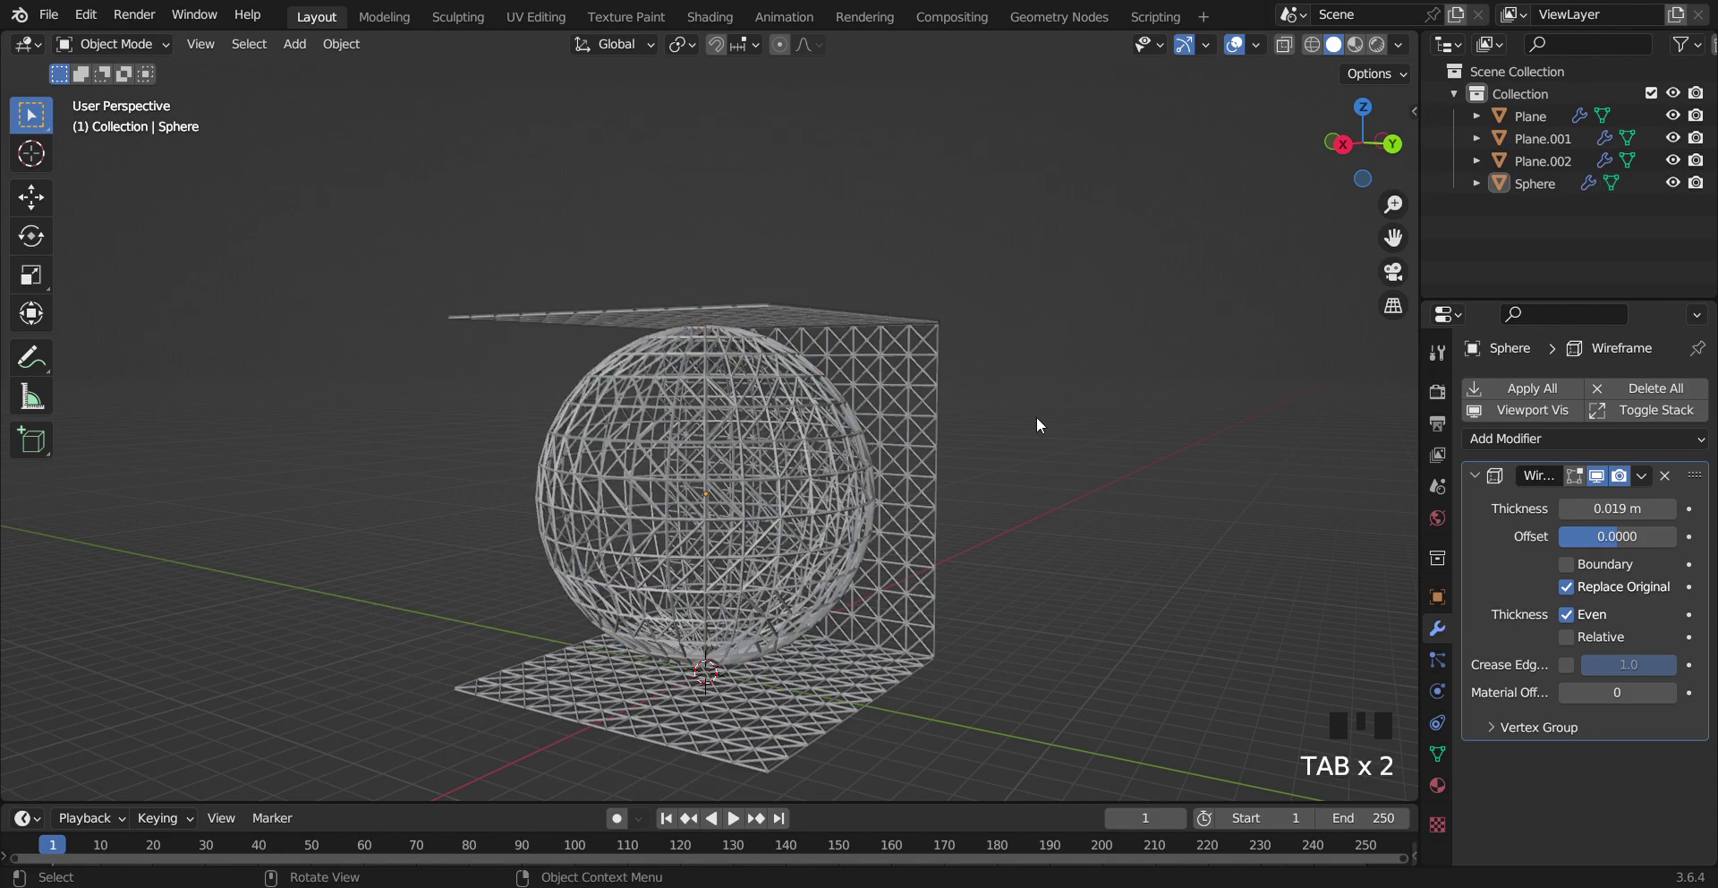